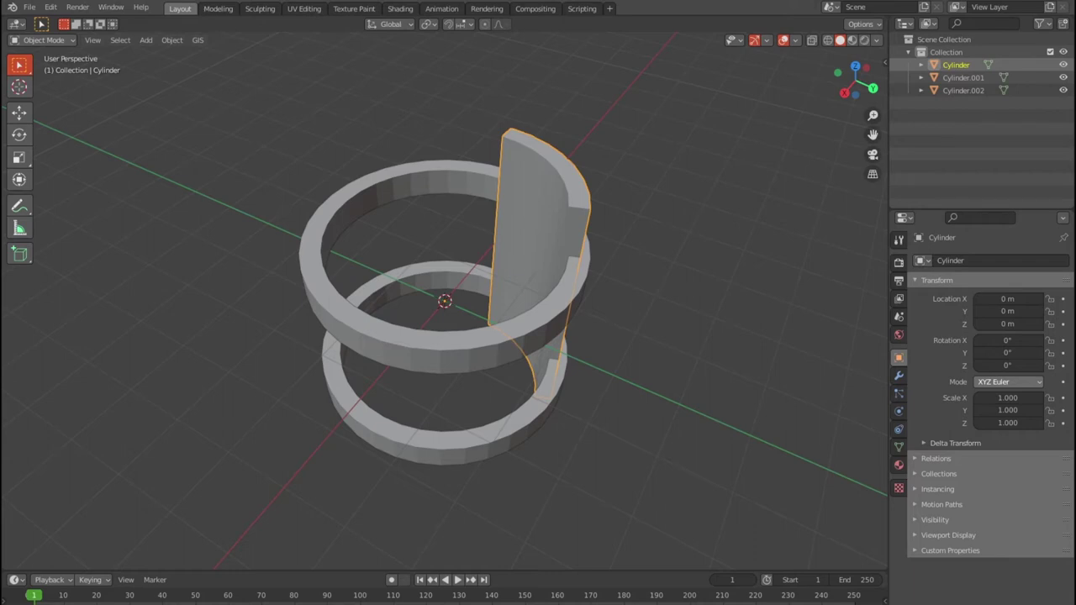
From top view, duplicate the curved stave section and set the copy's rotation angle exactly.
{"action": "middle_click", "coordinate": [566, 336]}
{"action": "key", "text": "KP_7"}
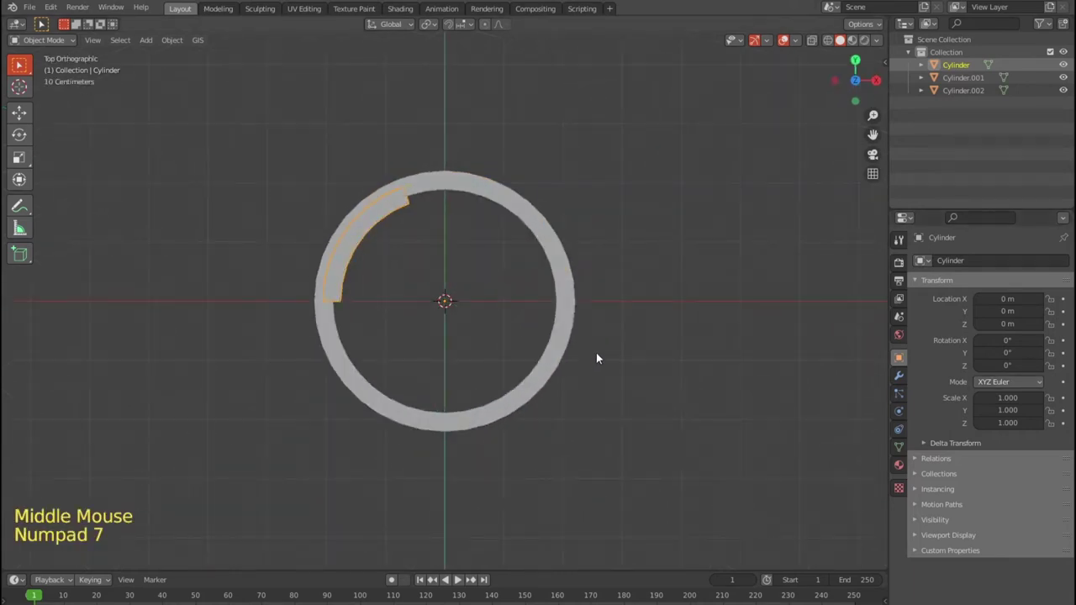
{"action": "key", "text": "shift+d"}
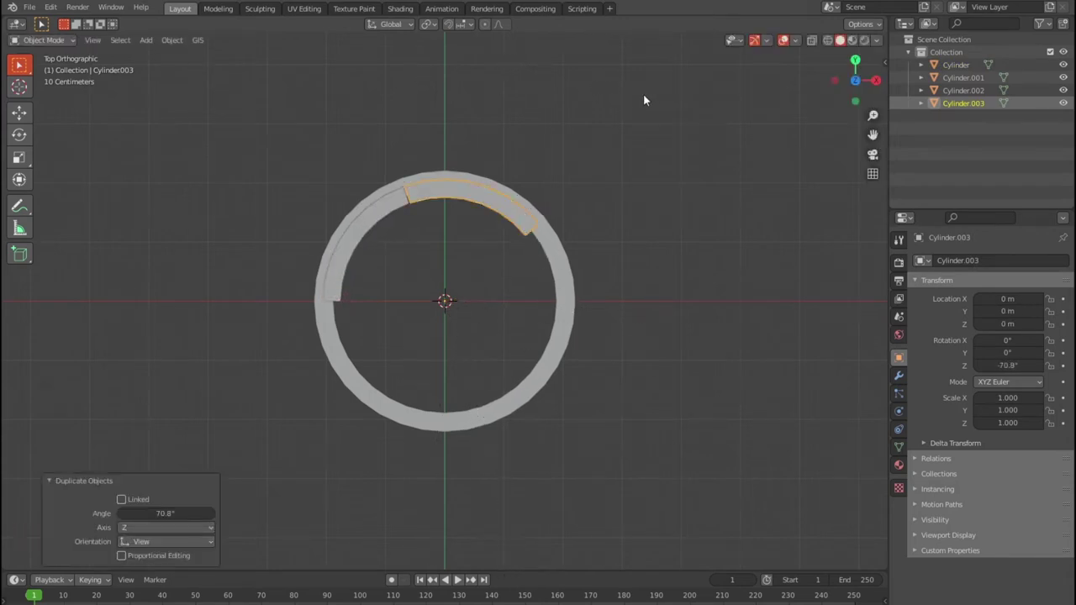
{"action": "double_click", "coordinate": [129, 517]}
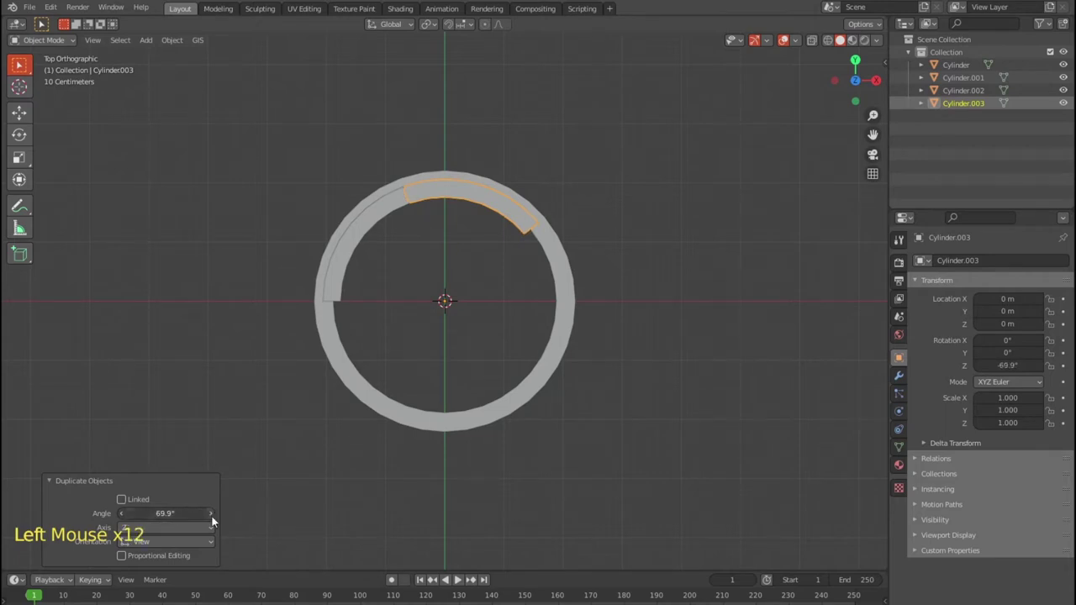
{"action": "left_click", "coordinate": [219, 516]}
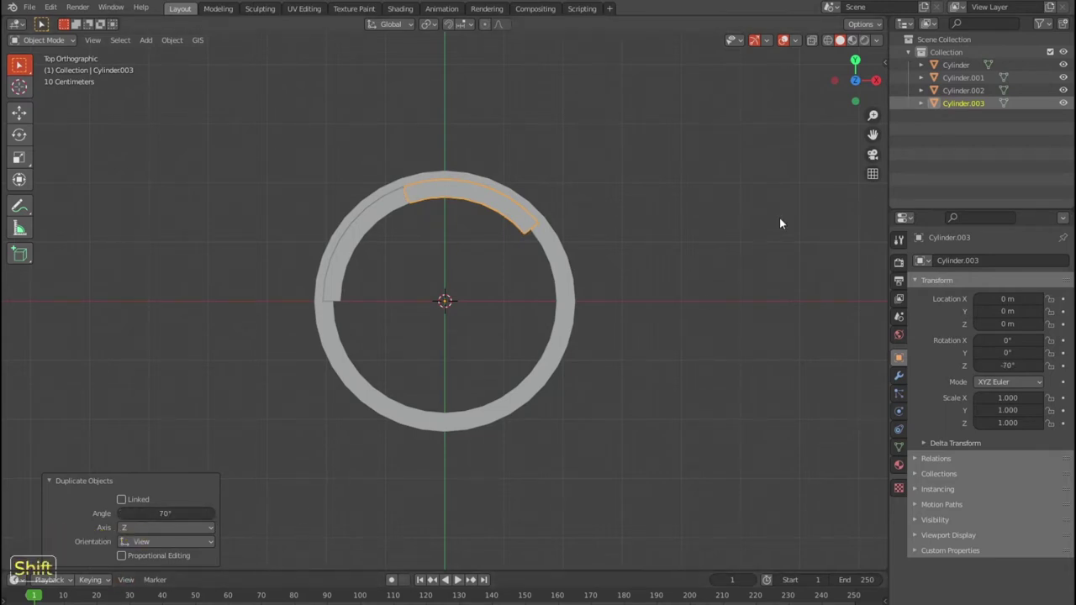
Repeat the rotated duplicate twice more and fine-tune the last copy's angle around the ring.
{"action": "key", "text": "shift+r"}
{"action": "key", "text": "shift+r"}
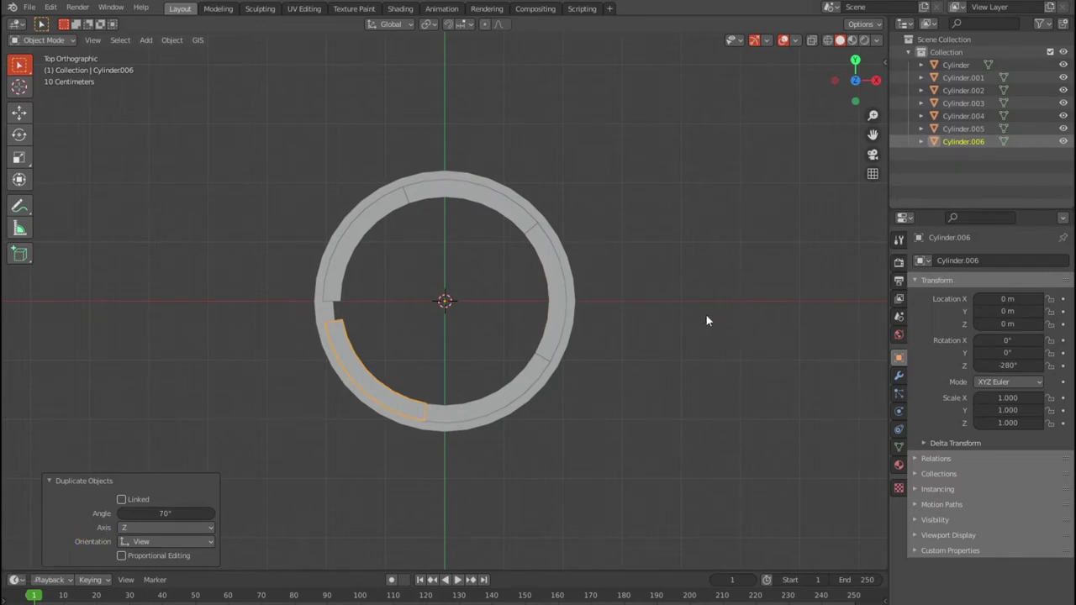
{"action": "double_click", "coordinate": [218, 515]}
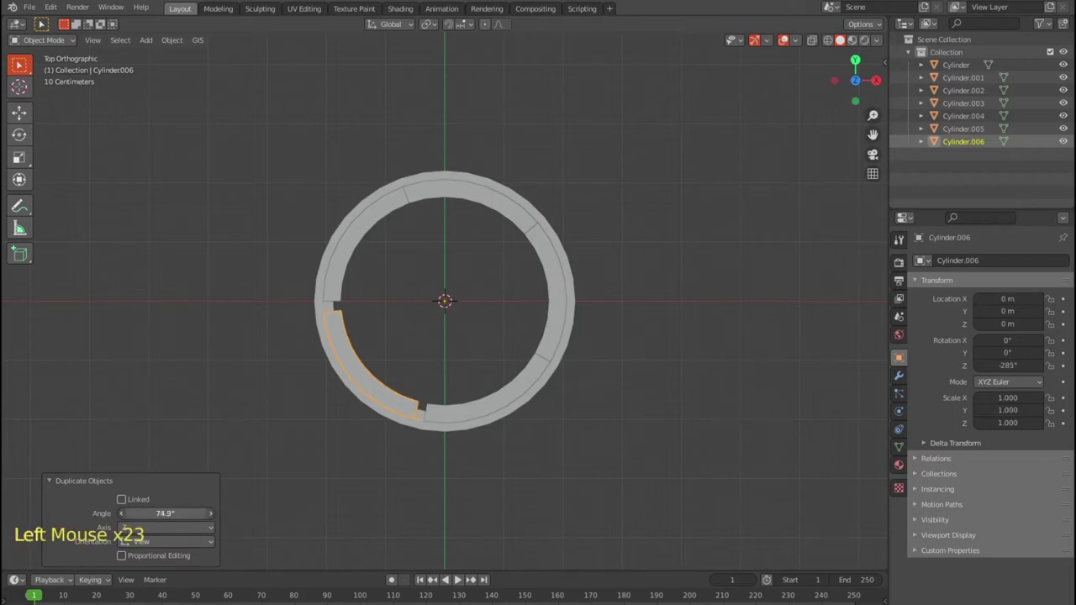
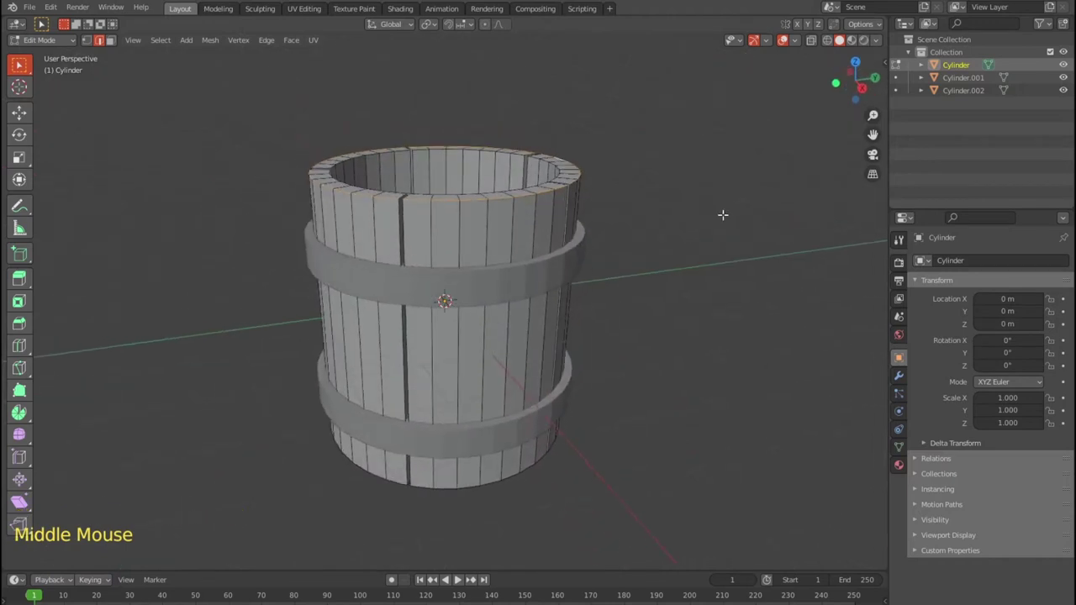
Move the staves' top edge loop down along the vertical axis.
{"action": "key", "text": "g"}
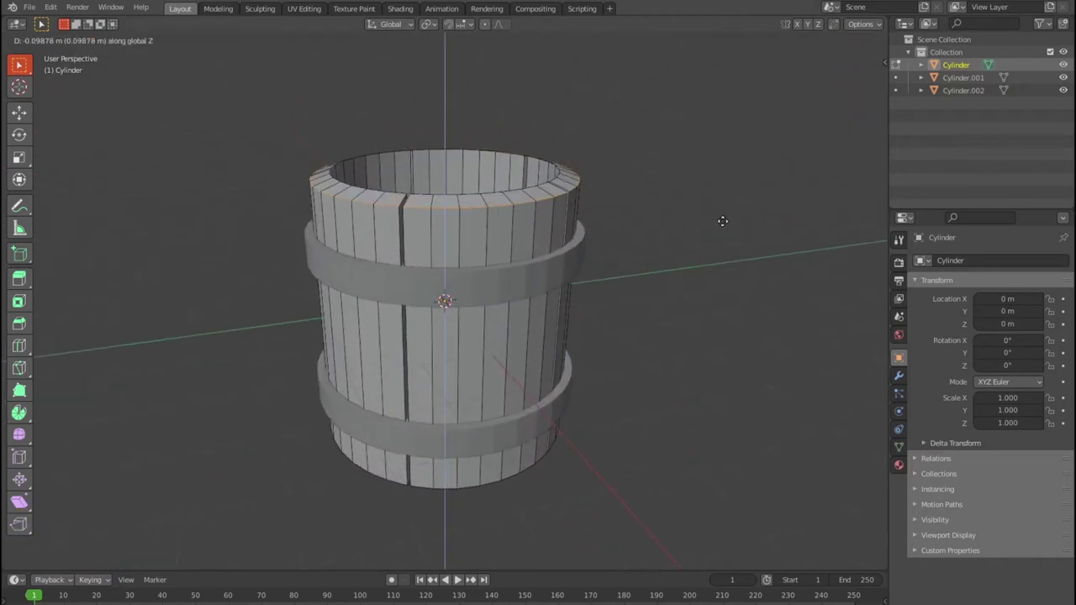
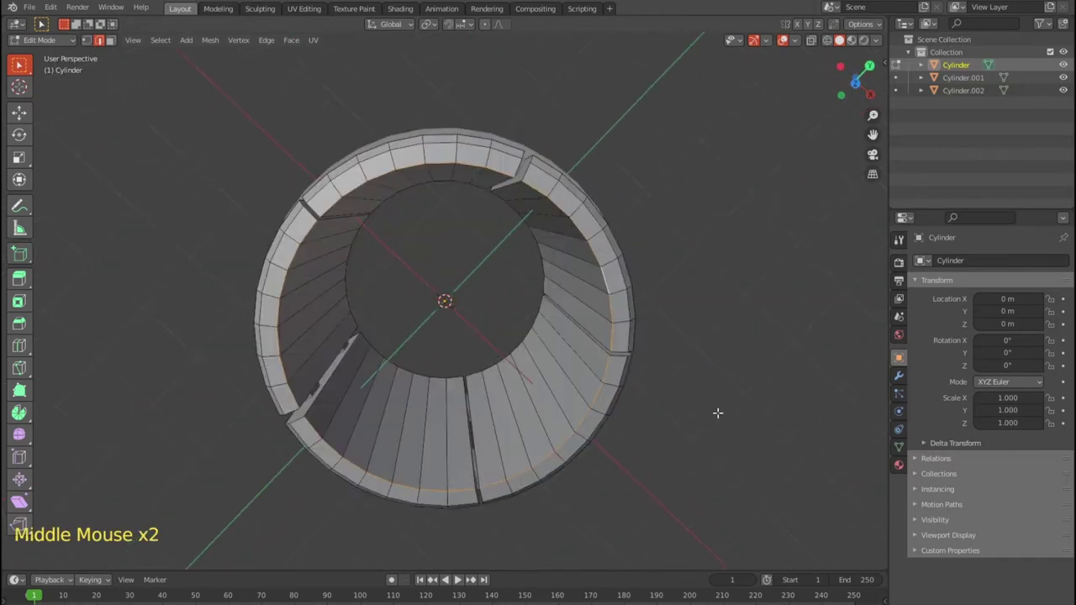
Begin resizing the inner rim faces of the staves and orbit to check the taper.
{"action": "key", "text": "ctrl+b"}
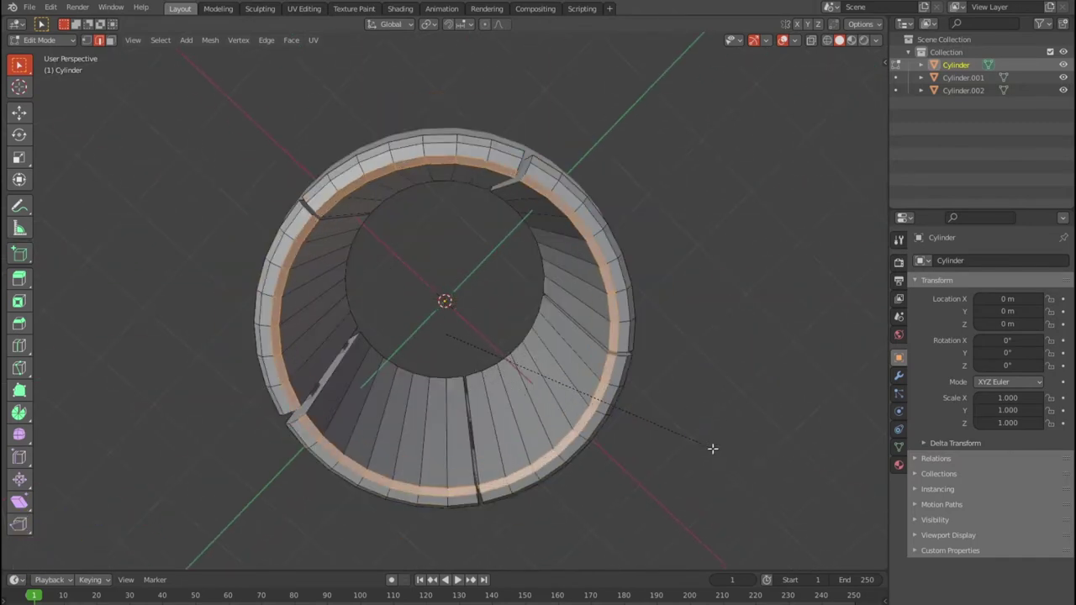
{"action": "key", "text": "Tab"}
{"action": "middle_click", "coordinate": [711, 457]}
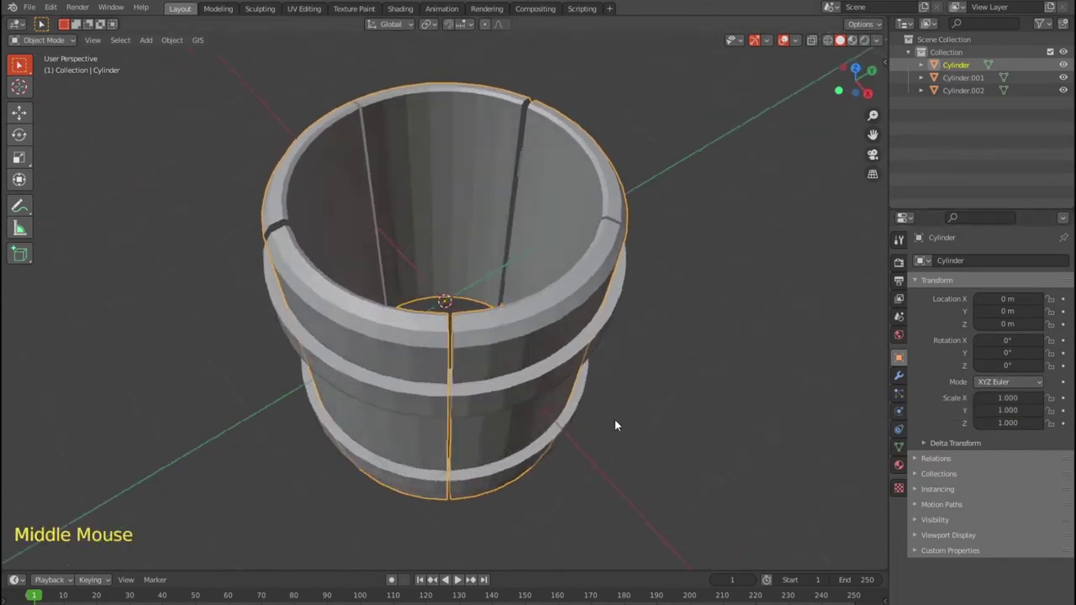
{"action": "scroll", "scroll_direction": "up", "scroll_amount": 3}
{"action": "middle_click", "coordinate": [618, 401]}
{"action": "scroll", "scroll_direction": "down", "scroll_amount": 3}
{"action": "middle_click", "coordinate": [627, 386]}
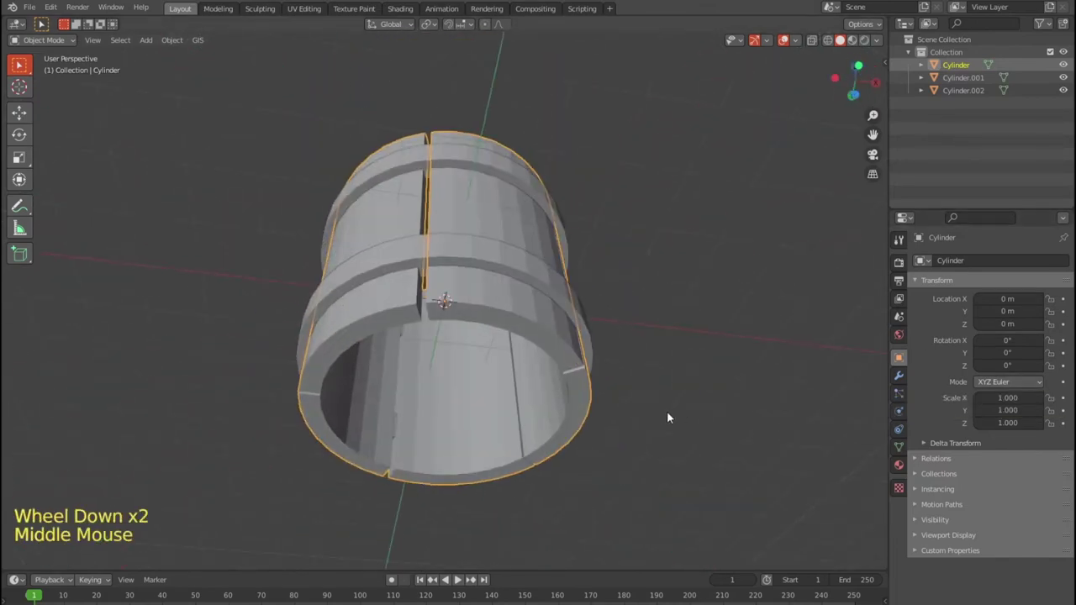
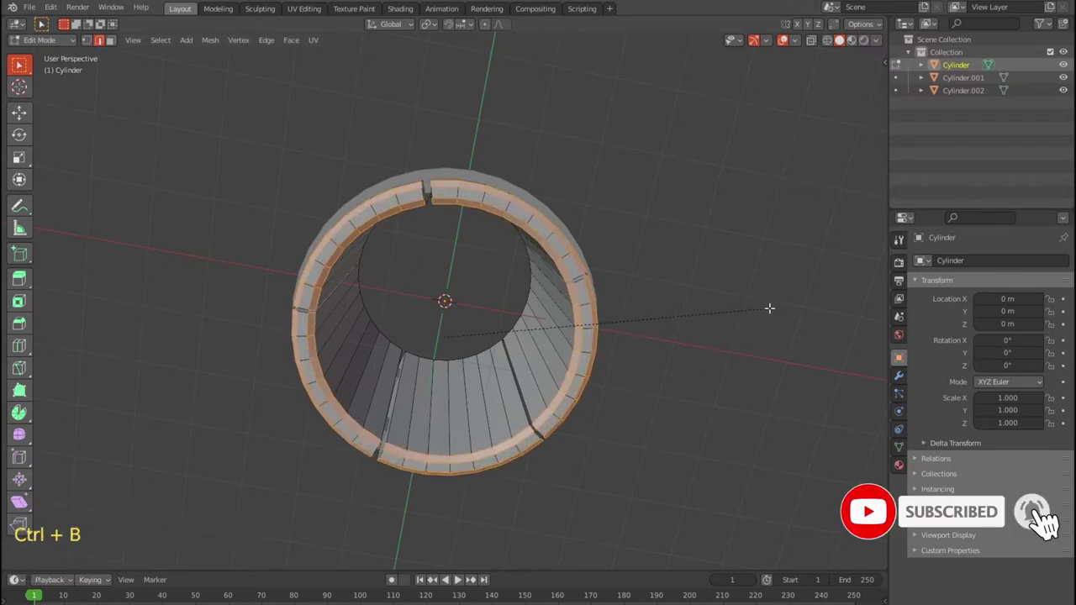
Confirm the rim ring resize, return to Object Mode and select the hoop objects.
{"action": "left_click", "coordinate": [734, 328]}
{"action": "middle_click", "coordinate": [732, 360]}
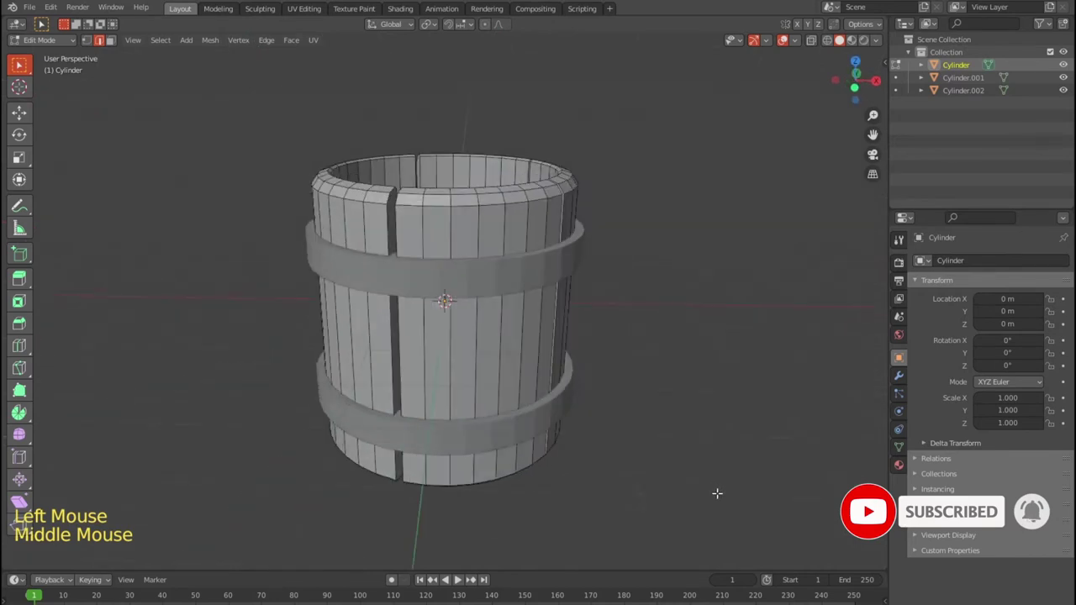
{"action": "key", "text": "Tab"}
{"action": "left_click", "coordinate": [531, 425]}
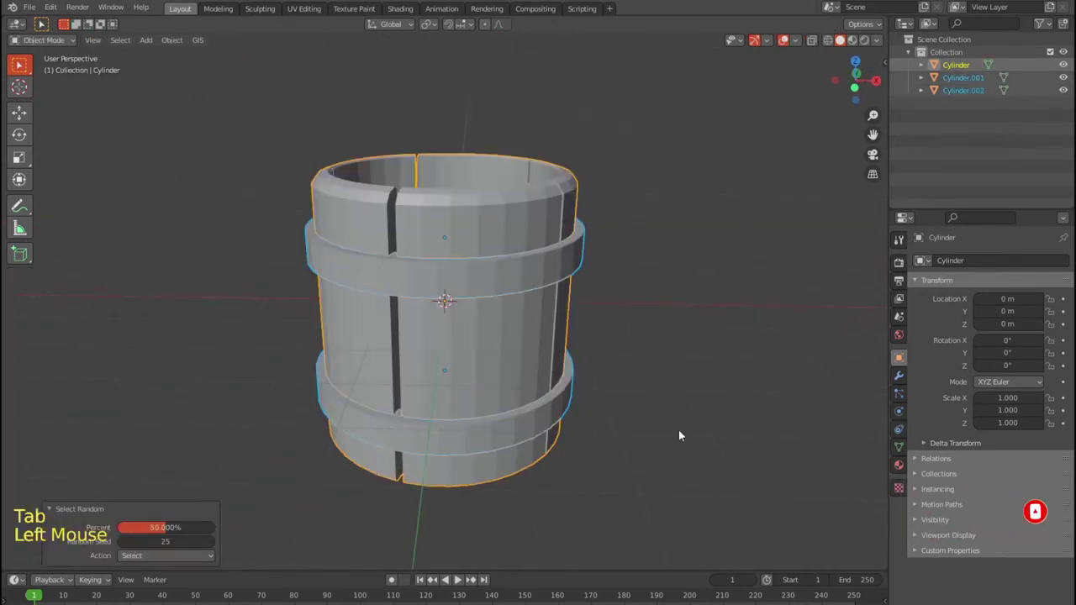
Duplicate a hoop down to the base and shrink it into a bottom disc fitting inside the staves.
{"action": "left_click", "coordinate": [968, 94]}
{"action": "key", "text": "KP_7"}
{"action": "key", "text": "KP_1"}
{"action": "key", "text": "shift+d"}
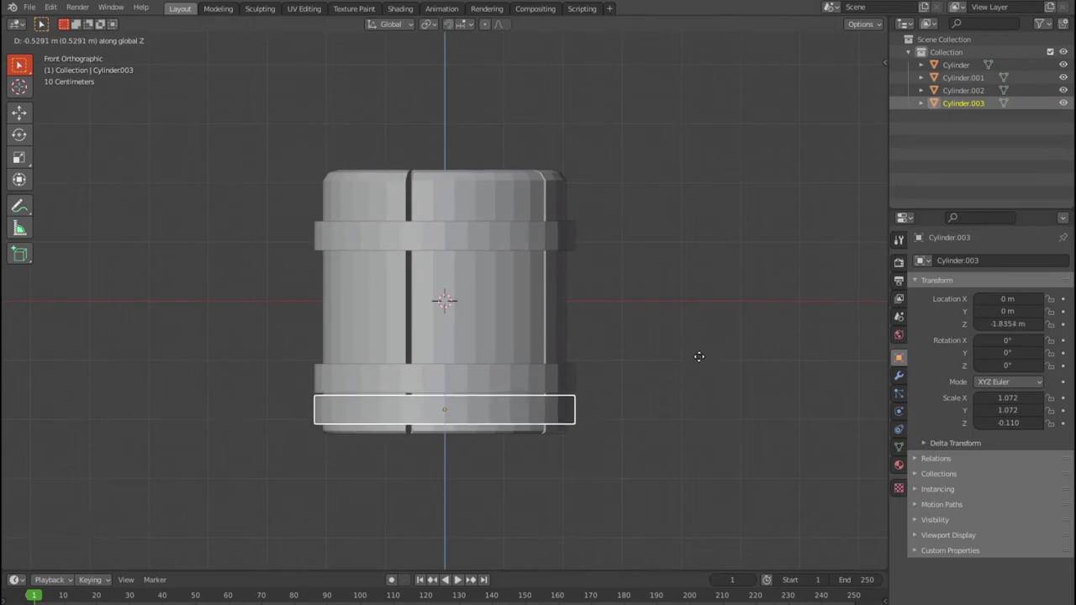
{"action": "key", "text": "s"}
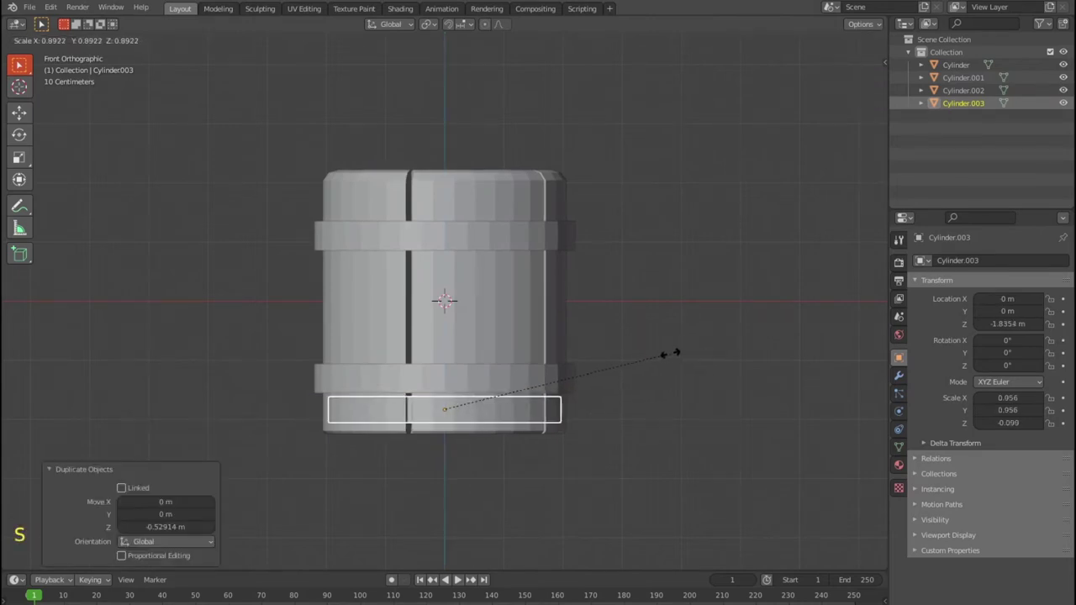
{"action": "middle_click", "coordinate": [658, 394]}
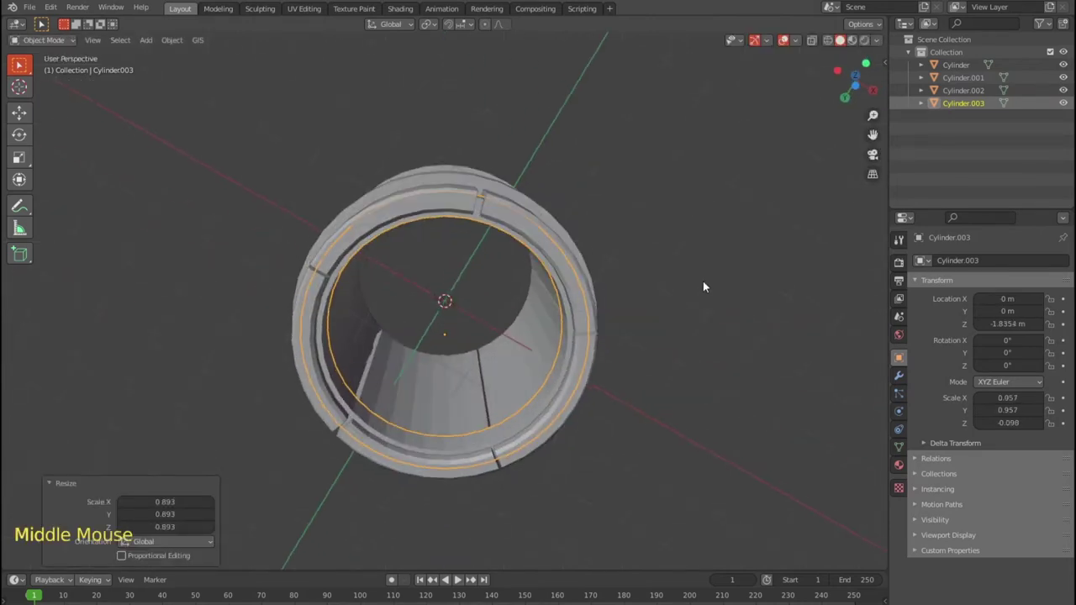
{"action": "key", "text": "Tab"}
{"action": "scroll", "scroll_direction": "up", "scroll_amount": 3}
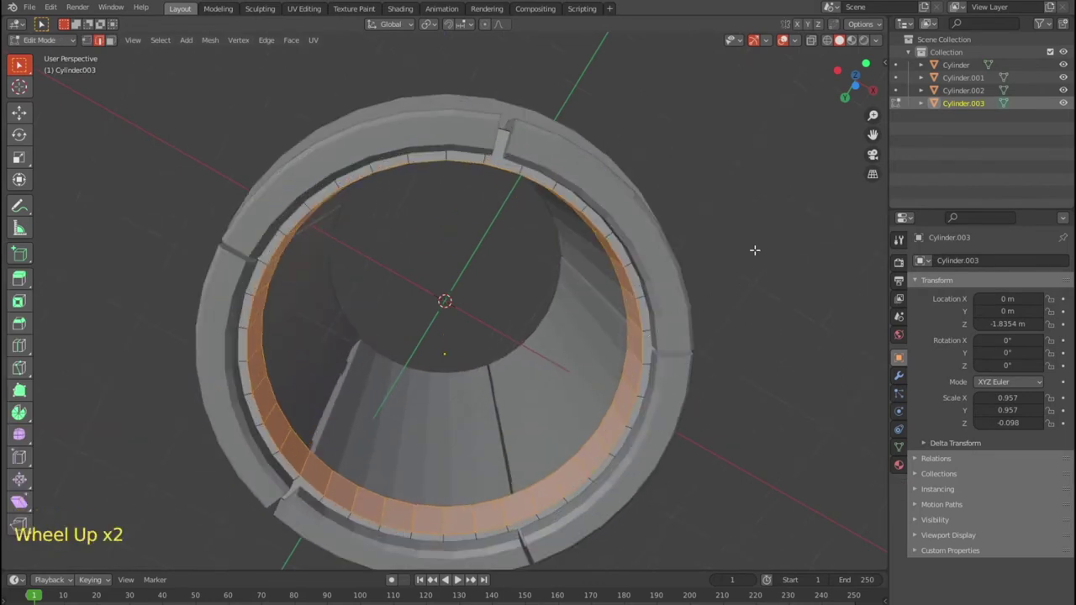
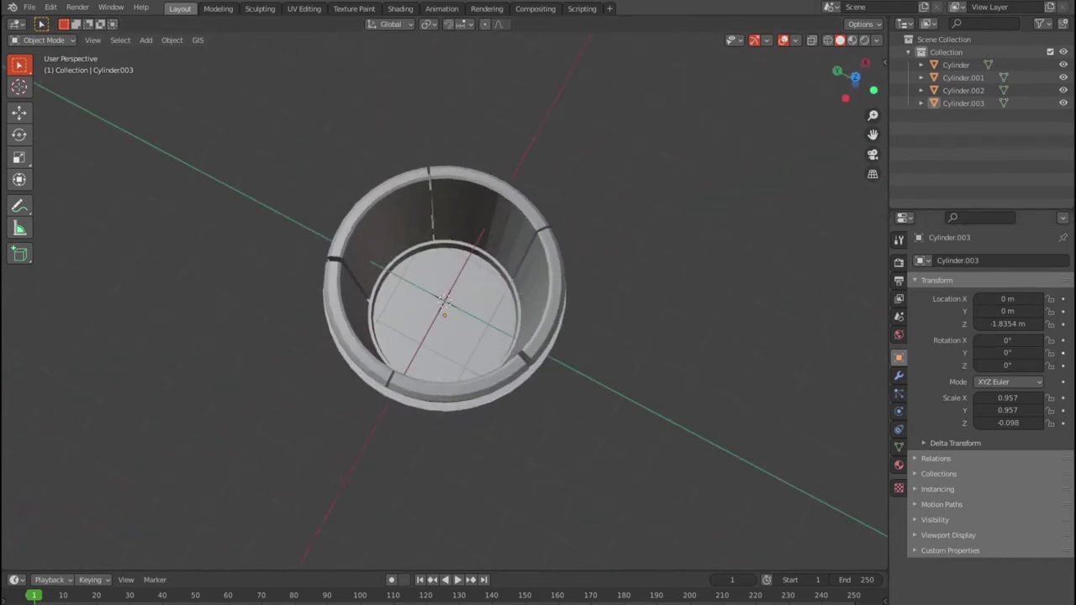
Orbit the barrel to inspect the new bottom disc from above.
{"action": "middle_click", "coordinate": [612, 319]}
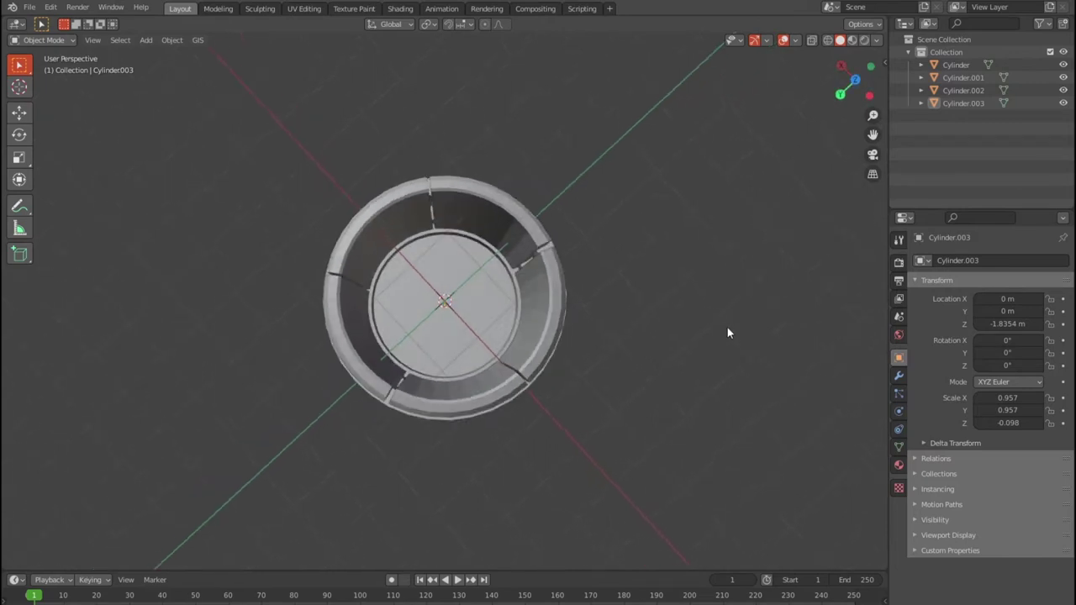
{"action": "middle_click", "coordinate": [733, 329]}
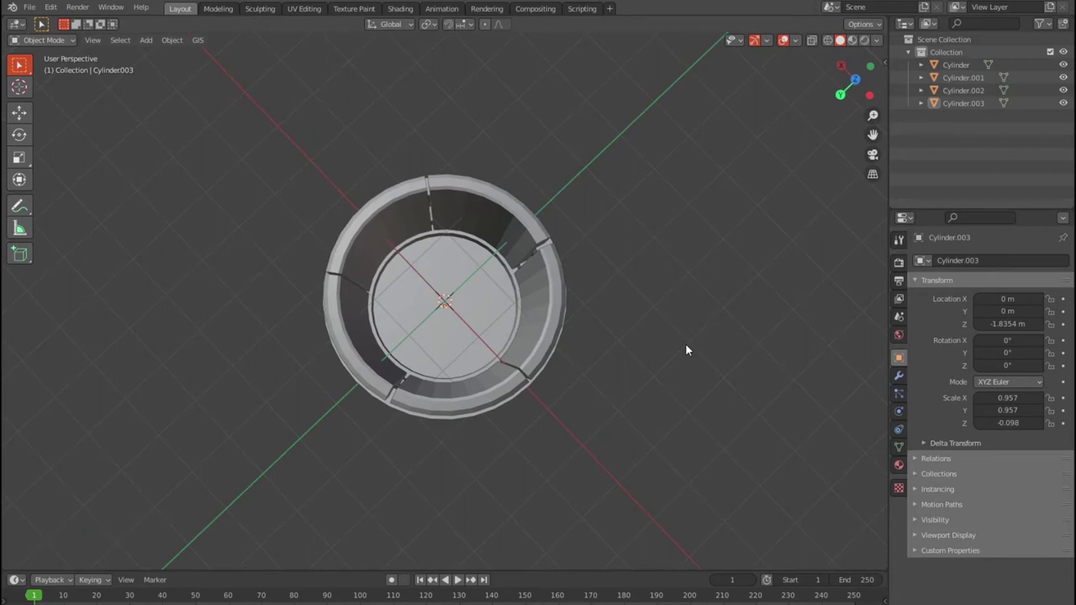
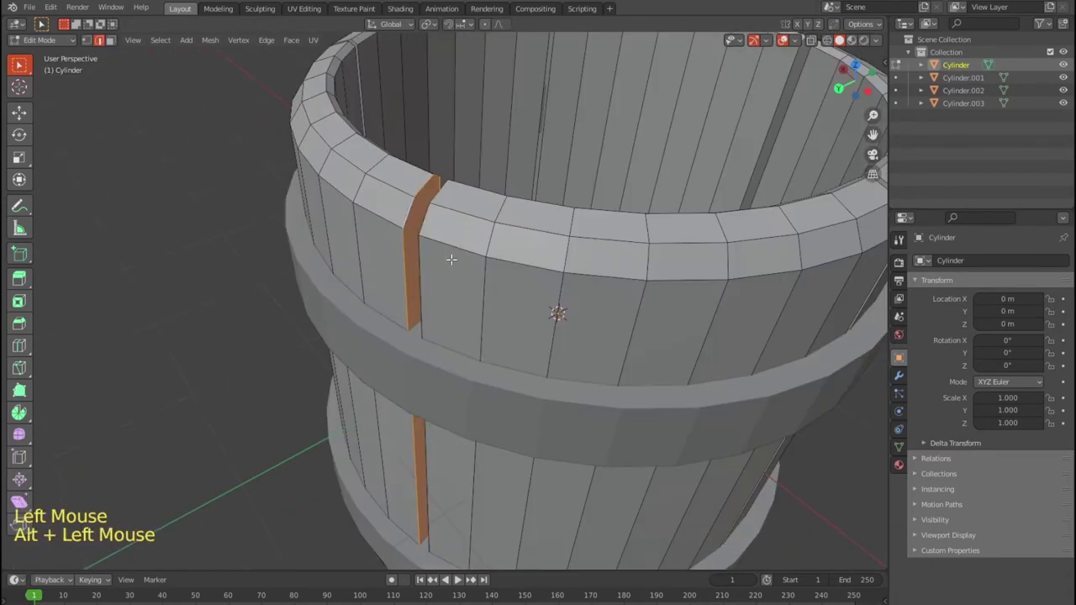
Scale the faces along a stave gap to close it up.
{"action": "key", "text": "ctrl+b"}
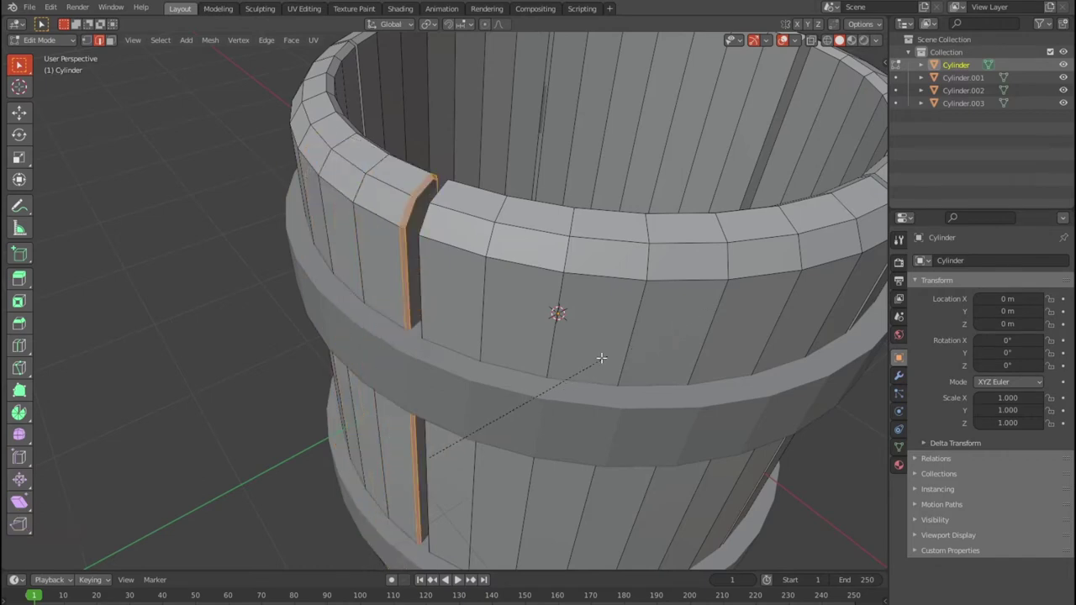
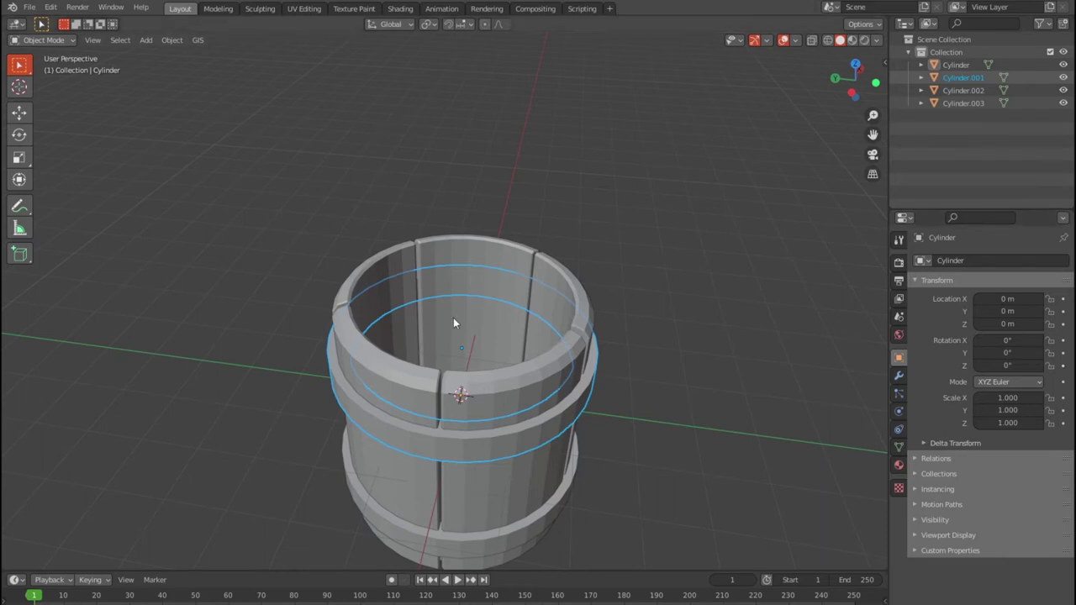
Add a small plane beside the barrel, scaling and positioning it from top and front views.
{"action": "left_click", "coordinate": [660, 300]}
{"action": "key", "text": "Tab"}
{"action": "key", "text": "Tab"}
{"action": "left_click", "coordinate": [666, 295]}
{"action": "left_click", "coordinate": [767, 350]}
{"action": "left_click", "coordinate": [748, 324]}
{"action": "key", "text": "KP_7"}
{"action": "key", "text": "shift+a"}
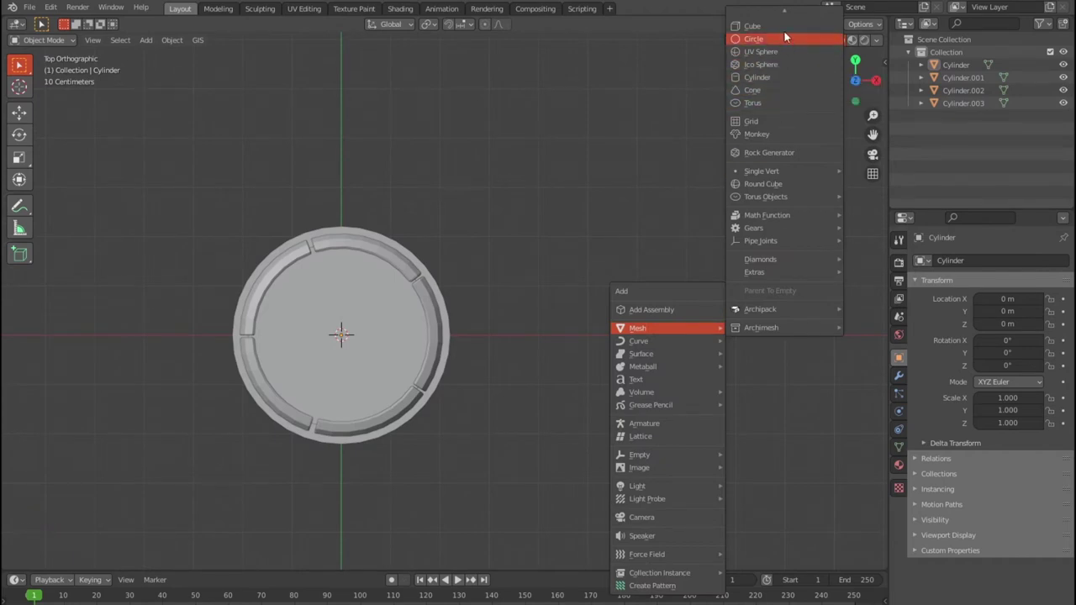
{"action": "key", "text": "s"}
{"action": "key", "text": "KP_1"}
{"action": "scroll", "scroll_direction": "down", "scroll_amount": 3}
{"action": "key", "text": "g"}
{"action": "scroll", "scroll_direction": "down", "scroll_amount": 3}
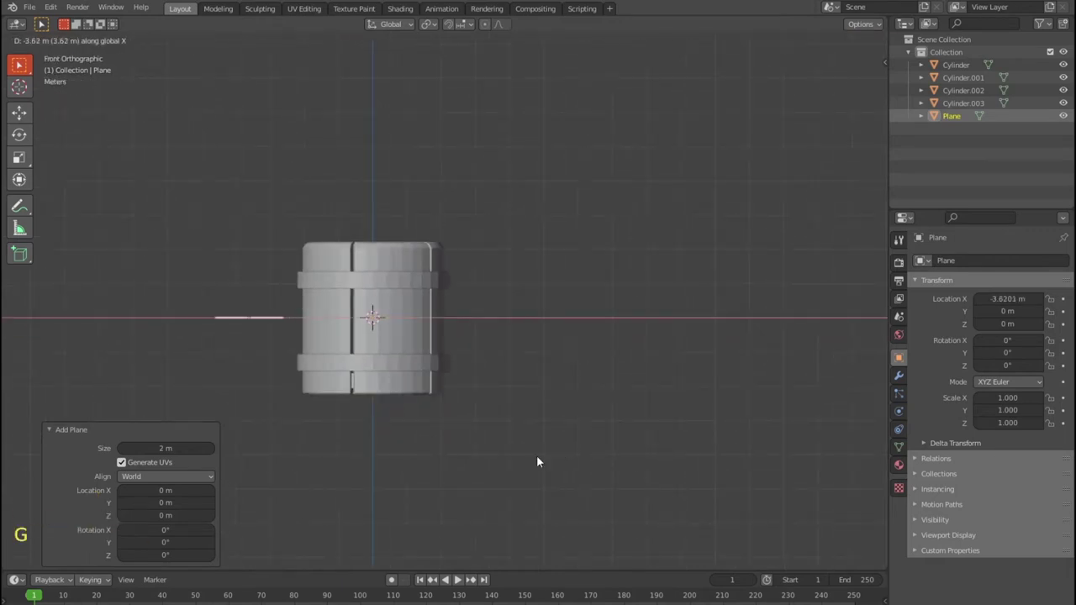
Rotate the plane upright to face the front and apply its rotation and location.
{"action": "key", "text": "r"}
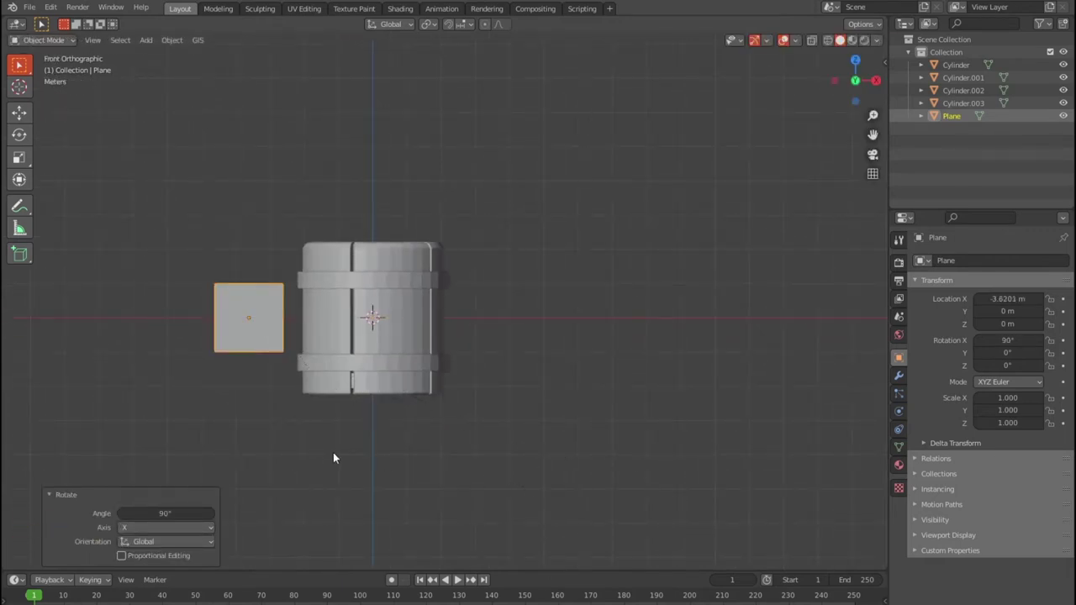
{"action": "middle_click", "coordinate": [350, 428]}
{"action": "scroll", "scroll_direction": "up", "scroll_amount": 3}
{"action": "middle_click", "coordinate": [523, 358]}
{"action": "scroll", "scroll_direction": "up", "scroll_amount": 3}
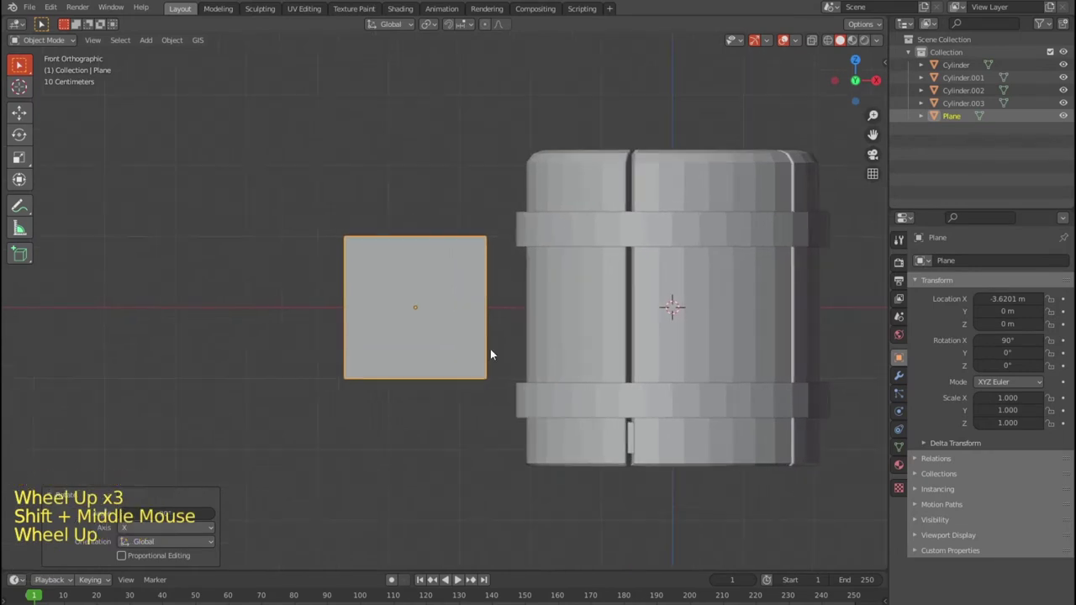
{"action": "key", "text": "ctrl+a"}
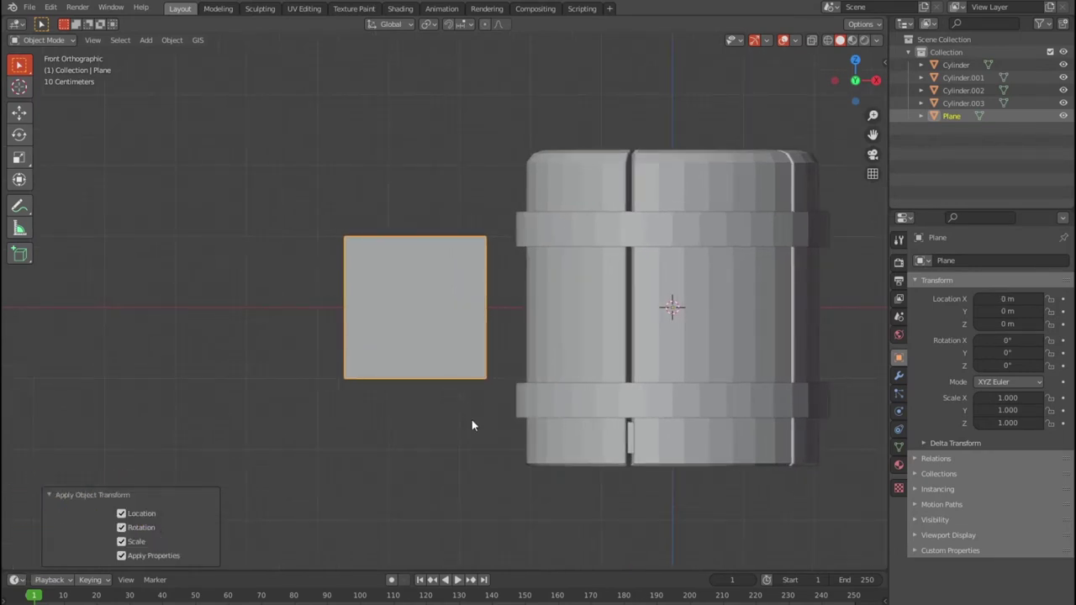
{"action": "scroll", "scroll_direction": "up", "scroll_amount": 3}
{"action": "scroll", "scroll_direction": "down", "scroll_amount": 3}
{"action": "scroll", "scroll_direction": "up", "scroll_amount": 3}
{"action": "middle_click", "coordinate": [505, 375]}
In Edit Mode shrink the plane face to under half size and slide it horizontally.
{"action": "key", "text": "Tab"}
{"action": "scroll", "scroll_direction": "up", "scroll_amount": 3}
{"action": "key", "text": "1"}
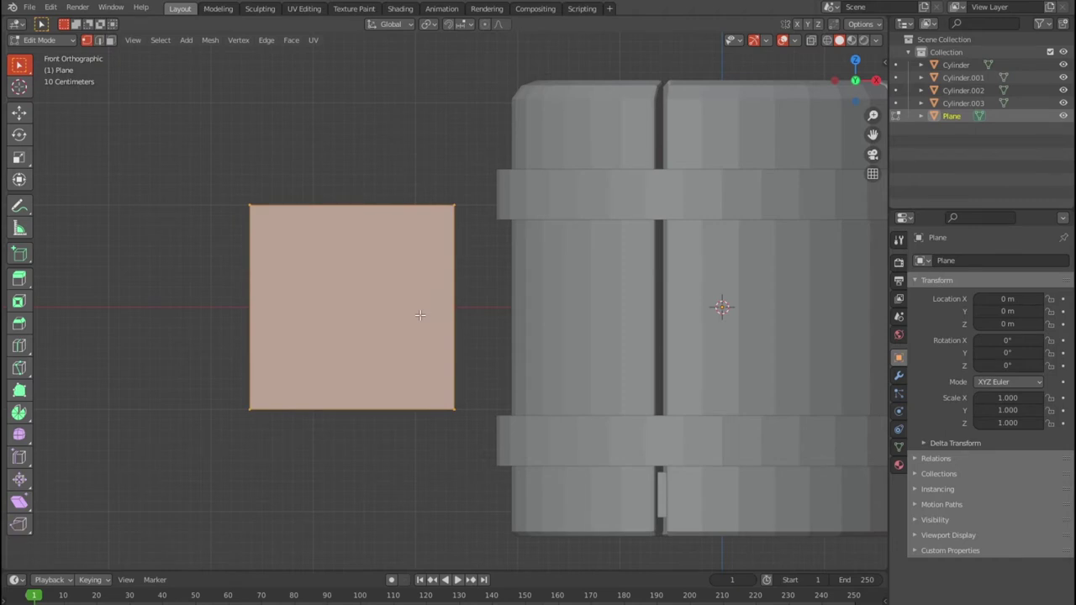
{"action": "key", "text": "s"}
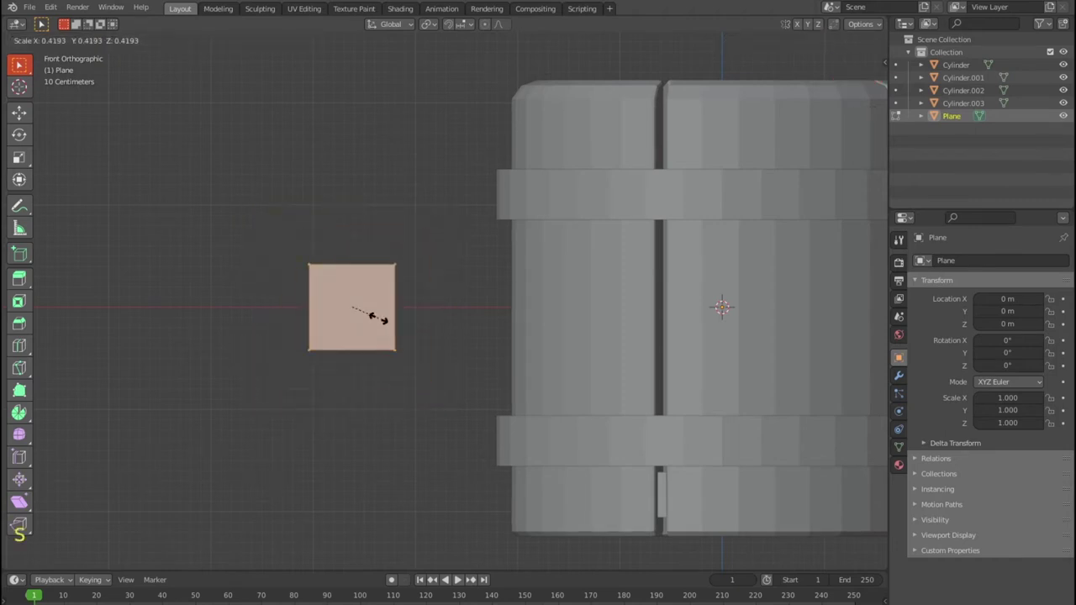
{"action": "key", "text": "g"}
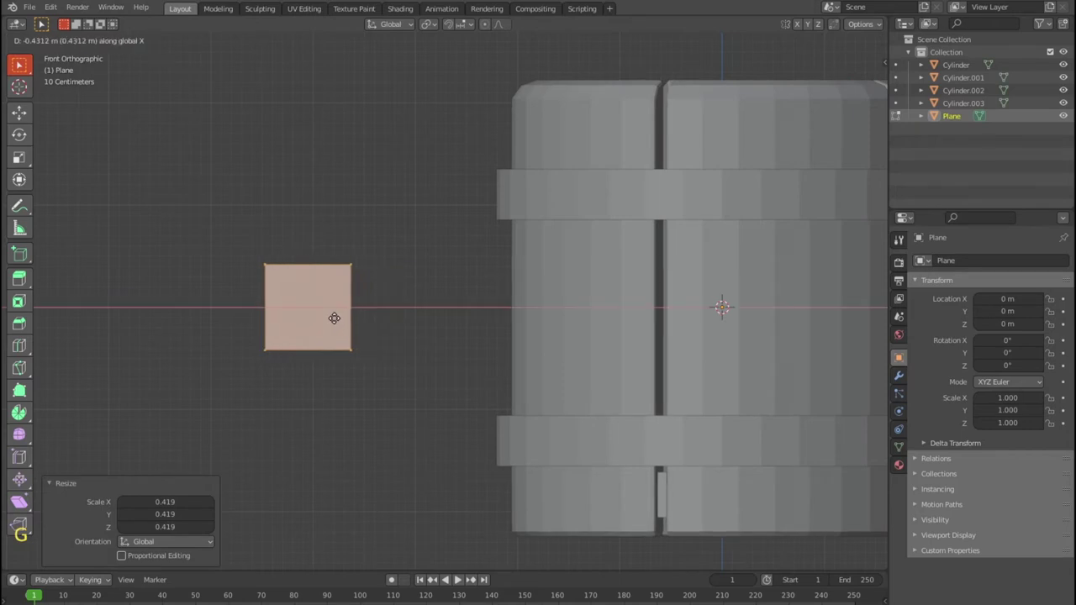
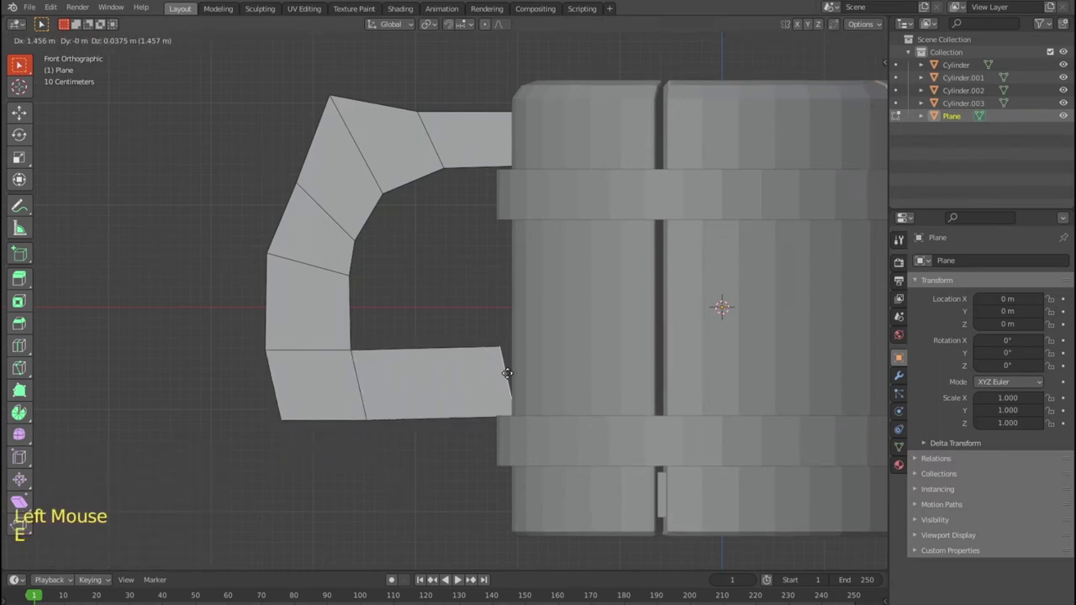
Straighten the handle's lower end edge and move it flush against the barrel.
{"action": "key", "text": "r"}
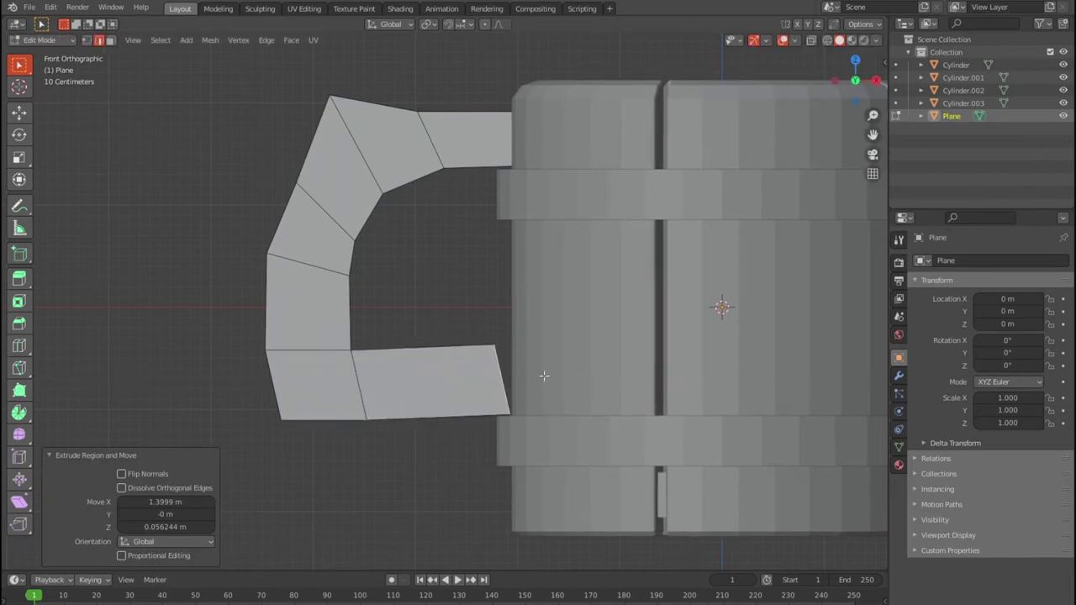
{"action": "key", "text": "r"}
{"action": "key", "text": "g"}
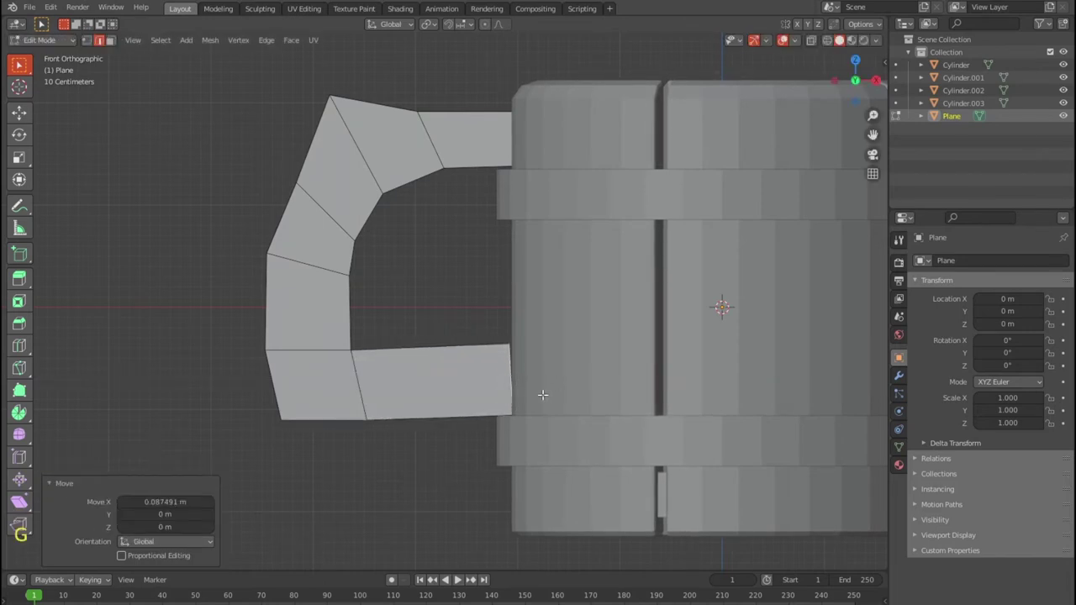
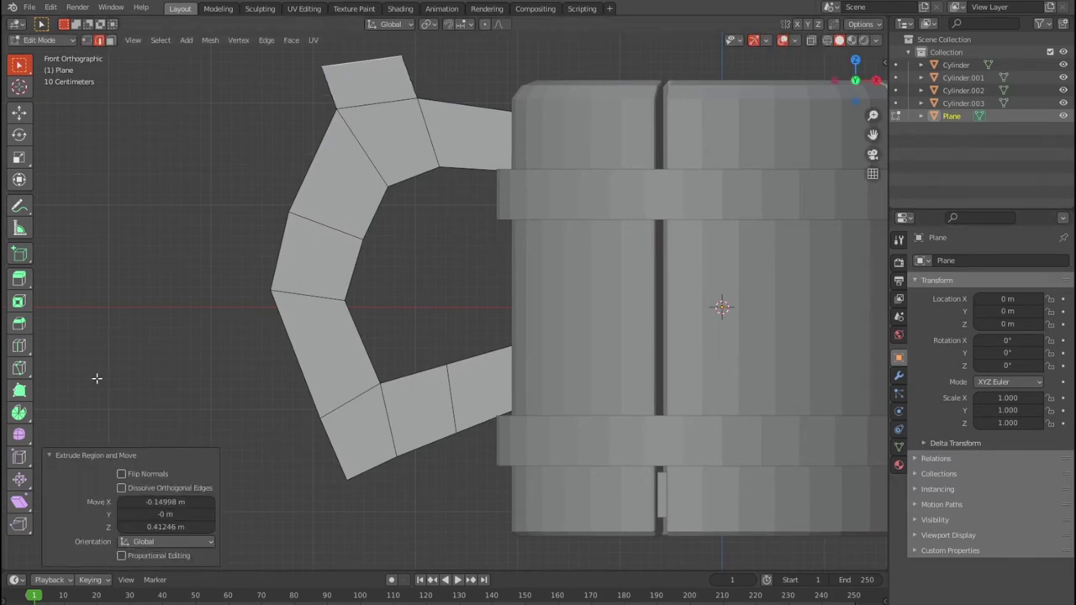
Knife-cut across the handle's top section and return to box selection.
{"action": "left_click", "coordinate": [16, 371]}
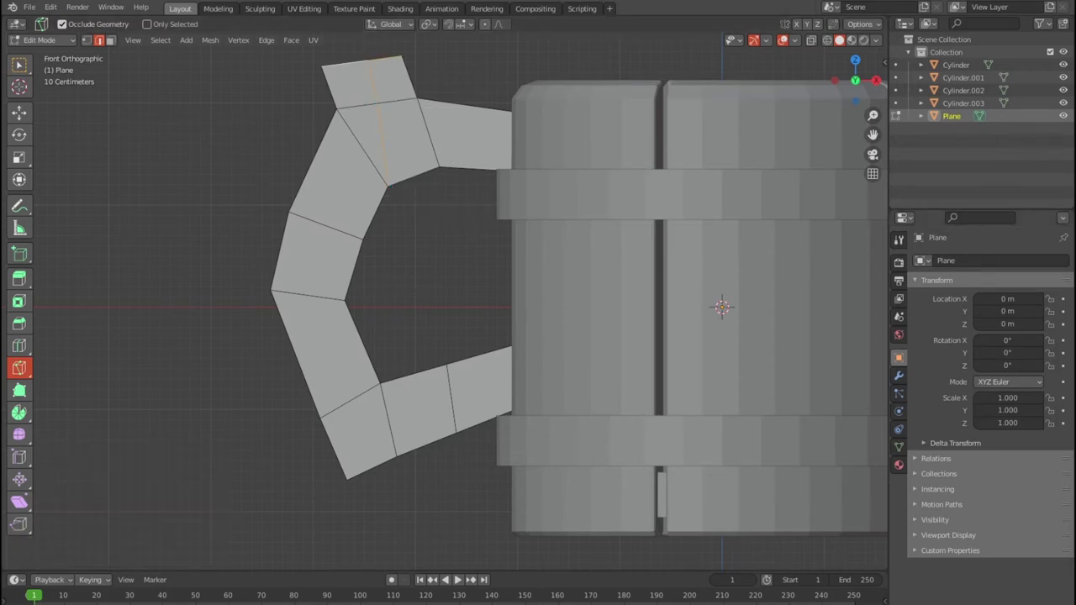
{"action": "left_click", "coordinate": [90, 40]}
{"action": "left_click", "coordinate": [31, 68]}
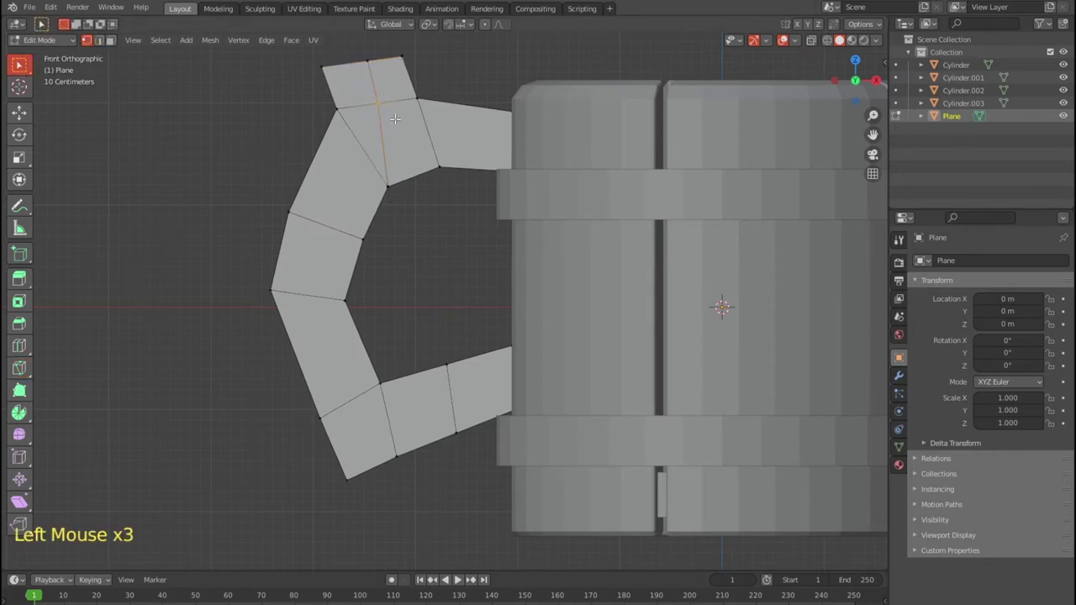
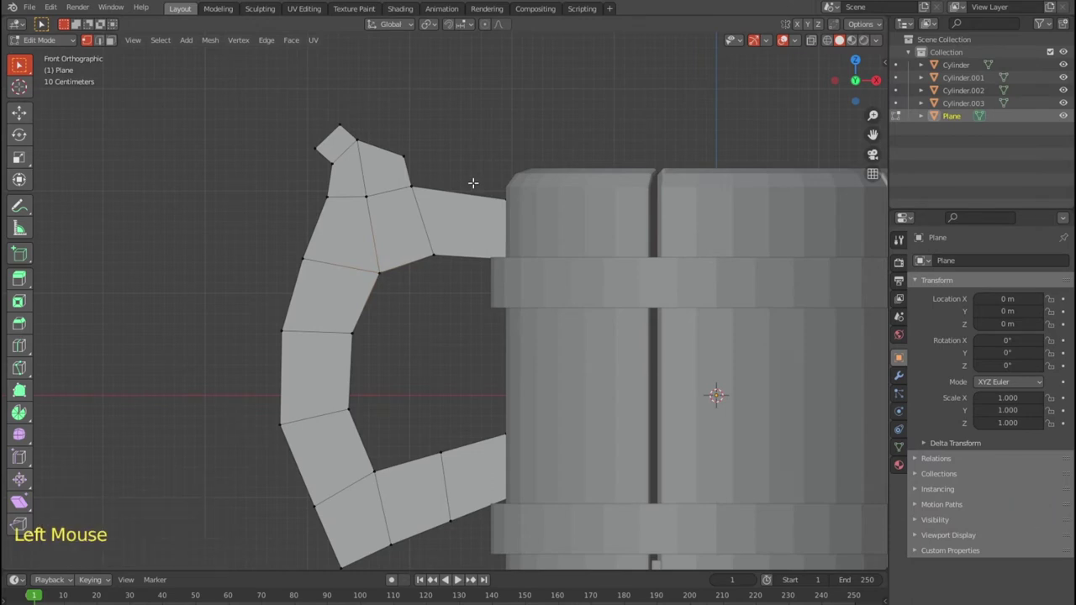
Add and slide a loop cut along the handle arm, then remove the handle's mirror effect.
{"action": "right_click", "coordinate": [431, 119]}
{"action": "key", "text": "ctrl+r"}
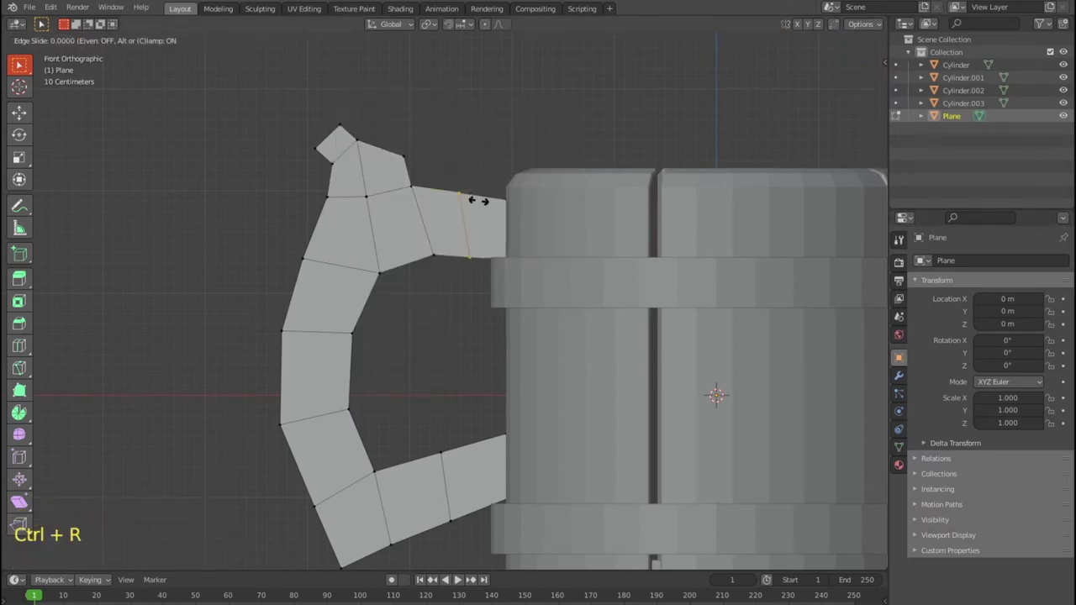
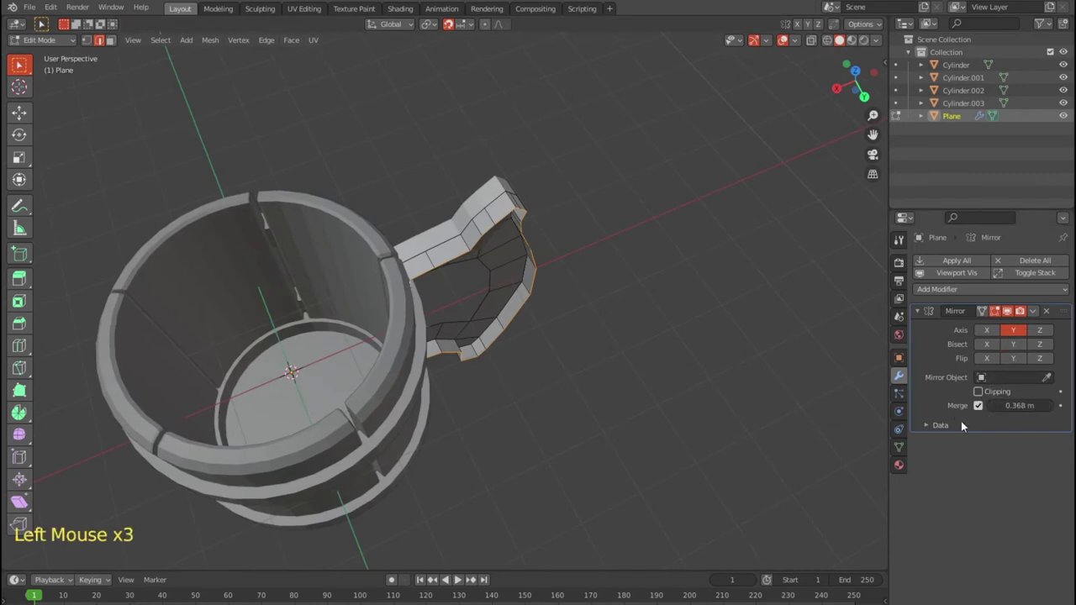
{"action": "left_click", "coordinate": [1051, 313]}
{"action": "key", "text": "KP_7"}
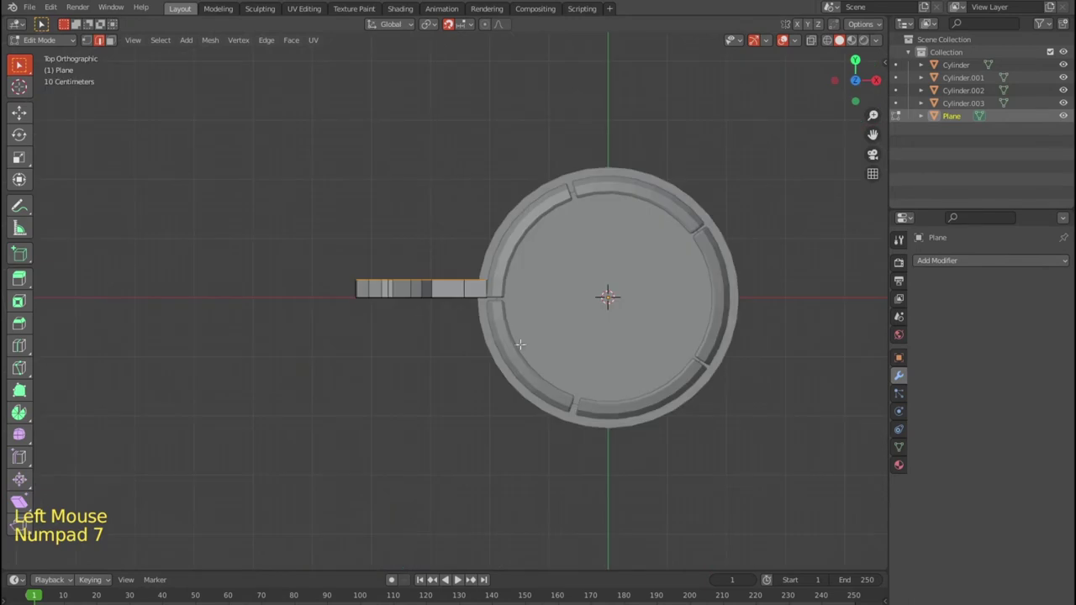
{"action": "scroll", "scroll_direction": "up", "scroll_amount": 3}
Duplicate the thick half handle into its own object Plane.002 and start adding a modifier.
{"action": "key", "text": "shift+d"}
{"action": "key", "text": "Tab"}
{"action": "key", "text": "shift+d"}
{"action": "key", "text": "shift+d"}
{"action": "middle_click", "coordinate": [486, 361]}
{"action": "scroll", "scroll_direction": "up", "scroll_amount": 3}
{"action": "scroll", "scroll_direction": "down", "scroll_amount": 3}
{"action": "middle_click", "coordinate": [658, 312]}
{"action": "left_click", "coordinate": [948, 263]}
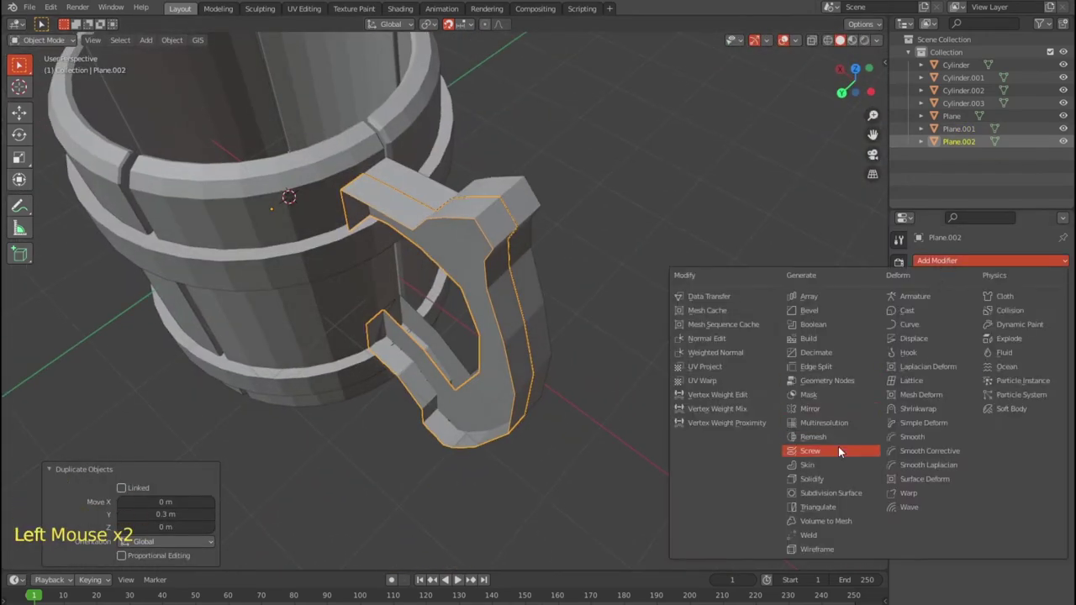
Try a Y-axis mirror on the handle, inspect it from above, and revert to the half handle.
{"action": "left_click", "coordinate": [988, 335]}
{"action": "left_click", "coordinate": [1025, 332]}
{"action": "middle_click", "coordinate": [695, 361]}
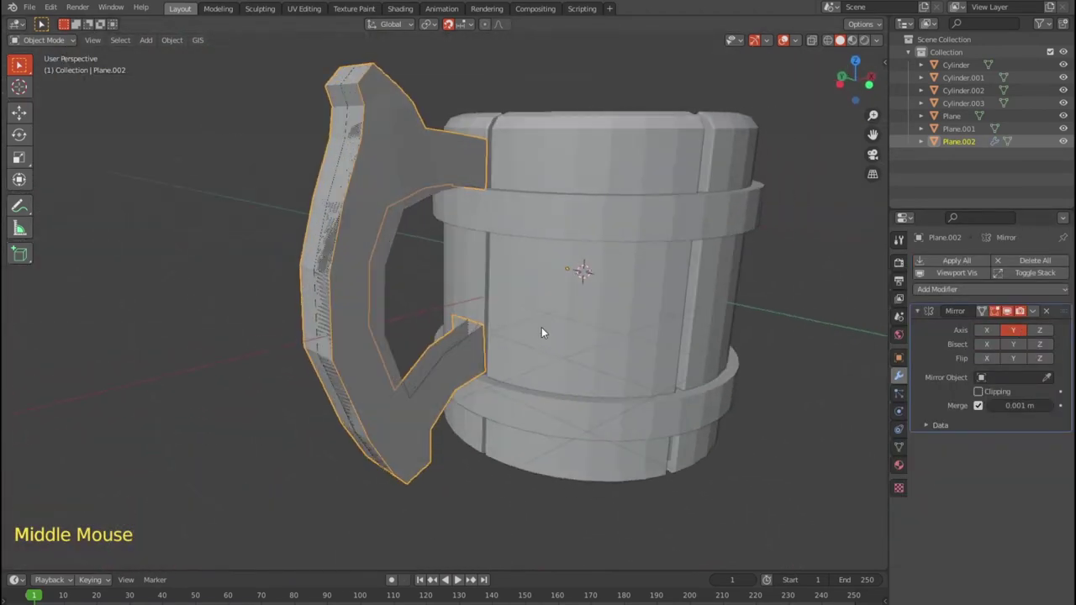
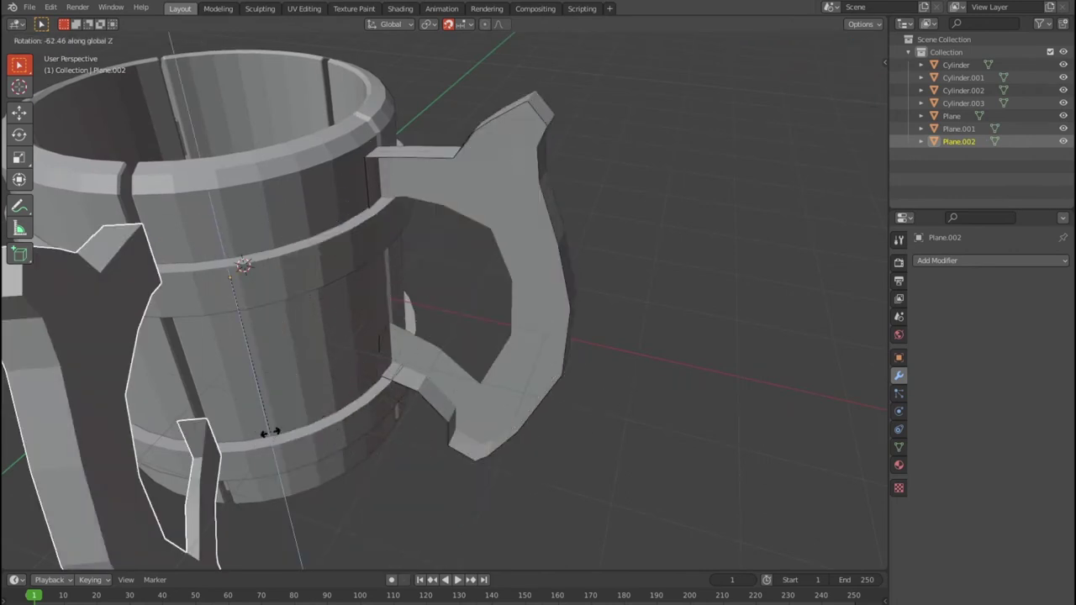
{"action": "scroll", "scroll_direction": "down", "scroll_amount": 3}
{"action": "middle_click", "coordinate": [622, 411]}
{"action": "key", "text": "r"}
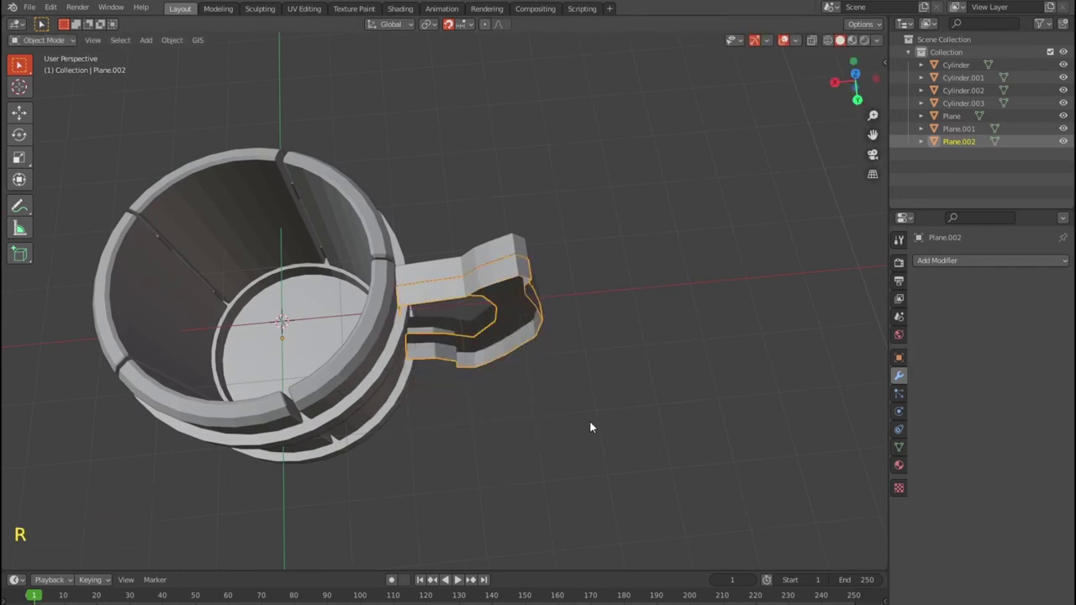
{"action": "key", "text": "KP_7"}
{"action": "scroll", "scroll_direction": "up", "scroll_amount": 3}
{"action": "scroll", "scroll_direction": "up", "scroll_amount": 3}
Move the handle's origin to its own centre and check it in 3D.
{"action": "left_click", "coordinate": [171, 43]}
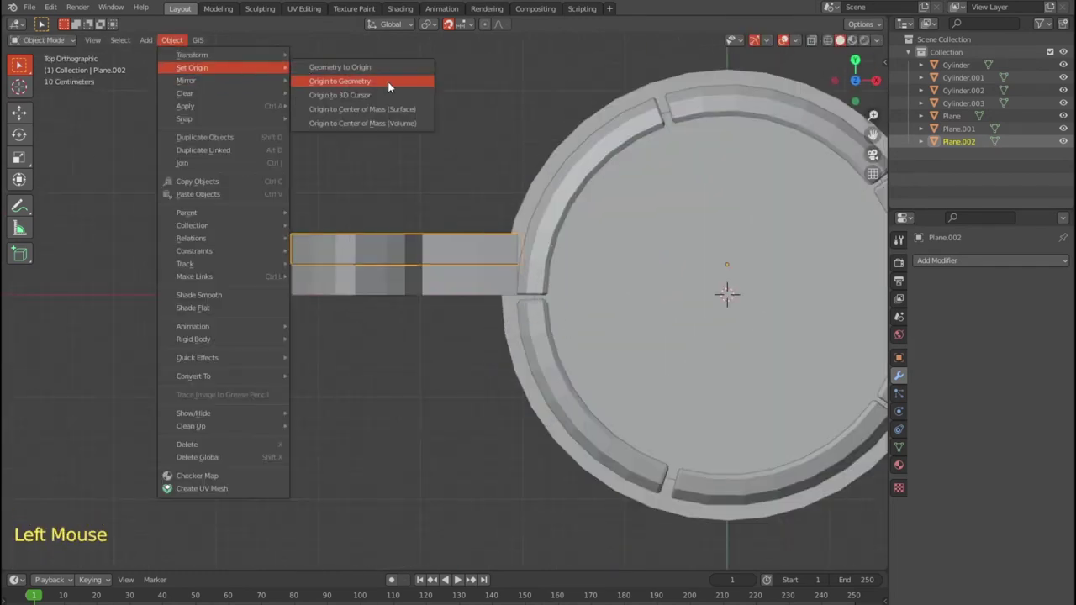
{"action": "key", "text": "ctrl+z"}
{"action": "left_click", "coordinate": [177, 49]}
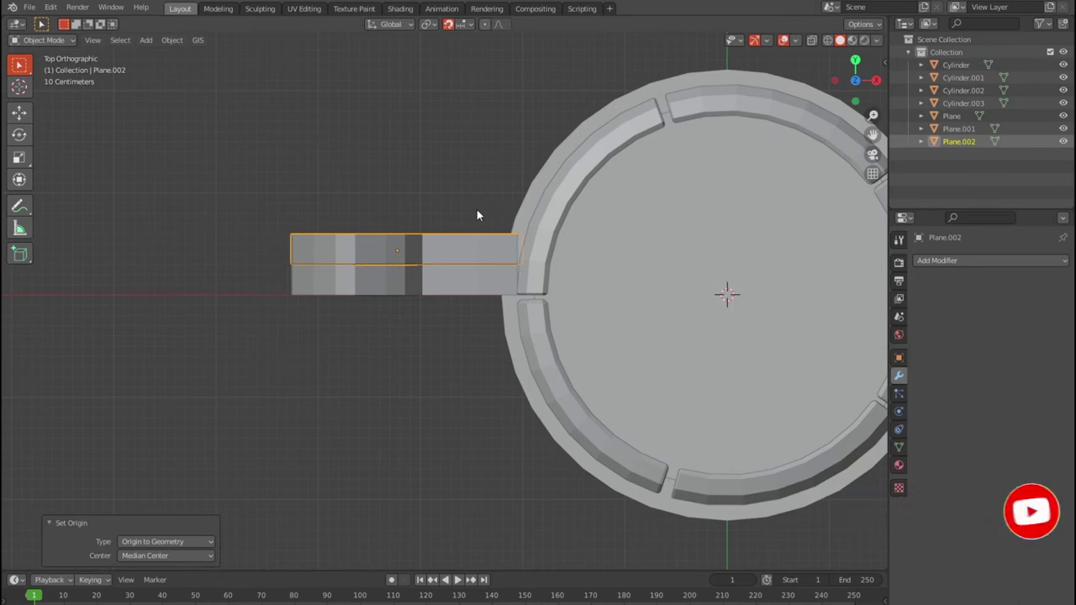
{"action": "key", "text": "r"}
{"action": "middle_click", "coordinate": [473, 340]}
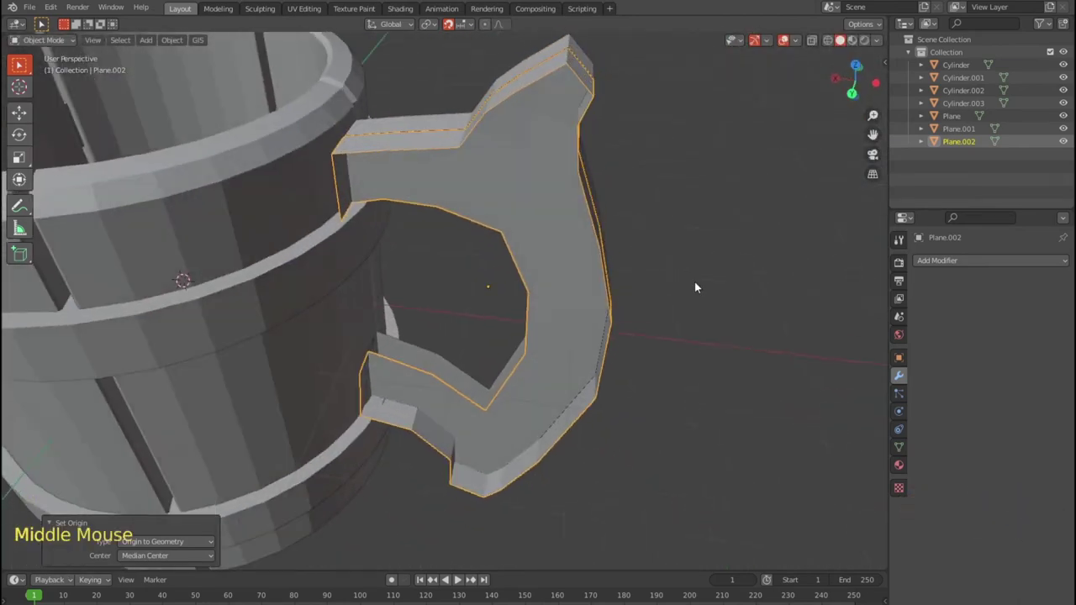
{"action": "key", "text": "r"}
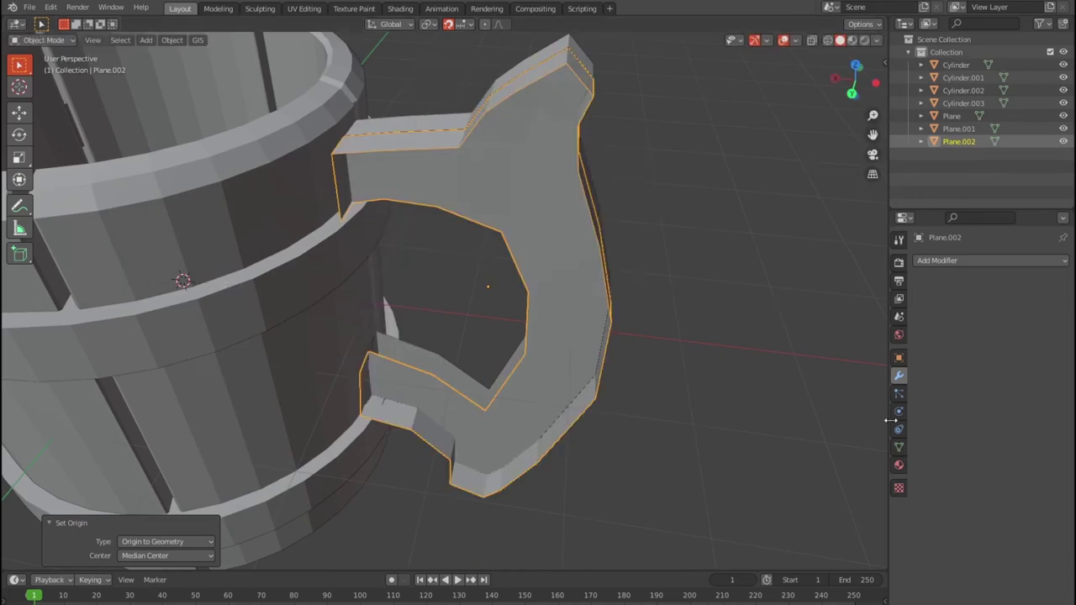
Add a Y-axis mirror to the handle again and orbit around and under the mug to judge its shape.
{"action": "left_click", "coordinate": [950, 263]}
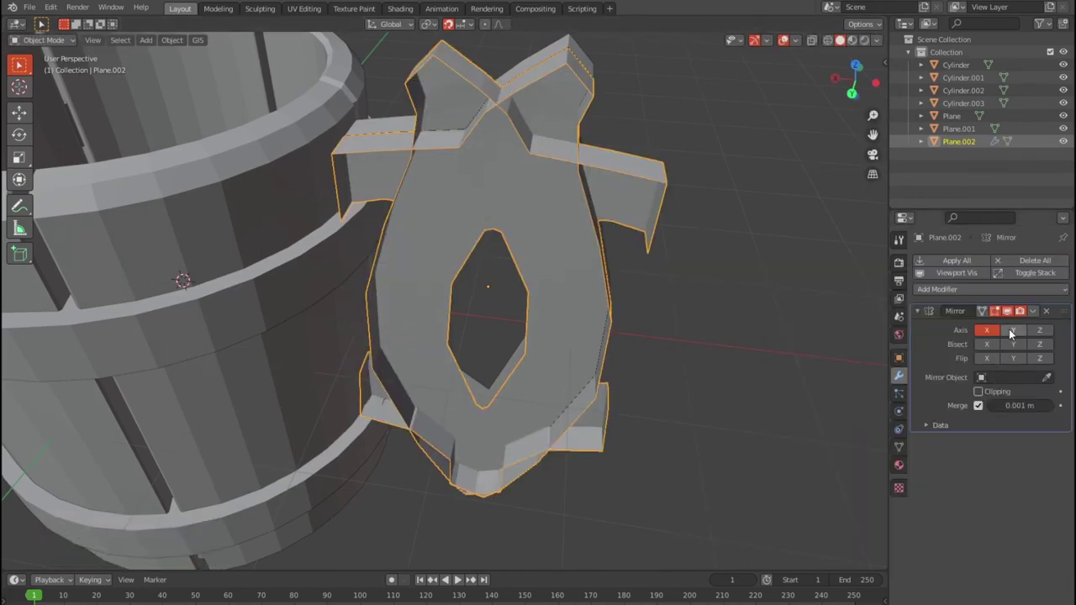
{"action": "left_click", "coordinate": [604, 371]}
{"action": "middle_click", "coordinate": [604, 371]}
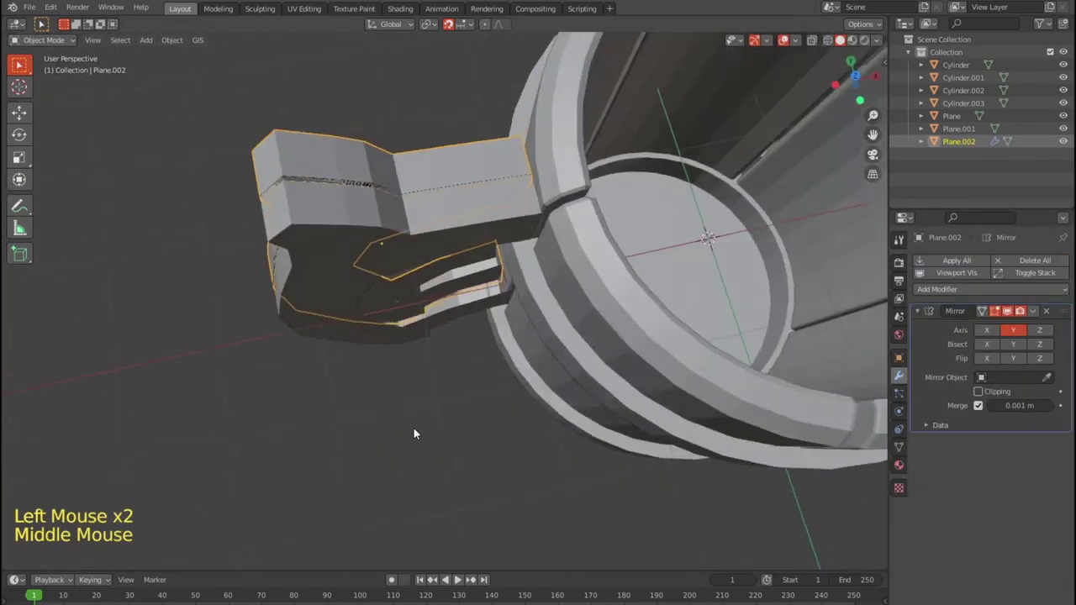
{"action": "left_click", "coordinate": [983, 392]}
{"action": "middle_click", "coordinate": [572, 422]}
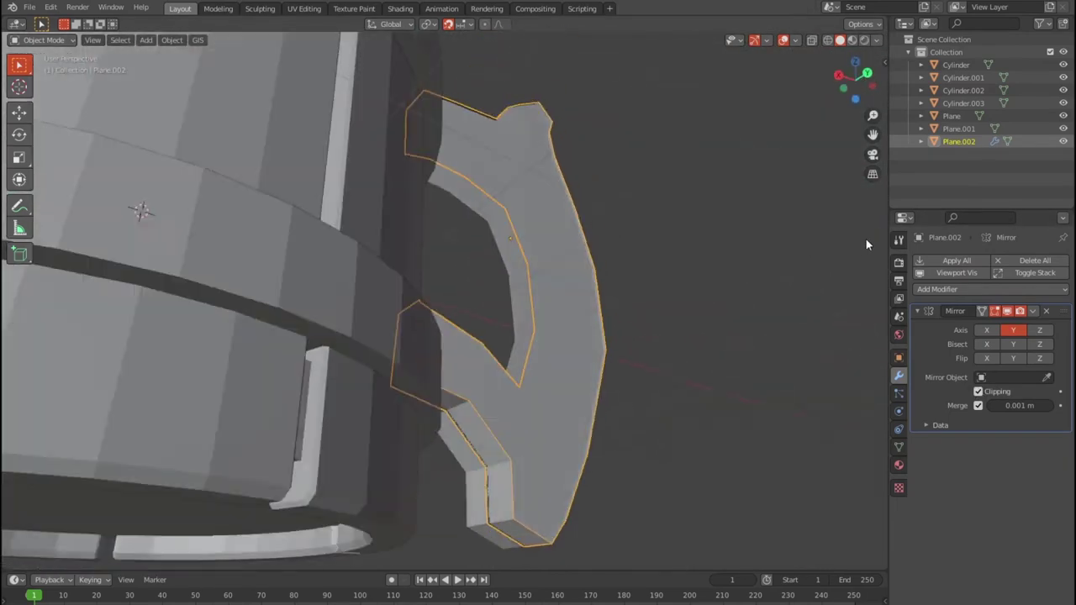
{"action": "left_click", "coordinate": [472, 470]}
{"action": "left_click", "coordinate": [369, 507]}
{"action": "left_click", "coordinate": [290, 478]}
{"action": "middle_click", "coordinate": [273, 478]}
{"action": "scroll", "scroll_direction": "up", "scroll_amount": 3}
{"action": "middle_click", "coordinate": [457, 355]}
{"action": "scroll", "scroll_direction": "up", "scroll_amount": 3}
{"action": "scroll", "scroll_direction": "up", "scroll_amount": 3}
{"action": "middle_click", "coordinate": [491, 394]}
{"action": "scroll", "scroll_direction": "down", "scroll_amount": 3}
{"action": "middle_click", "coordinate": [441, 371]}
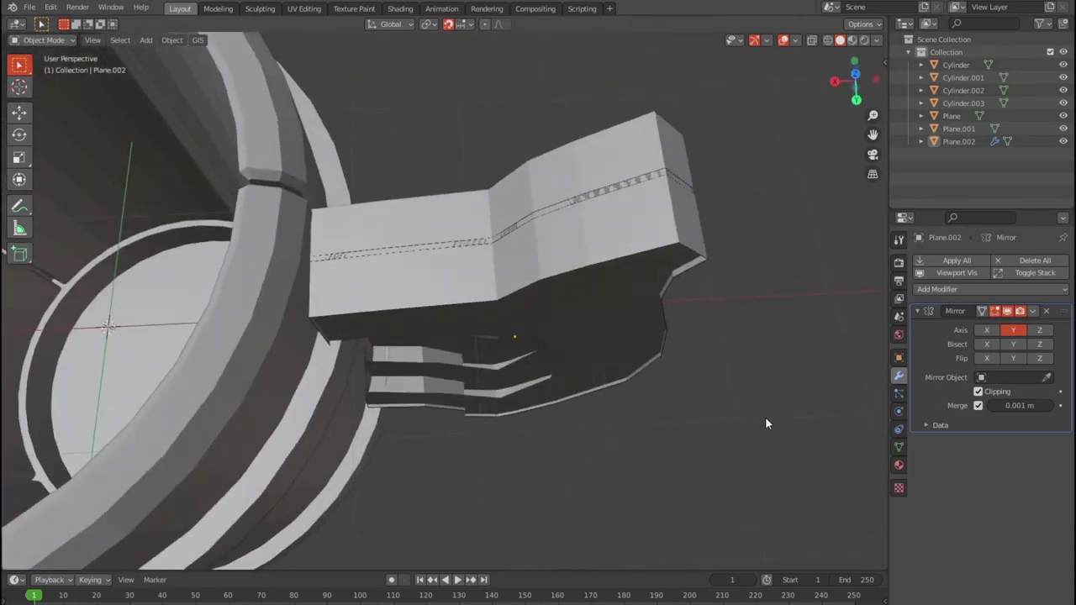
Apply the mirror on handle copy Plane.002 so it becomes one solid symmetric piece.
{"action": "left_click", "coordinate": [1054, 314]}
{"action": "middle_click", "coordinate": [693, 404]}
{"action": "left_click", "coordinate": [617, 260]}
{"action": "key", "text": "Tab"}
{"action": "scroll", "scroll_direction": "down", "scroll_amount": 3}
{"action": "key", "text": "ctrl+z"}
{"action": "key", "text": "ctrl+z"}
{"action": "left_click", "coordinate": [650, 313]}
{"action": "left_click", "coordinate": [578, 280]}
{"action": "left_click", "coordinate": [666, 343]}
{"action": "left_click", "coordinate": [590, 300]}
{"action": "left_click", "coordinate": [694, 342]}
{"action": "double_click", "coordinate": [692, 221]}
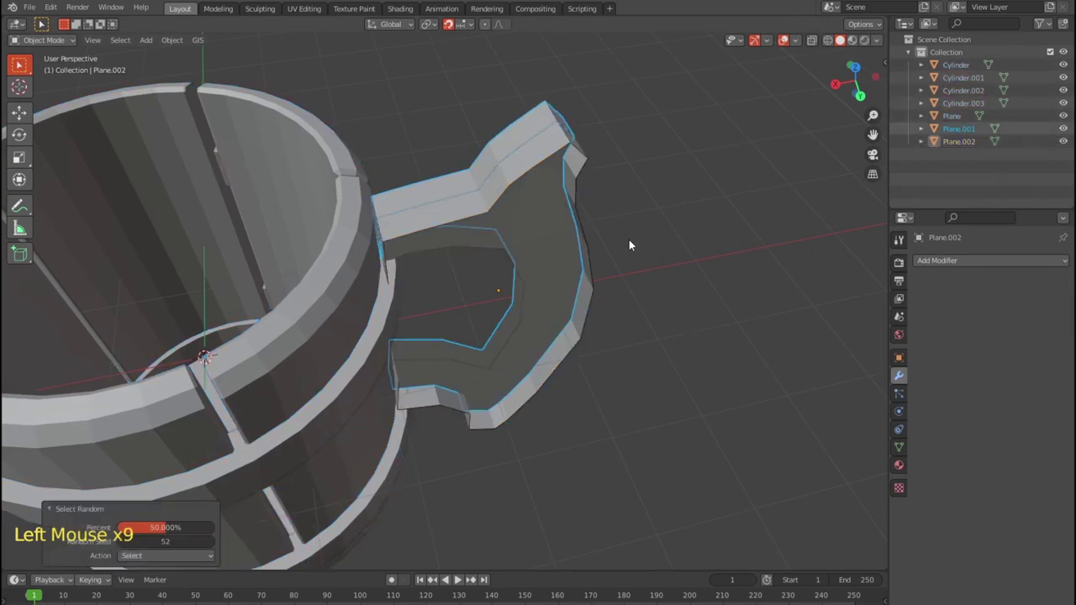
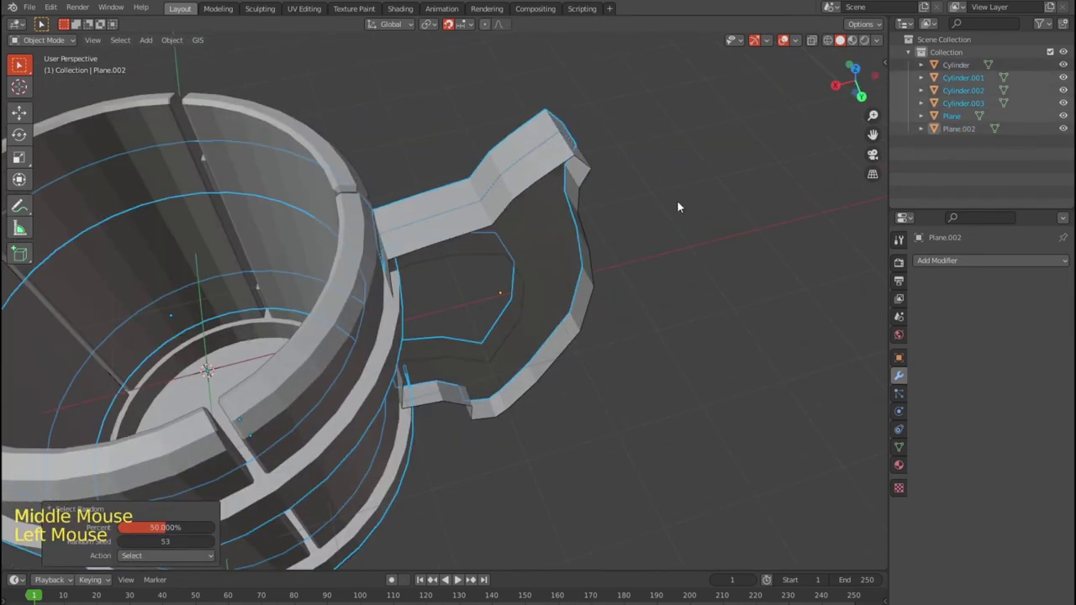
Delete the spare handle copies Plane.001 and Plane.002, leaving only Plane.
{"action": "key", "text": "Delete"}
{"action": "middle_click", "coordinate": [679, 298]}
{"action": "key", "text": "ctrl+z"}
{"action": "left_click", "coordinate": [644, 278]}
{"action": "left_click", "coordinate": [705, 288]}
{"action": "left_click", "coordinate": [965, 129]}
{"action": "key", "text": "Delete"}
{"action": "middle_click", "coordinate": [680, 269]}
{"action": "left_click", "coordinate": [560, 236]}
{"action": "left_click", "coordinate": [697, 284]}
{"action": "left_click", "coordinate": [531, 181]}
{"action": "double_click", "coordinate": [726, 241]}
{"action": "left_click", "coordinate": [538, 135]}
{"action": "left_click", "coordinate": [835, 185]}
{"action": "left_click", "coordinate": [955, 117]}
Give the remaining Plane handle a Y-axis mirror modifier and enter Edit Mode on its mesh.
{"action": "middle_click", "coordinate": [705, 281]}
{"action": "key", "text": "KP_7"}
{"action": "scroll", "scroll_direction": "down", "scroll_amount": 3}
{"action": "left_click", "coordinate": [178, 46]}
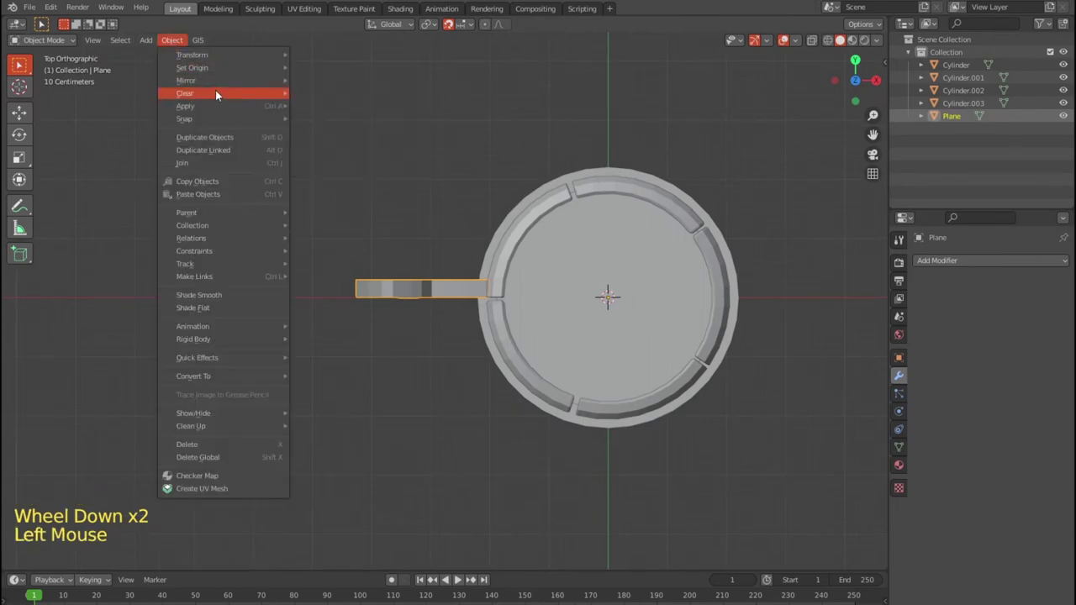
{"action": "scroll", "scroll_direction": "up", "scroll_amount": 3}
{"action": "middle_click", "coordinate": [433, 269]}
{"action": "left_click", "coordinate": [950, 262]}
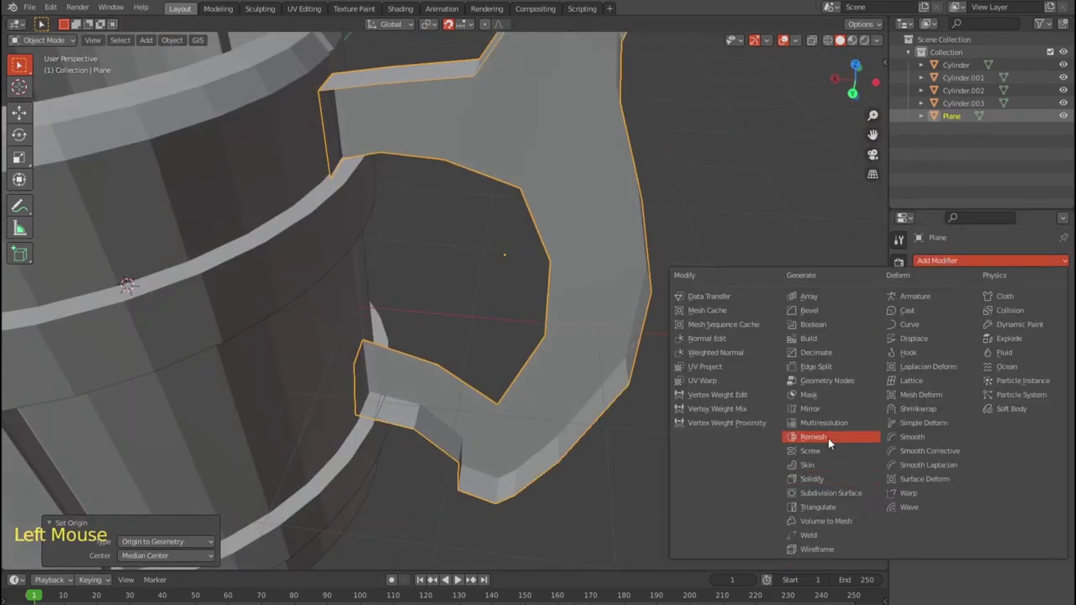
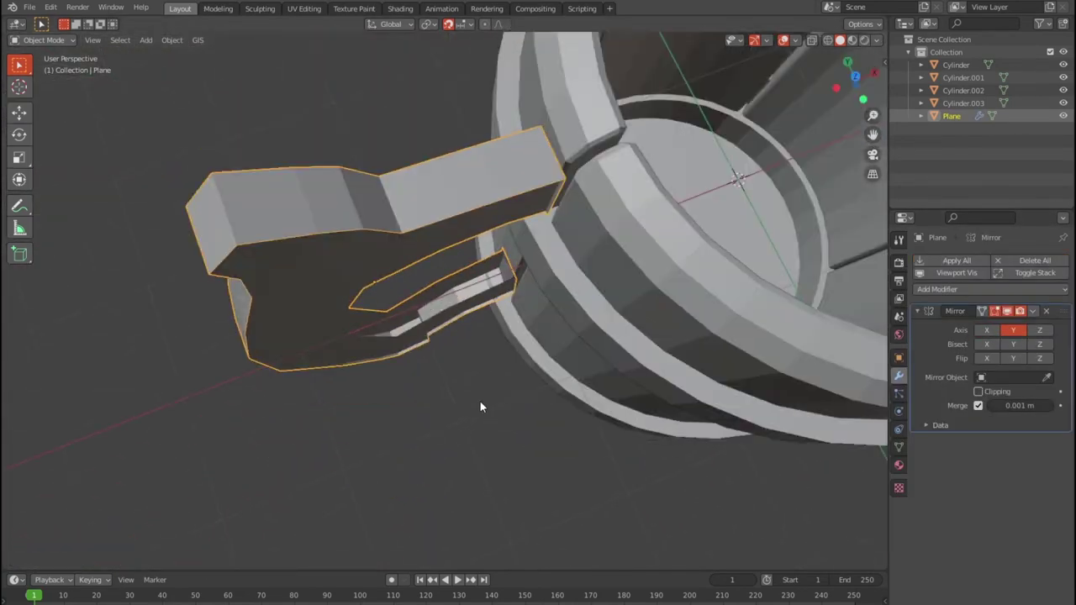
{"action": "key", "text": "Tab"}
{"action": "middle_click", "coordinate": [655, 373]}
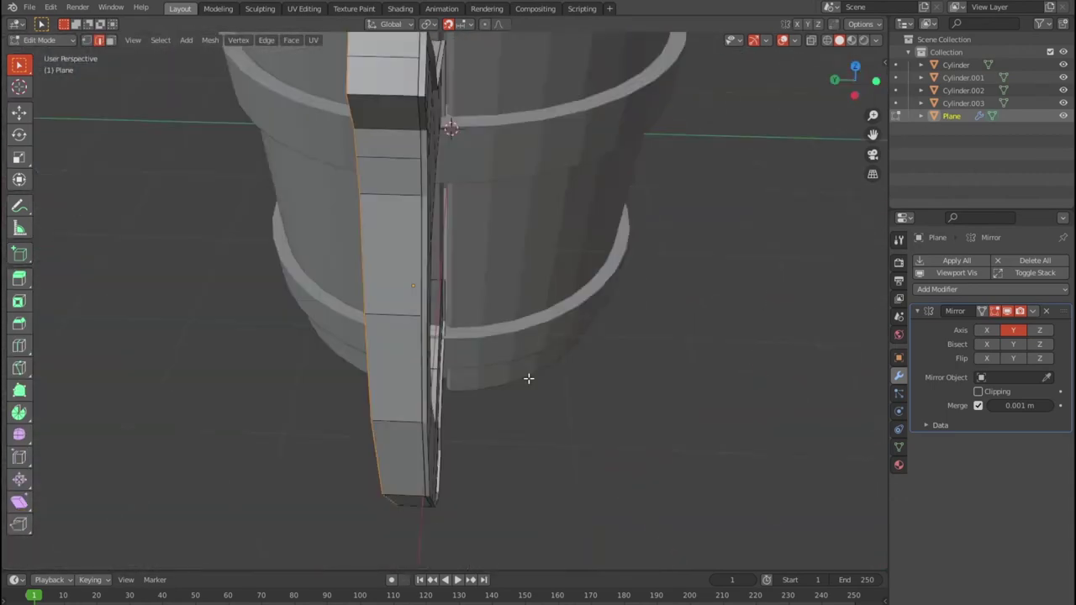
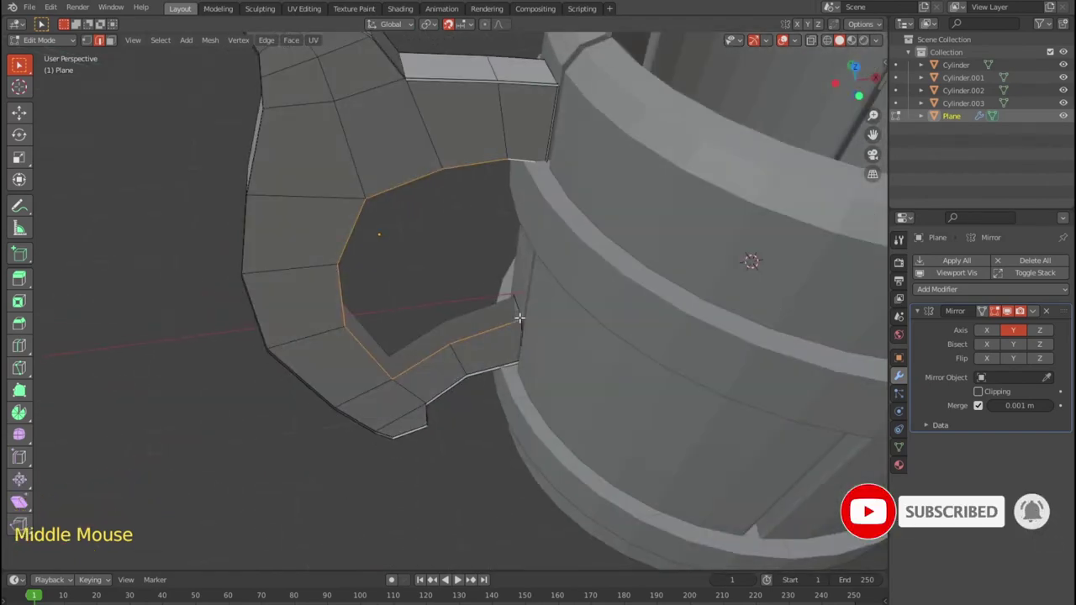
Move the handle's vertices along Y, check in top view wireframe, and undo the unwanted moves.
{"action": "key", "text": "e"}
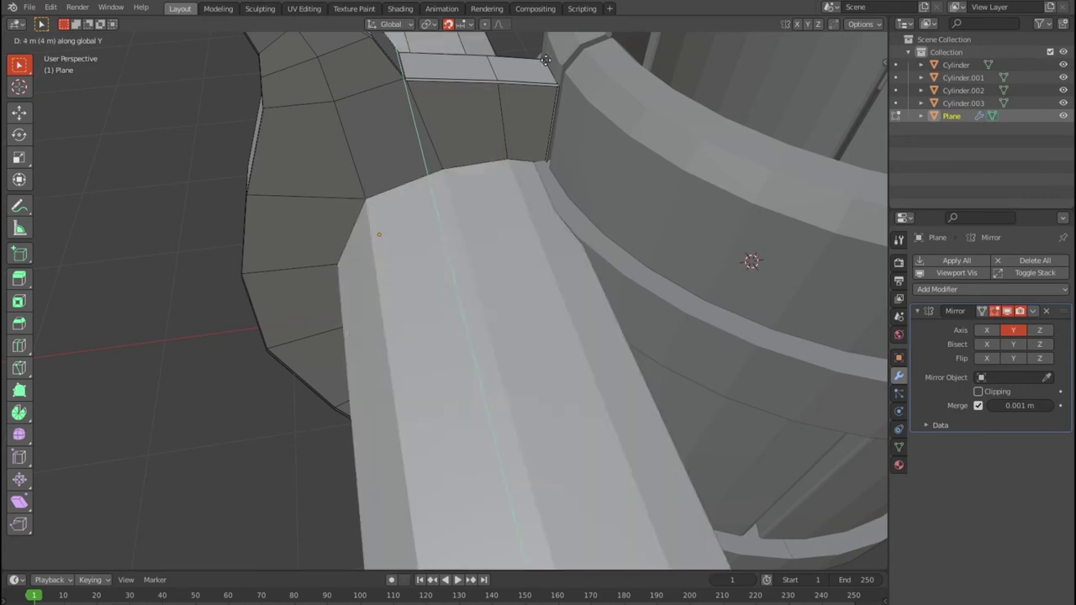
{"action": "key", "text": "KP_7"}
{"action": "key", "text": "shift+z"}
{"action": "scroll", "scroll_direction": "up", "scroll_amount": 3}
{"action": "scroll", "scroll_direction": "up", "scroll_amount": 3}
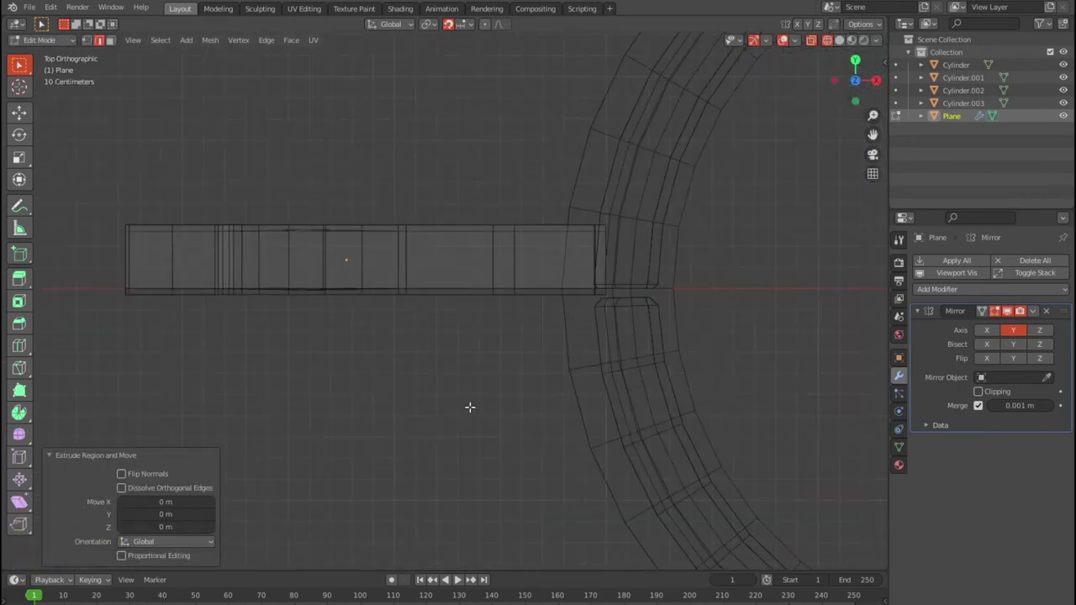
{"action": "key", "text": "ctrl+z"}
{"action": "key", "text": "ctrl+z"}
{"action": "key", "text": "ctrl+z"}
{"action": "key", "text": "ctrl+z"}
{"action": "key", "text": "ctrl+z"}
{"action": "key", "text": "ctrl+z"}
{"action": "key", "text": "ctrl+z"}
{"action": "key", "text": "ctrl+z"}
Leave Edit Mode and review the mirrored handle from above in solid shading.
{"action": "middle_click", "coordinate": [509, 356]}
{"action": "scroll", "scroll_direction": "down", "scroll_amount": 3}
{"action": "key", "text": "Tab"}
{"action": "key", "text": "shift+z"}
{"action": "scroll", "scroll_direction": "down", "scroll_amount": 3}
{"action": "key", "text": "ctrl+z"}
{"action": "middle_click", "coordinate": [615, 342]}
{"action": "key", "text": "KP_7"}
{"action": "scroll", "scroll_direction": "up", "scroll_amount": 3}
{"action": "middle_click", "coordinate": [408, 321]}
Apply the mirror so the Plane handle has no modifiers, and browse the origin-setting options.
{"action": "right_click", "coordinate": [400, 331]}
{"action": "scroll", "scroll_direction": "up", "scroll_amount": 3}
{"action": "middle_click", "coordinate": [350, 382]}
{"action": "middle_click", "coordinate": [551, 409]}
{"action": "middle_click", "coordinate": [582, 227]}
{"action": "right_click", "coordinate": [476, 274]}
{"action": "scroll", "scroll_direction": "up", "scroll_amount": 3}
{"action": "middle_click", "coordinate": [527, 294]}
{"action": "right_click", "coordinate": [405, 344]}
{"action": "scroll", "scroll_direction": "up", "scroll_amount": 3}
{"action": "right_click", "coordinate": [405, 346]}
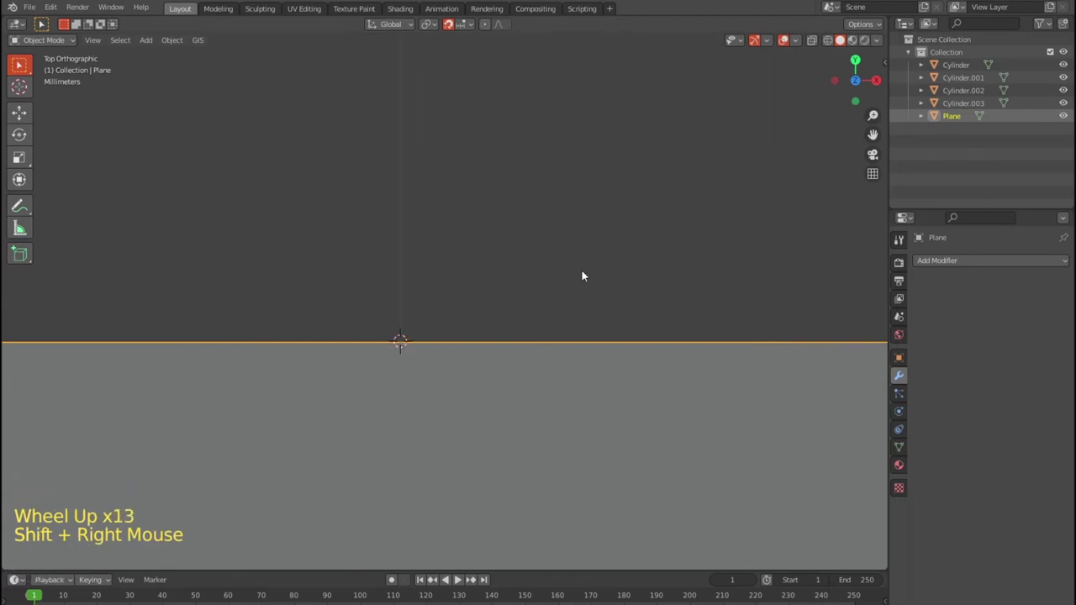
{"action": "scroll", "scroll_direction": "down", "scroll_amount": 3}
{"action": "scroll", "scroll_direction": "down", "scroll_amount": 3}
Set the handle's origin via the Object menu and orbit to confirm it sits correctly on the barrel.
{"action": "middle_click", "coordinate": [466, 446]}
{"action": "left_click", "coordinate": [175, 45]}
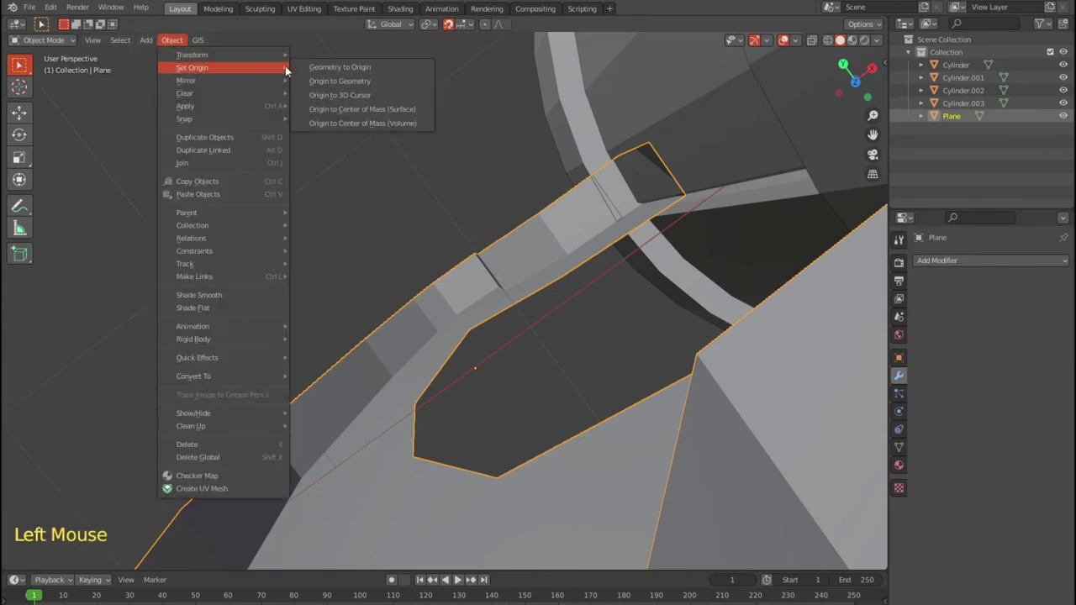
{"action": "scroll", "scroll_direction": "down", "scroll_amount": 3}
{"action": "middle_click", "coordinate": [571, 309]}
{"action": "scroll", "scroll_direction": "down", "scroll_amount": 3}
{"action": "middle_click", "coordinate": [532, 276]}
{"action": "scroll", "scroll_direction": "up", "scroll_amount": 3}
{"action": "middle_click", "coordinate": [655, 254]}
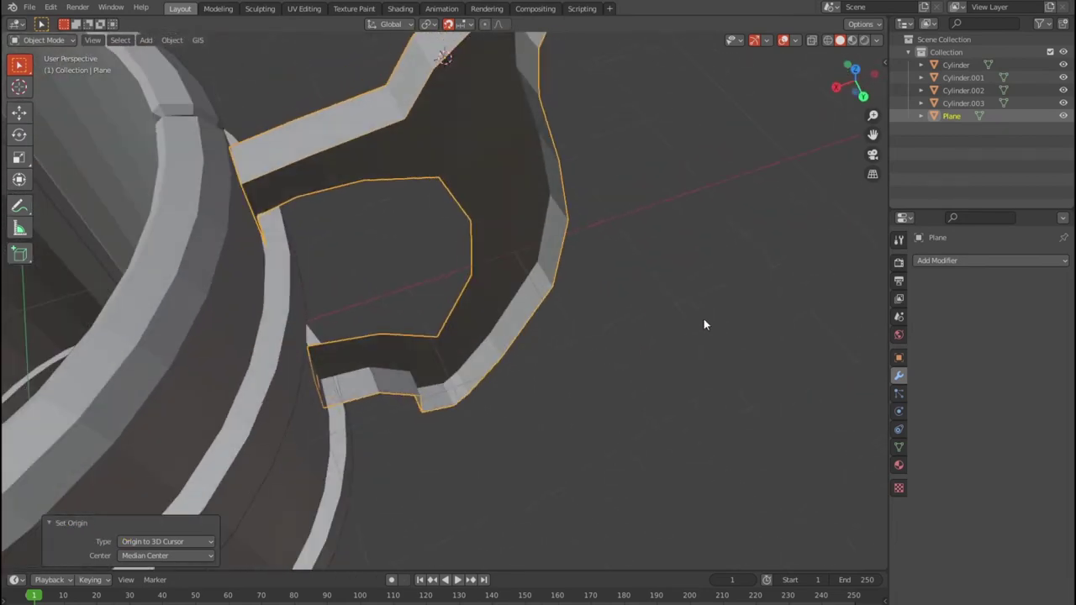
{"action": "scroll", "scroll_direction": "down", "scroll_amount": 3}
{"action": "middle_click", "coordinate": [646, 317]}
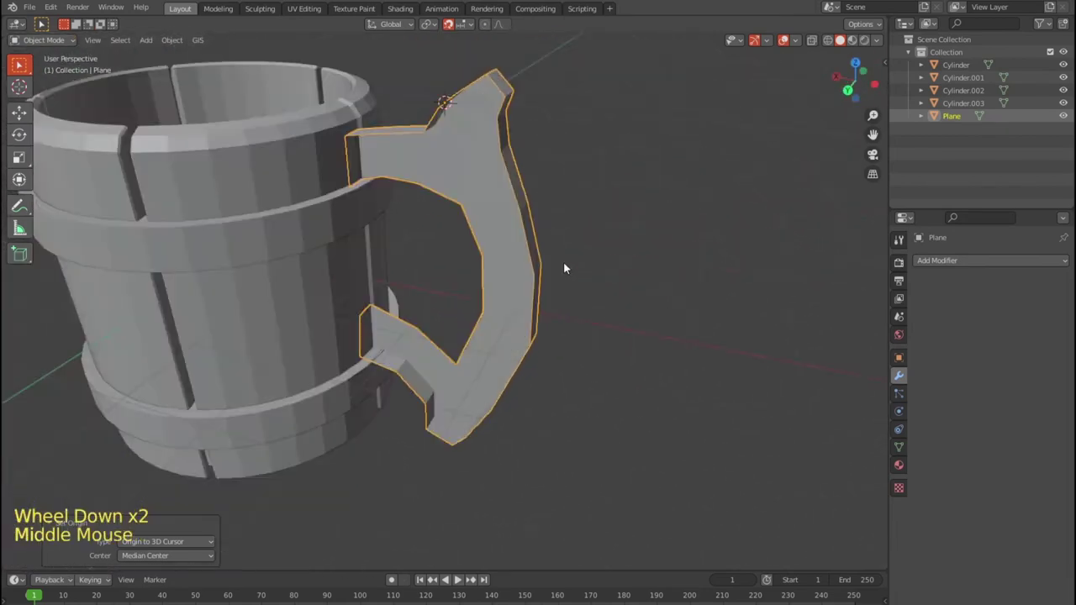
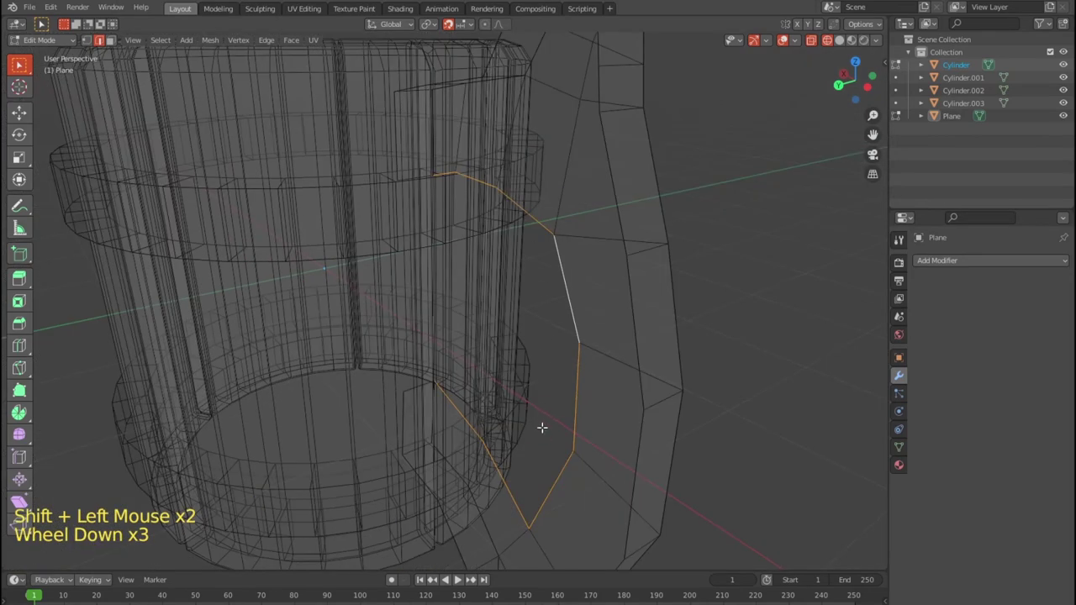
Slide the handle's inner edges along Y so the inside curve sits better against the mug body.
{"action": "key", "text": "e"}
{"action": "scroll", "scroll_direction": "down", "scroll_amount": 3}
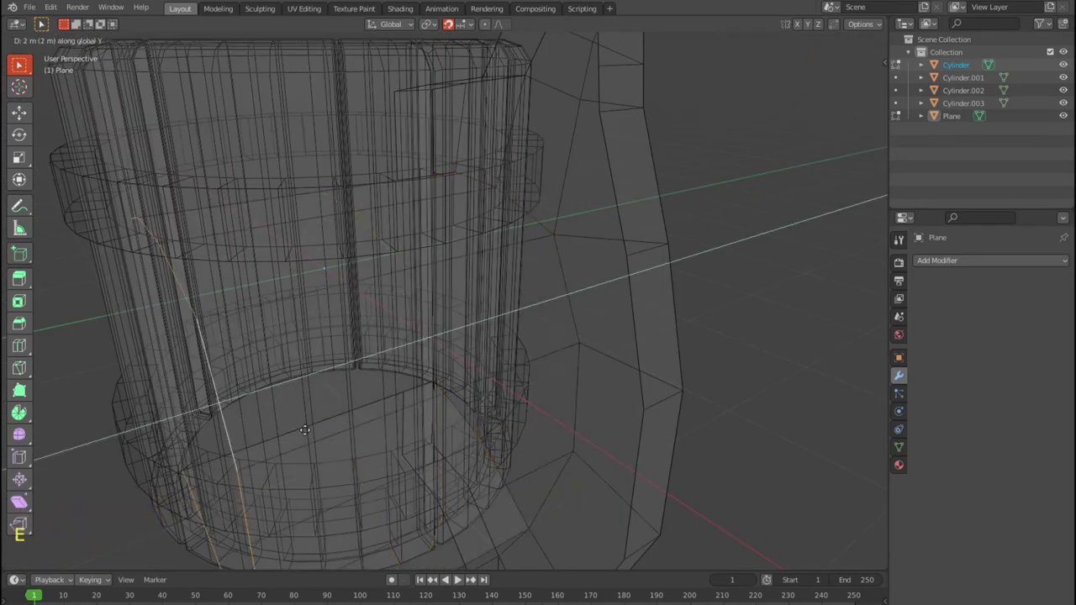
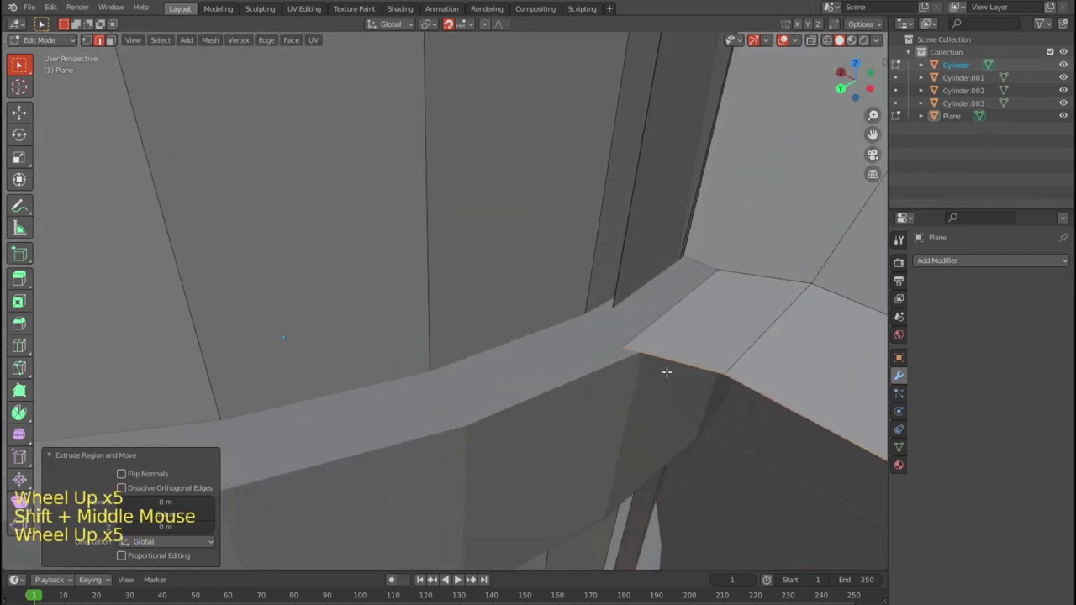
{"action": "key", "text": "g"}
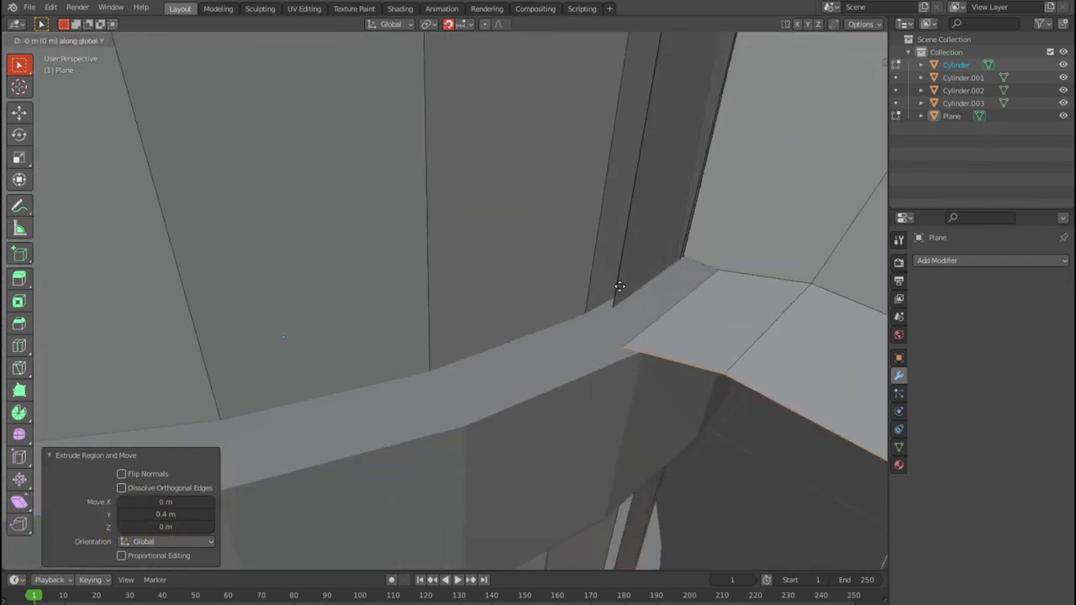
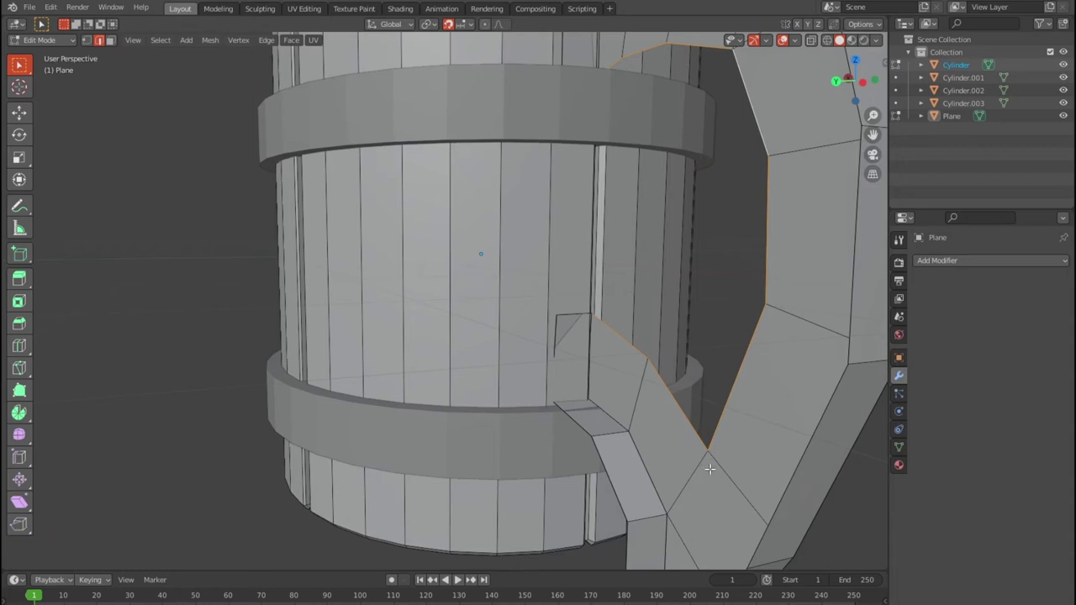
{"action": "key", "text": "e"}
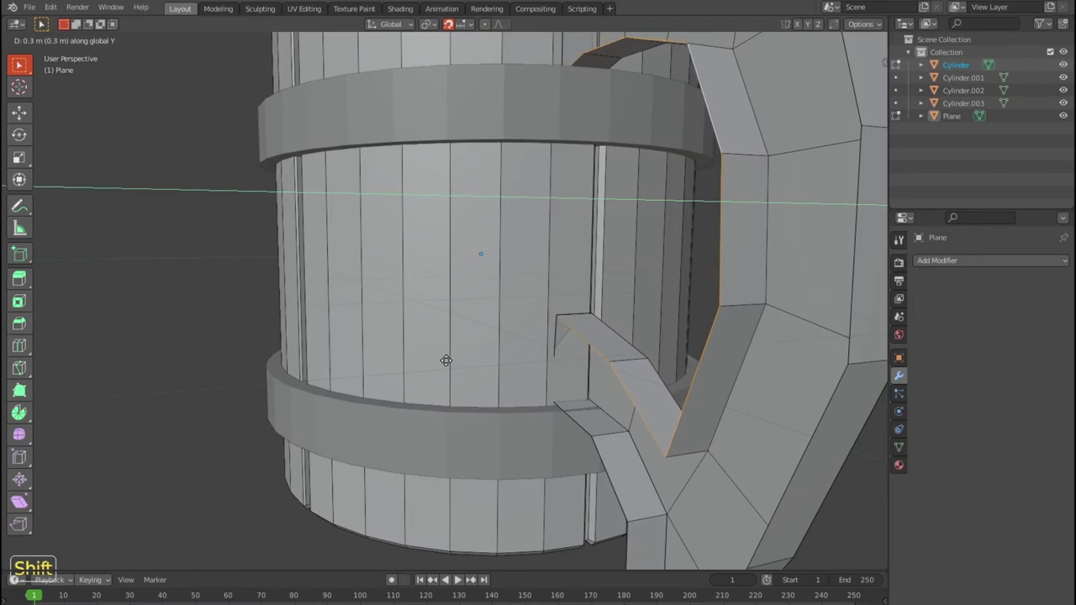
{"action": "scroll", "scroll_direction": "down", "scroll_amount": 3}
{"action": "middle_click", "coordinate": [727, 410]}
{"action": "scroll", "scroll_direction": "up", "scroll_amount": 3}
Return to Object Mode and inspect the chunkier handle's joins from several angles.
{"action": "key", "text": "Tab"}
{"action": "scroll", "scroll_direction": "down", "scroll_amount": 3}
{"action": "left_click", "coordinate": [754, 465]}
{"action": "middle_click", "coordinate": [664, 447]}
{"action": "left_click", "coordinate": [760, 457]}
{"action": "double_click", "coordinate": [746, 428]}
{"action": "double_click", "coordinate": [751, 389]}
{"action": "middle_click", "coordinate": [719, 448]}
Give the handle a Mirror modifier set to the Y axis instead of X.
{"action": "left_click", "coordinate": [454, 370]}
{"action": "left_click", "coordinate": [409, 371]}
{"action": "double_click", "coordinate": [953, 127]}
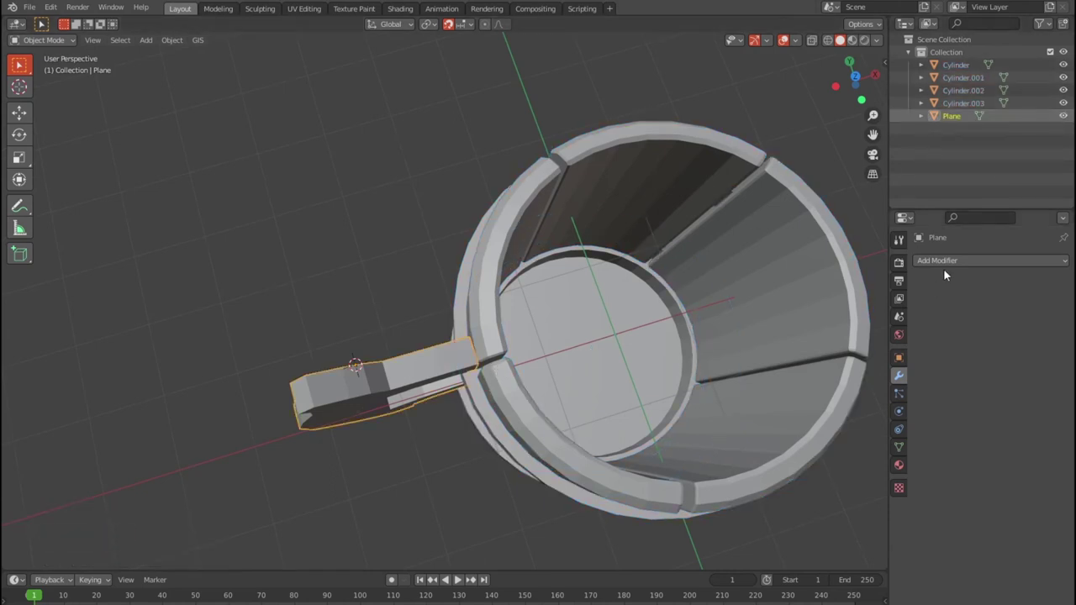
{"action": "left_click", "coordinate": [952, 259]}
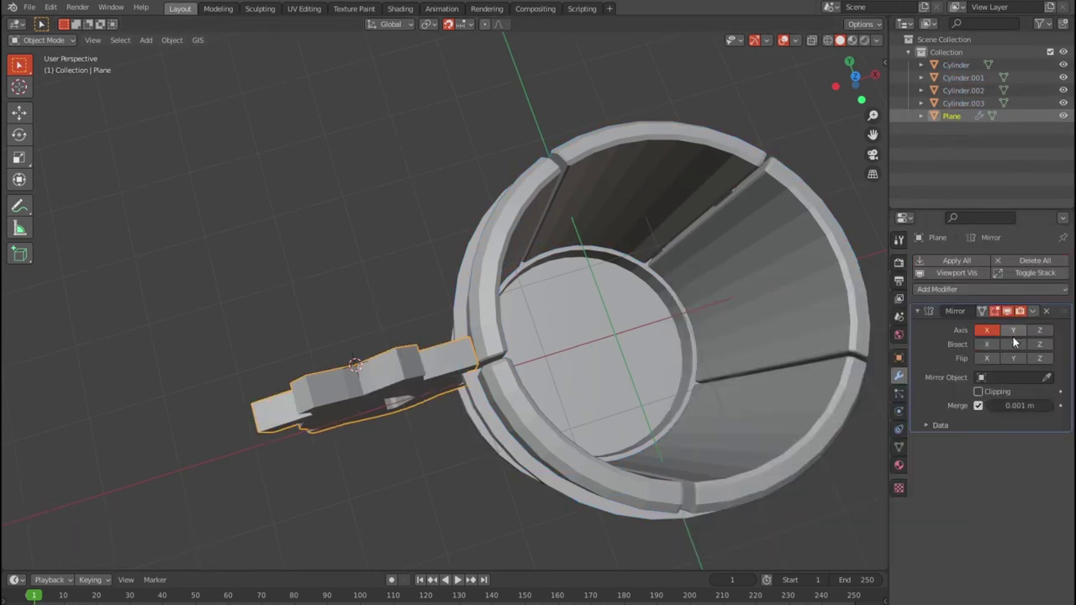
{"action": "left_click", "coordinate": [1020, 343]}
{"action": "left_click", "coordinate": [1018, 331]}
{"action": "double_click", "coordinate": [1016, 344]}
Rotate the handle around the mug in top view so it sits correctly.
{"action": "middle_click", "coordinate": [420, 473]}
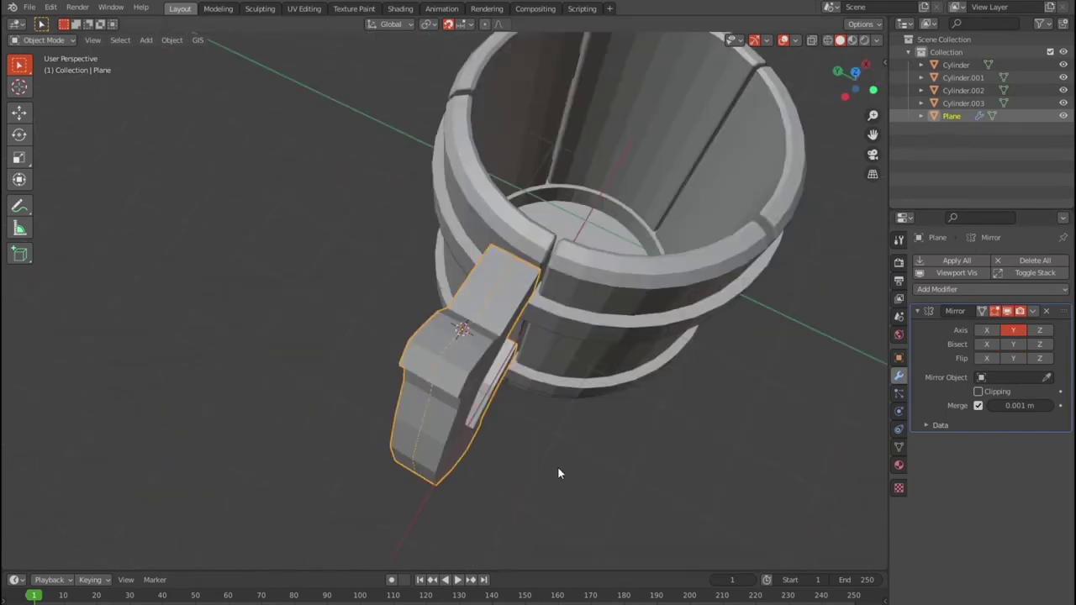
{"action": "key", "text": "r"}
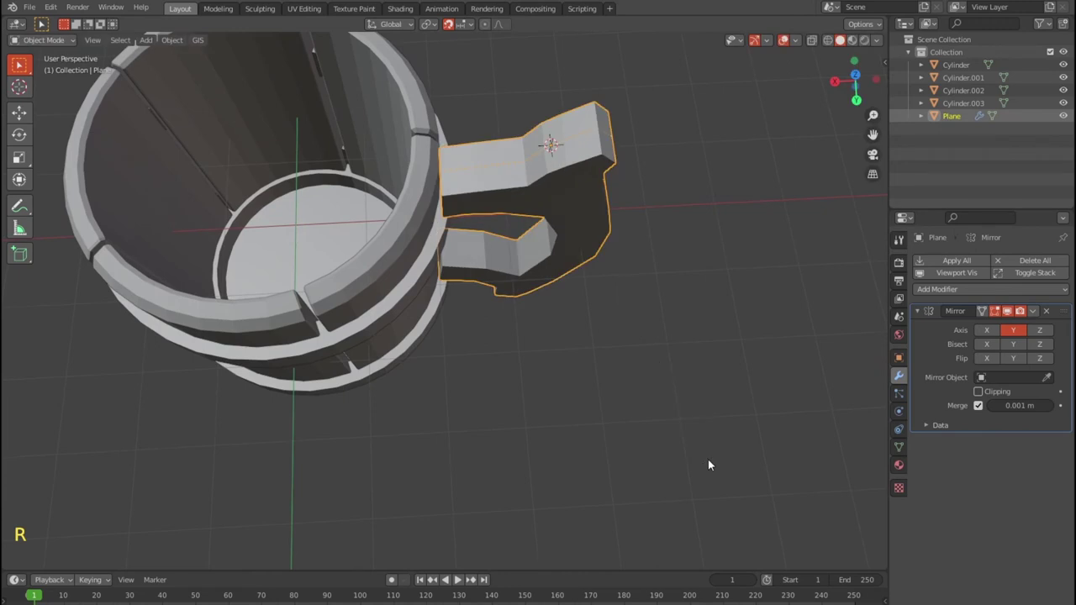
{"action": "key", "text": "KP_7"}
{"action": "key", "text": "r"}
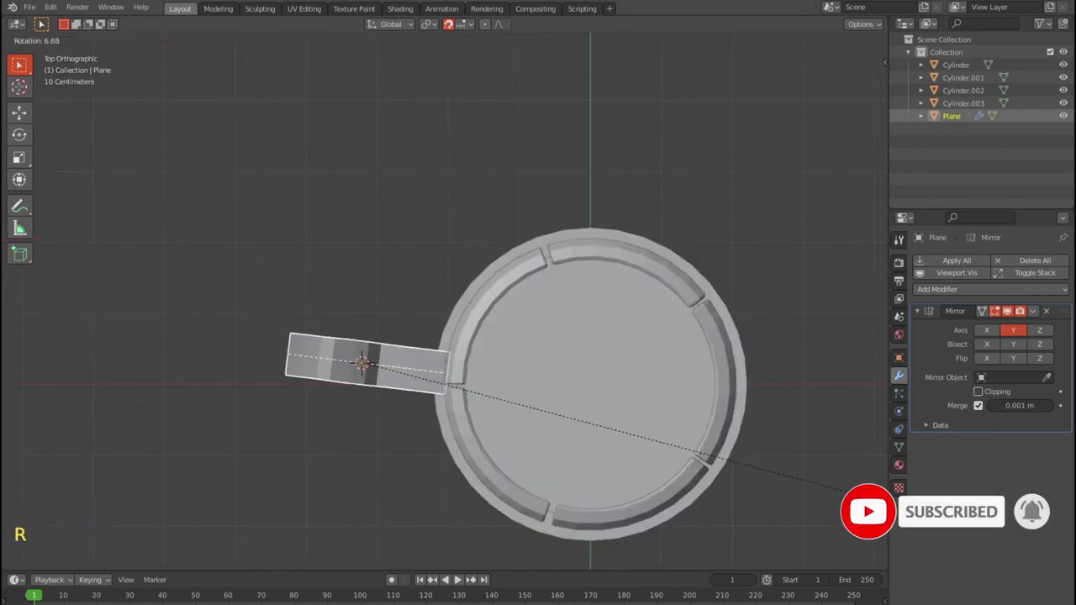
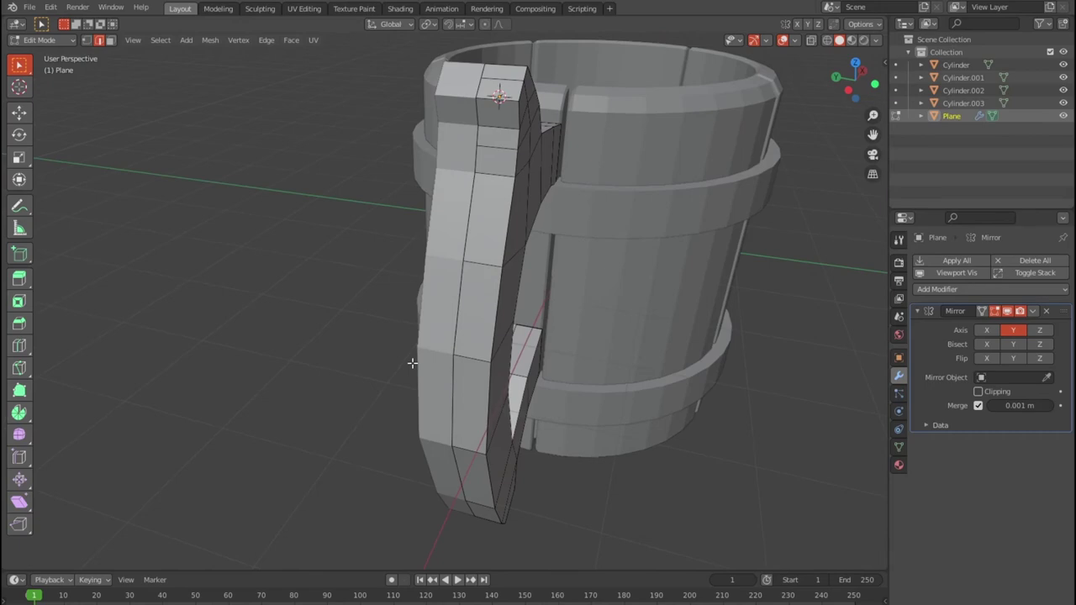
{"action": "scroll", "scroll_direction": "down", "scroll_amount": 3}
{"action": "middle_click", "coordinate": [485, 353]}
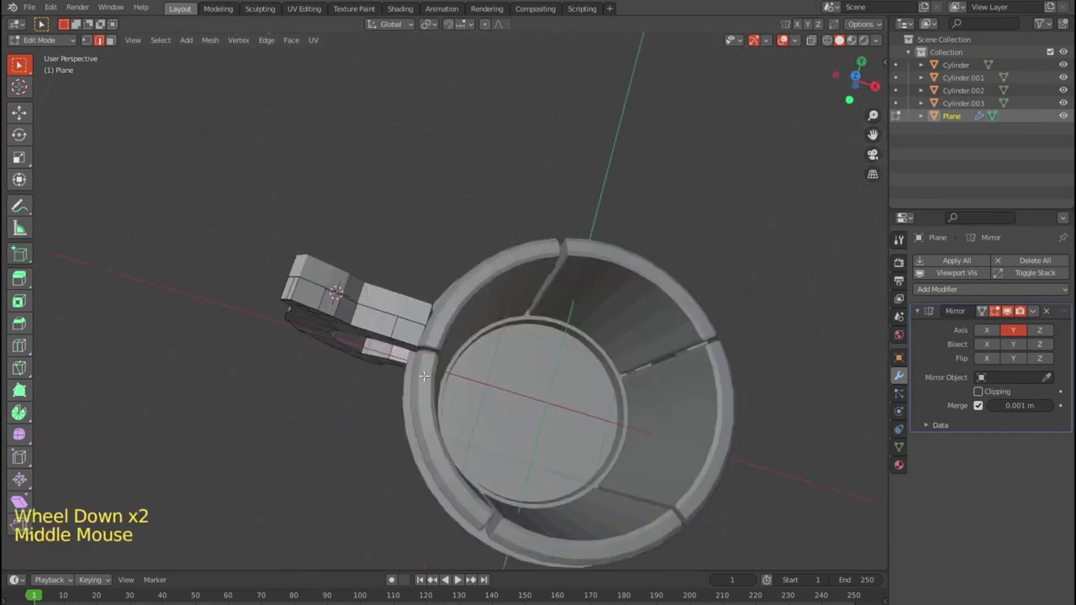
Leave Edit Mode on the handle, save the file, and inspect the mug side-on.
{"action": "key", "text": "Tab"}
{"action": "scroll", "scroll_direction": "down", "scroll_amount": 3}
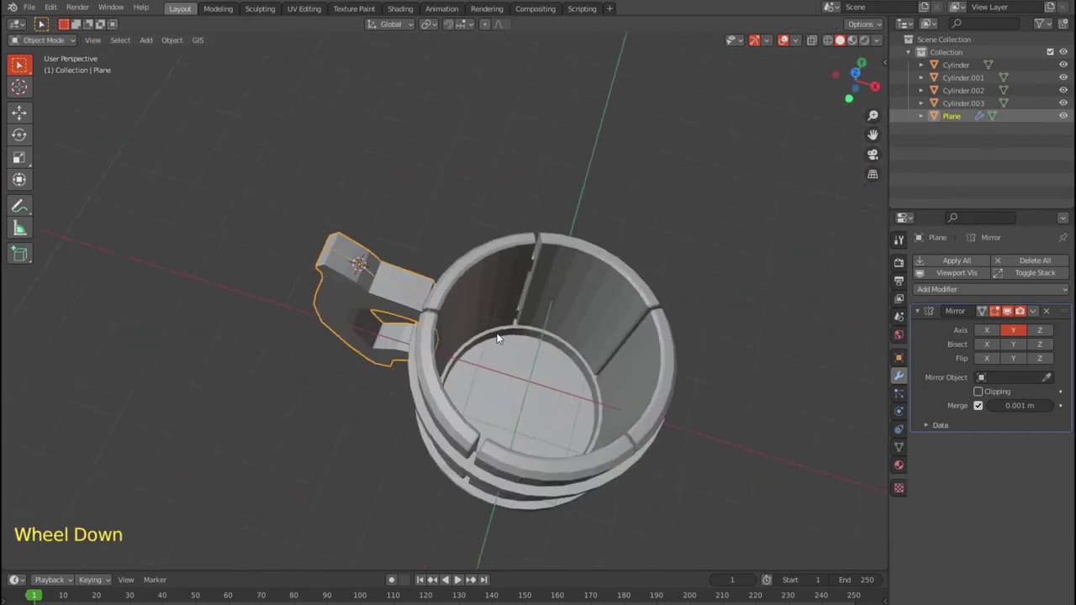
{"action": "middle_click", "coordinate": [553, 365]}
{"action": "key", "text": "ctrl+s"}
{"action": "middle_click", "coordinate": [620, 334]}
{"action": "middle_click", "coordinate": [626, 334]}
{"action": "scroll", "scroll_direction": "up", "scroll_amount": 3}
{"action": "scroll", "scroll_direction": "up", "scroll_amount": 3}
{"action": "middle_click", "coordinate": [572, 286]}
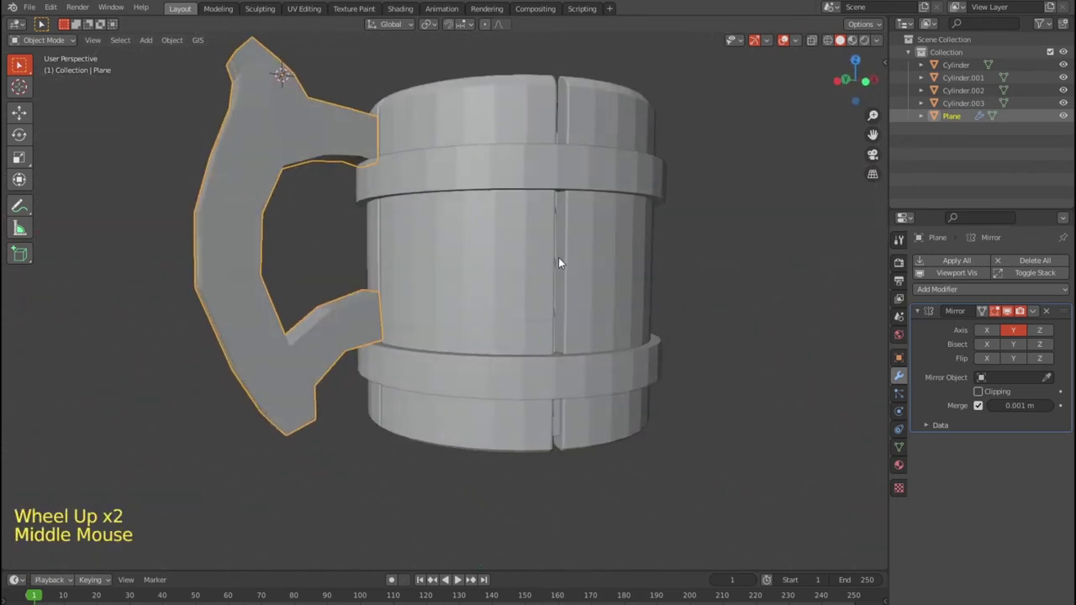
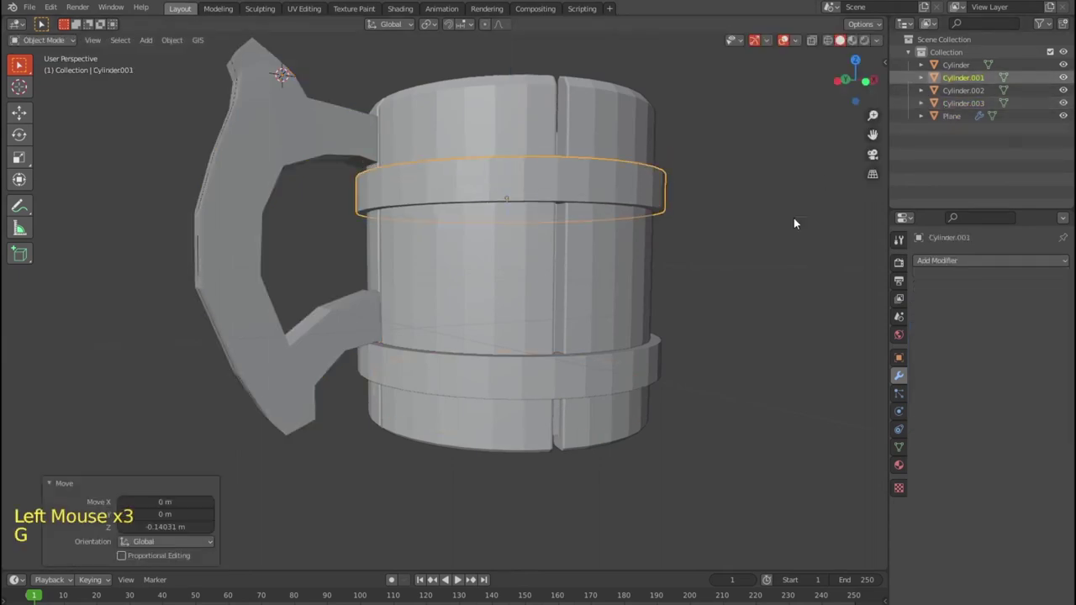
Stretch the upper hoop taller on Z, lower it, then shift both hoops down the barrel.
{"action": "key", "text": "s"}
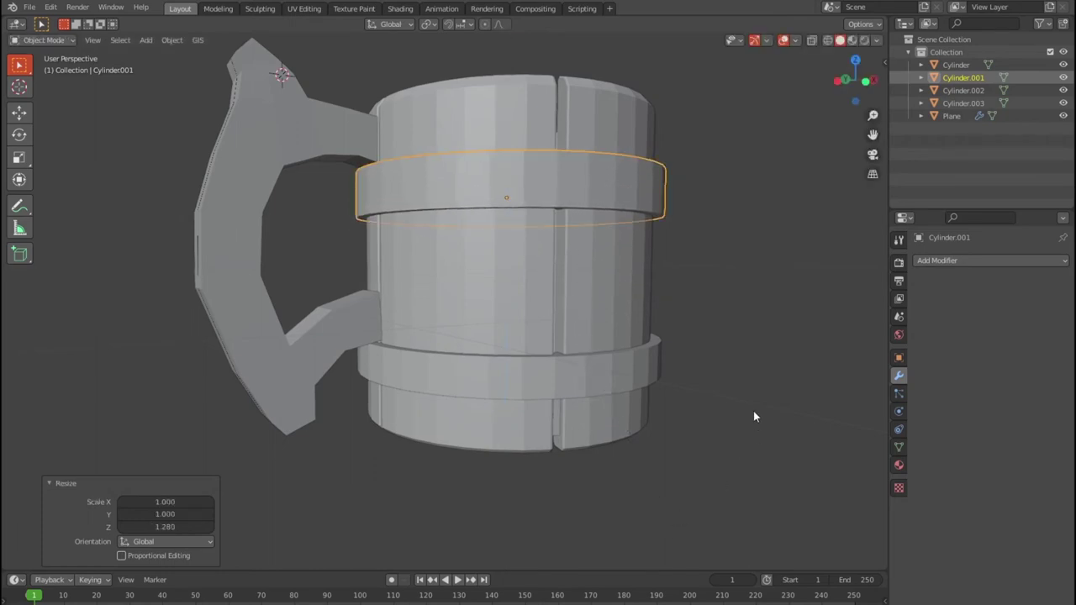
{"action": "key", "text": "g"}
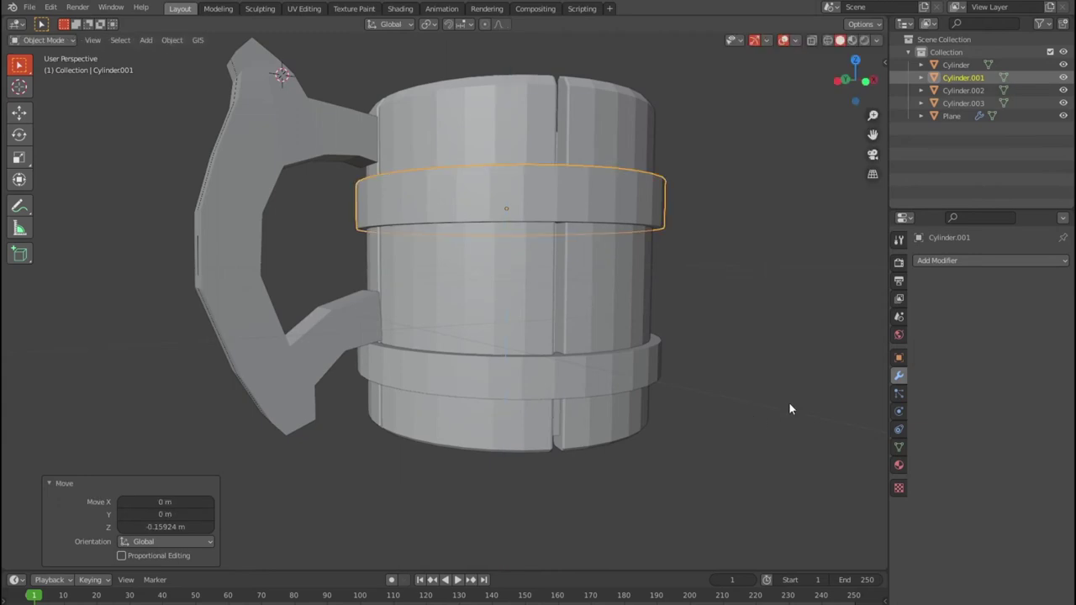
{"action": "left_click", "coordinate": [656, 396]}
{"action": "key", "text": "g"}
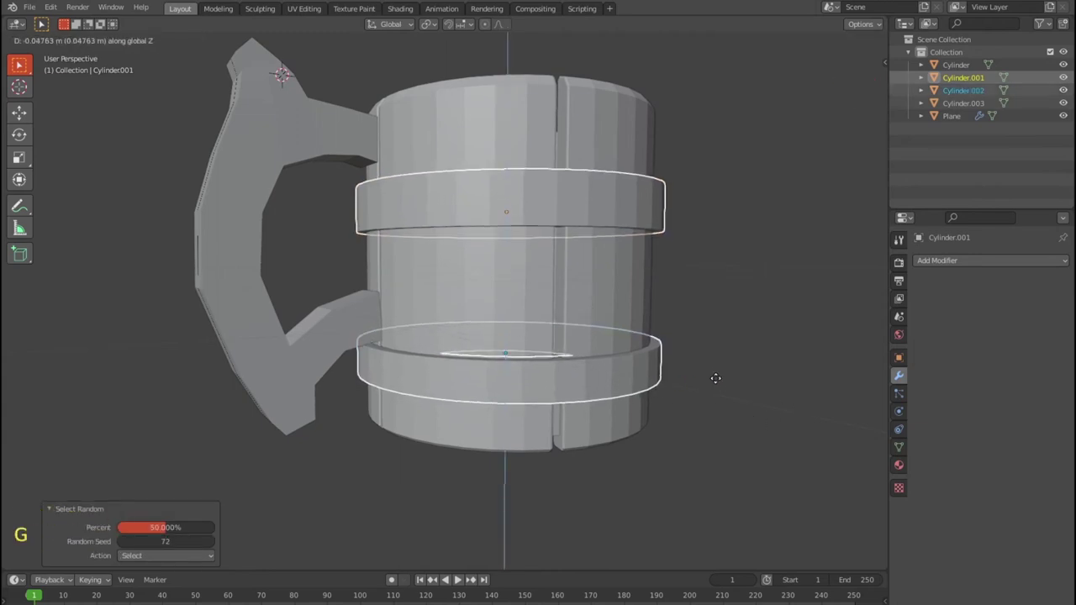
{"action": "left_click", "coordinate": [756, 352]}
{"action": "left_click", "coordinate": [788, 353]}
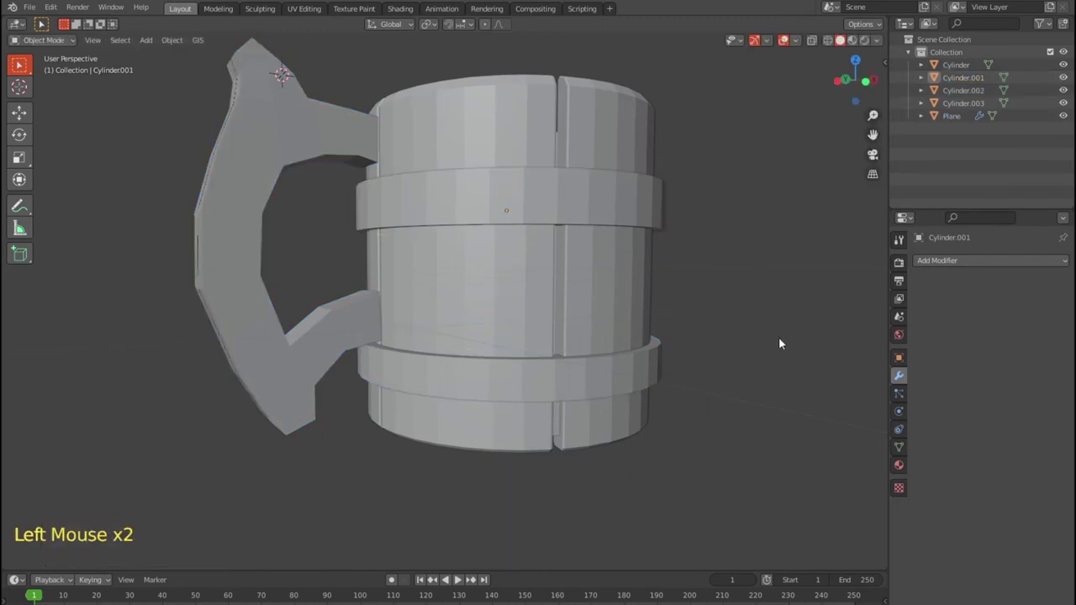
Save the file and select the mug's bottom piece from above.
{"action": "key", "text": "ctrl+s"}
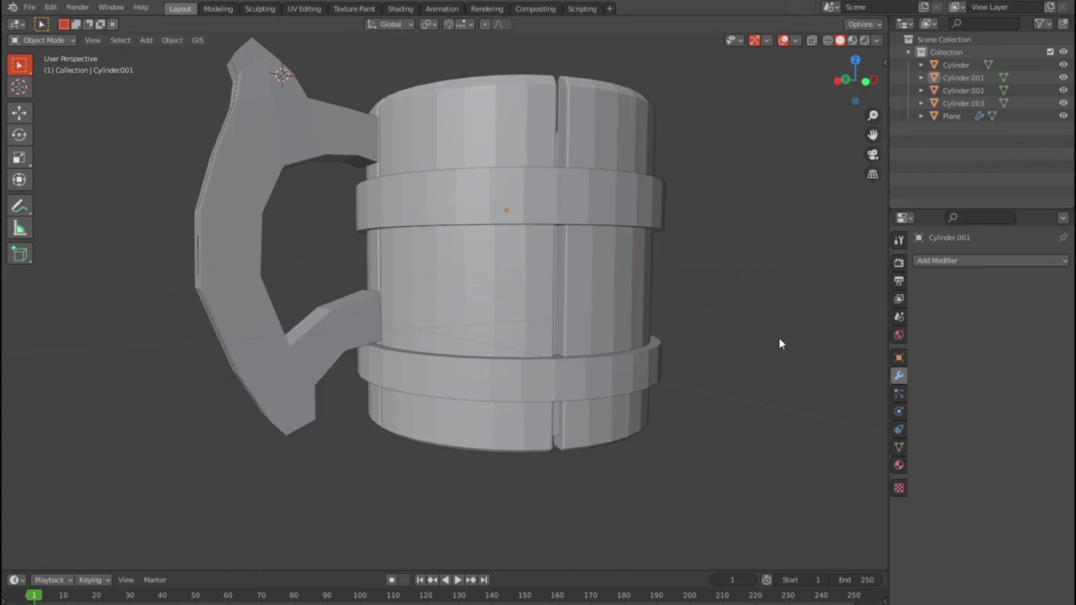
{"action": "middle_click", "coordinate": [660, 430]}
{"action": "left_click", "coordinate": [632, 415]}
Edit the staves Cylinder in front view with X-ray shading to reach hidden edges.
{"action": "left_click", "coordinate": [969, 83]}
{"action": "left_click", "coordinate": [793, 294]}
{"action": "key", "text": "Tab"}
{"action": "middle_click", "coordinate": [731, 355]}
{"action": "key", "text": "1"}
{"action": "scroll", "scroll_direction": "down", "scroll_amount": 3}
{"action": "key", "text": "KP_1"}
{"action": "key", "text": "shift+z"}
{"action": "left_click", "coordinate": [652, 459]}
{"action": "scroll", "scroll_direction": "up", "scroll_amount": 3}
Preview a horizontal loop cut across the staves and check the mug from below.
{"action": "key", "text": "ctrl+r"}
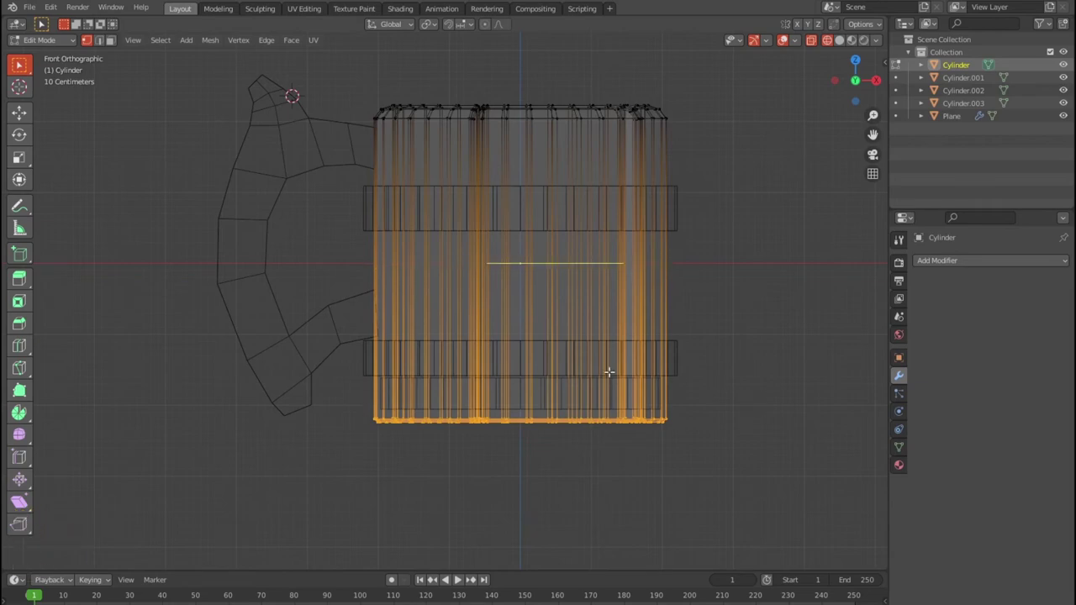
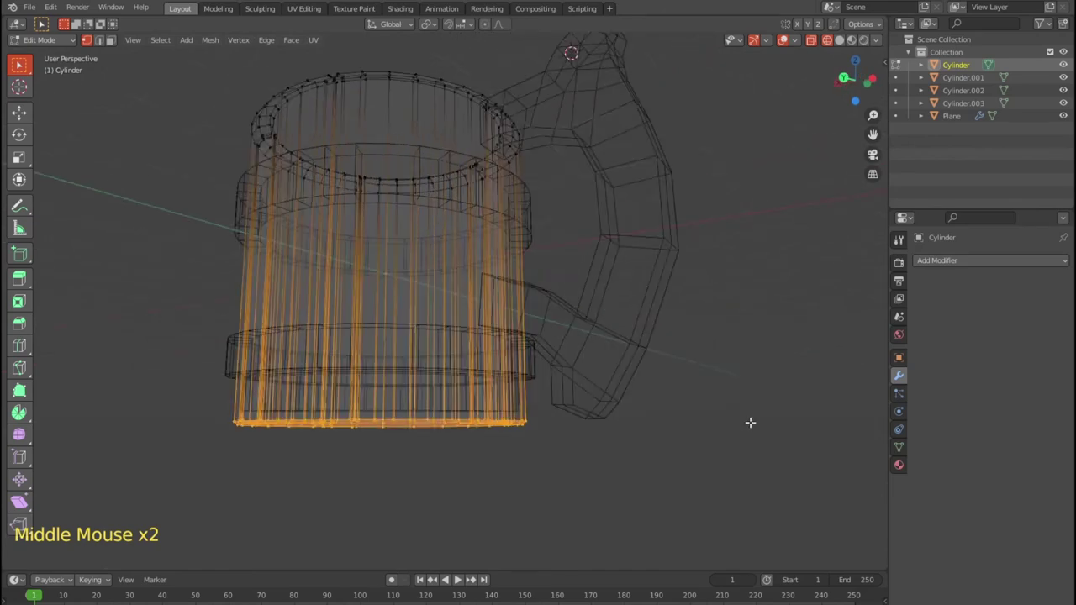
{"action": "key", "text": "ctrl+r"}
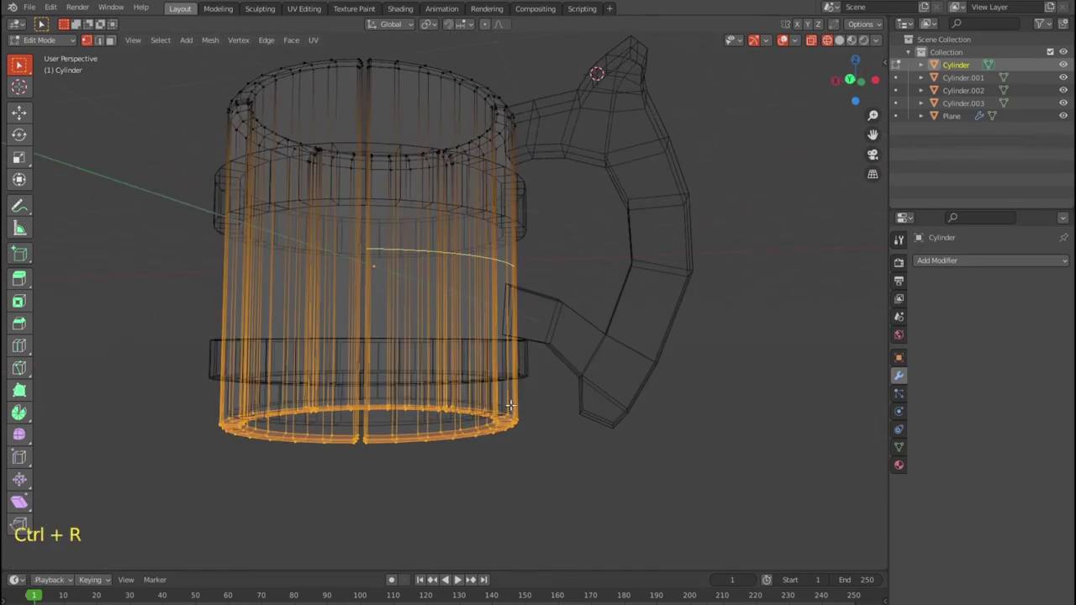
{"action": "key", "text": "Tab"}
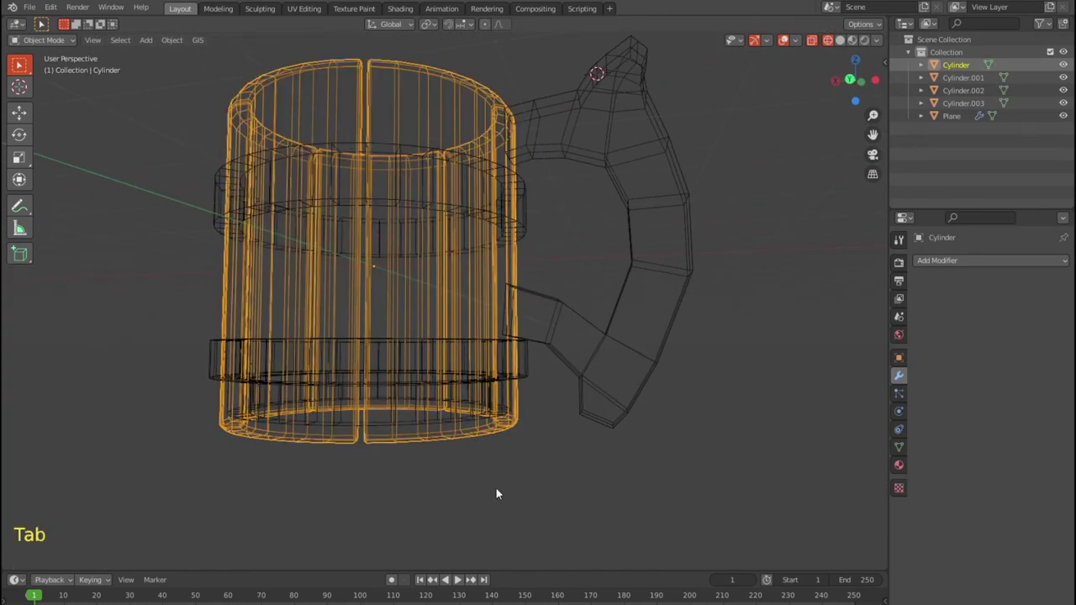
{"action": "key", "text": "shift+z"}
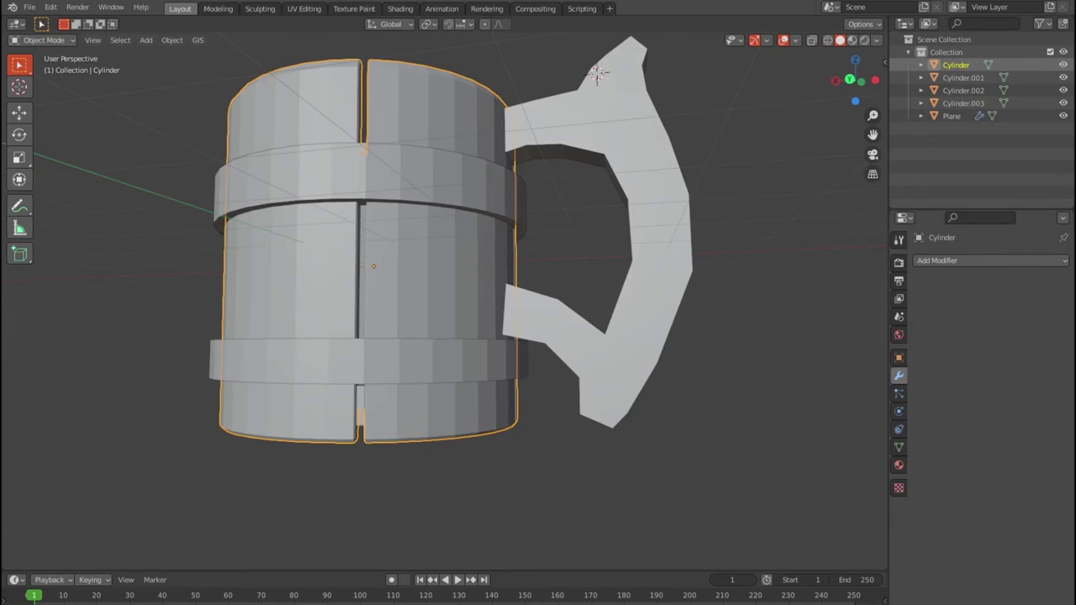
{"action": "middle_click", "coordinate": [379, 432]}
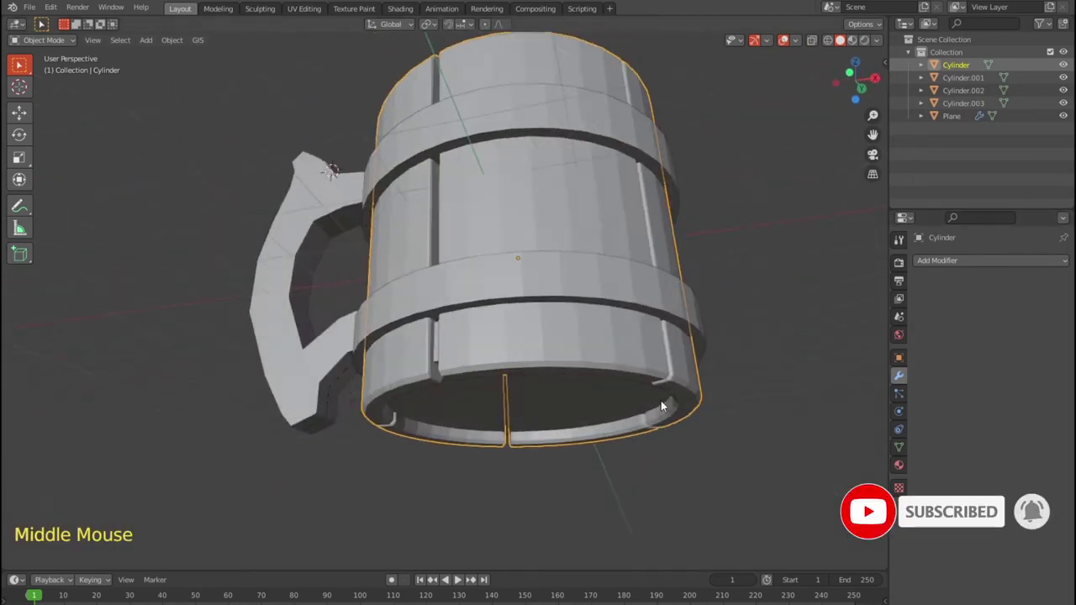
{"action": "double_click", "coordinate": [1069, 72]}
{"action": "key", "text": "Tab"}
Add the horizontal edge loop to the staves and slide it close to the base.
{"action": "key", "text": "ctrl+r"}
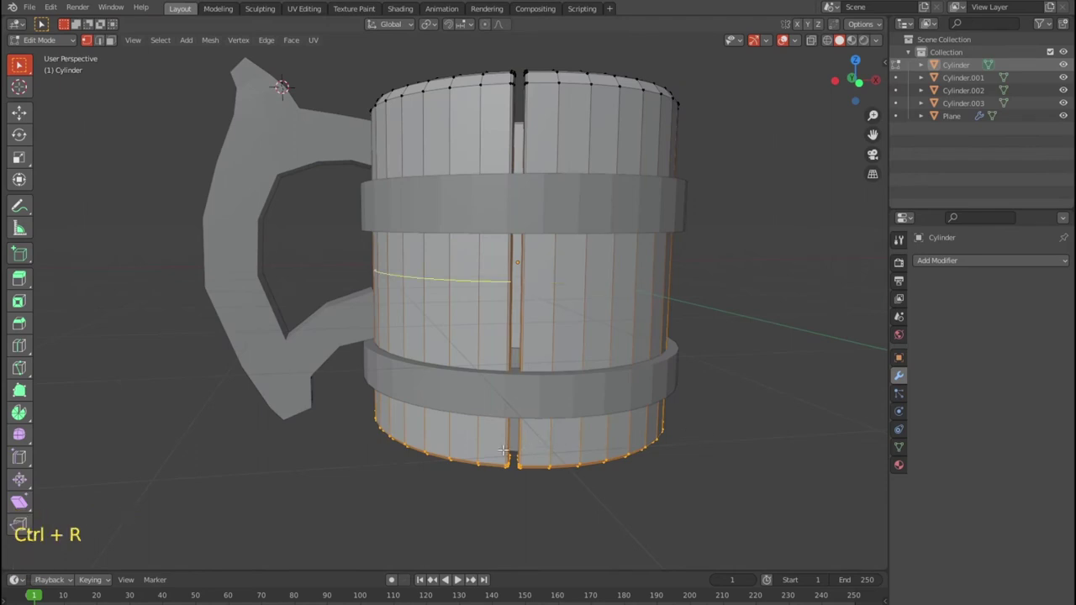
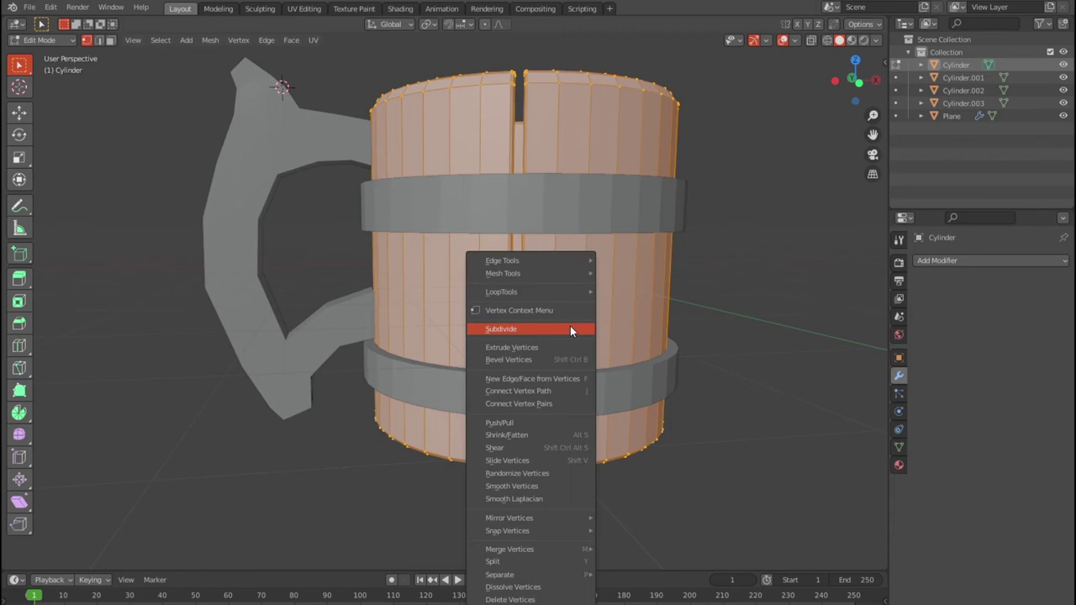
{"action": "key", "text": "KP_1"}
{"action": "key", "text": "shift+z"}
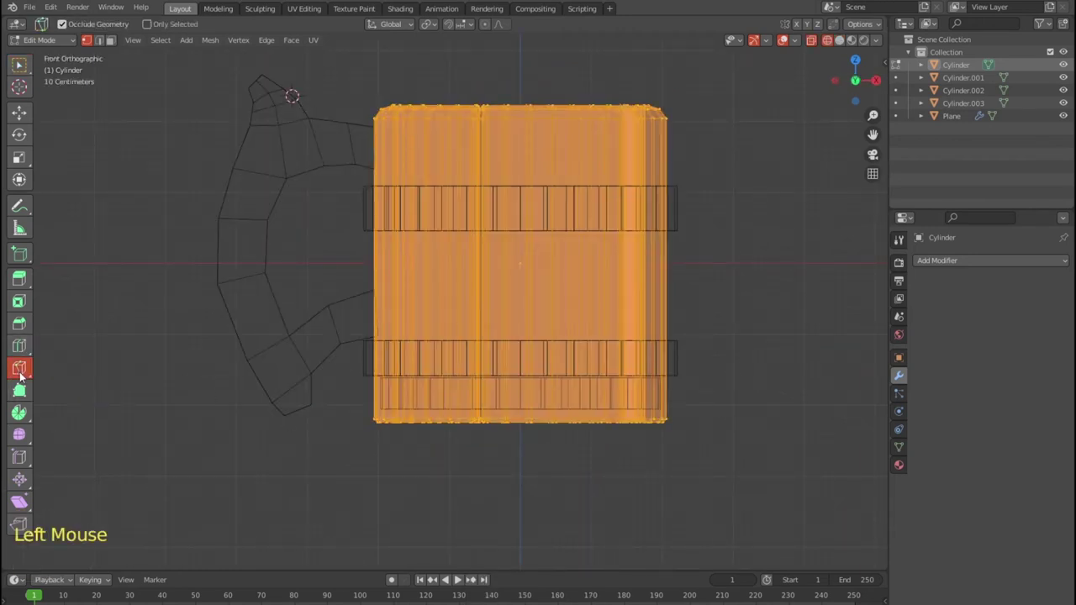
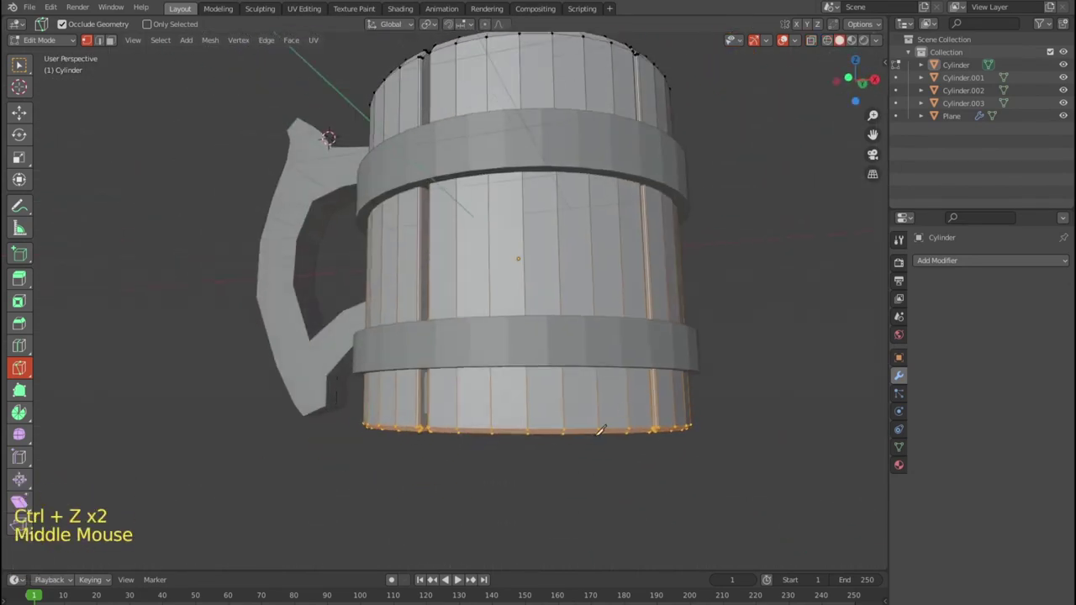
{"action": "key", "text": "ctrl+r"}
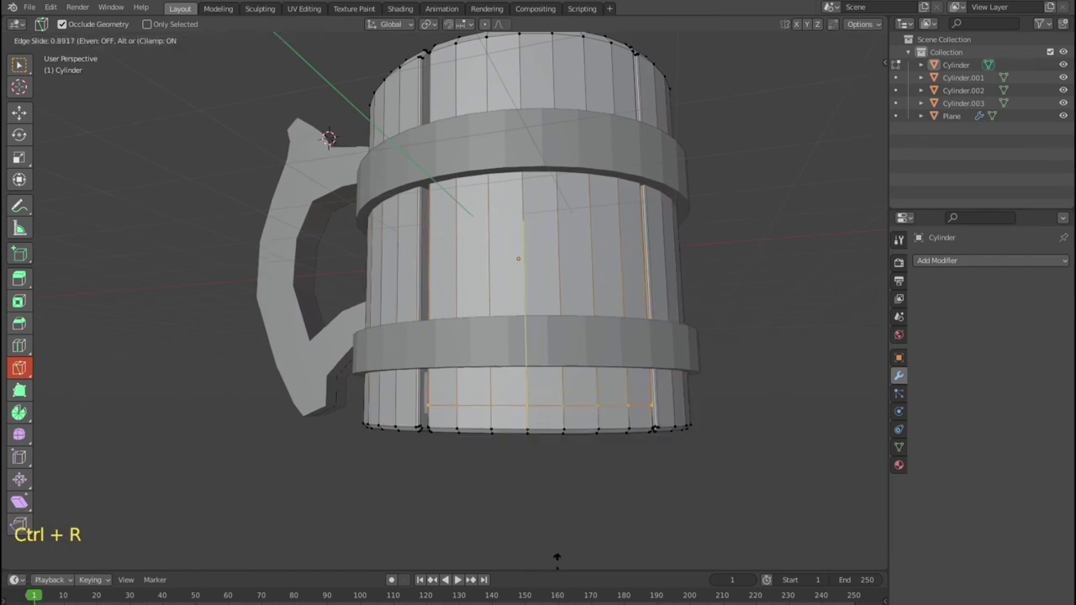
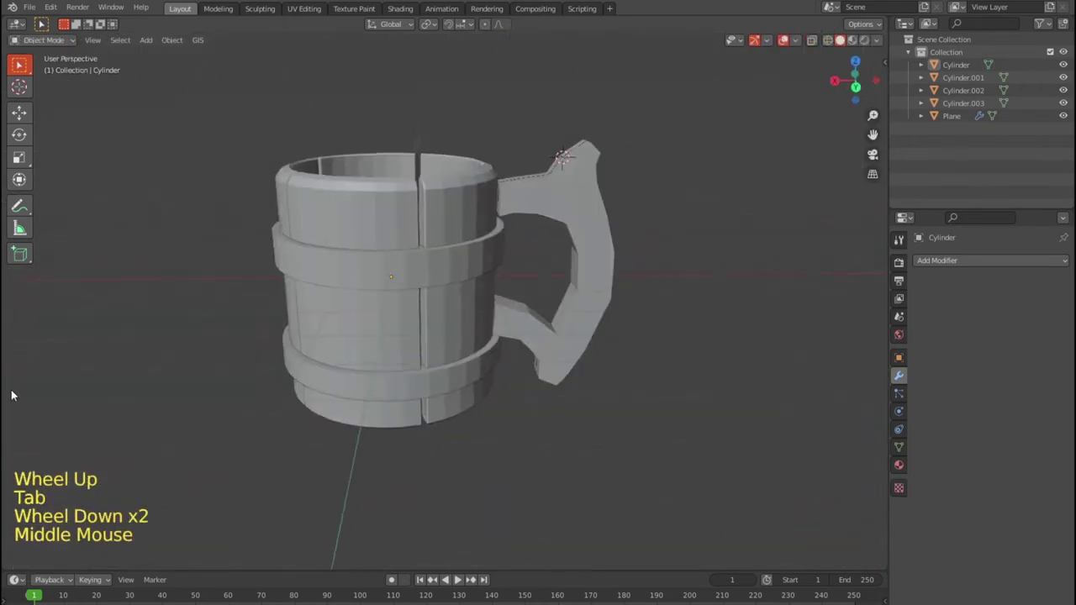
Box-select the staves' bottom ring of vertices in X-ray front view and scale it outward.
{"action": "key", "text": "KP_1"}
{"action": "key", "text": "shift+z"}
{"action": "left_click", "coordinate": [551, 406]}
{"action": "left_click", "coordinate": [654, 455]}
{"action": "double_click", "coordinate": [731, 445]}
{"action": "left_click", "coordinate": [526, 169]}
{"action": "key", "text": "Tab"}
{"action": "left_click", "coordinate": [730, 445]}
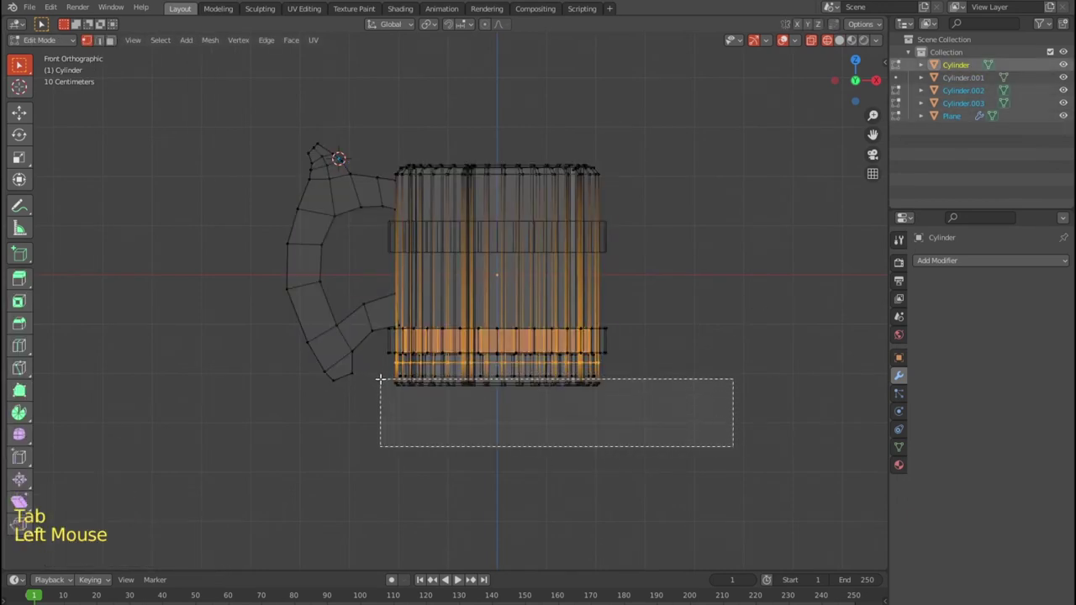
{"action": "key", "text": "s"}
{"action": "key", "text": "Tab"}
Return to solid shading and orbit to look into the mug from above.
{"action": "middle_click", "coordinate": [756, 432]}
{"action": "key", "text": "shift+z"}
{"action": "left_click", "coordinate": [709, 438]}
{"action": "left_click", "coordinate": [783, 403]}
{"action": "middle_click", "coordinate": [651, 370]}
{"action": "middle_click", "coordinate": [665, 368]}
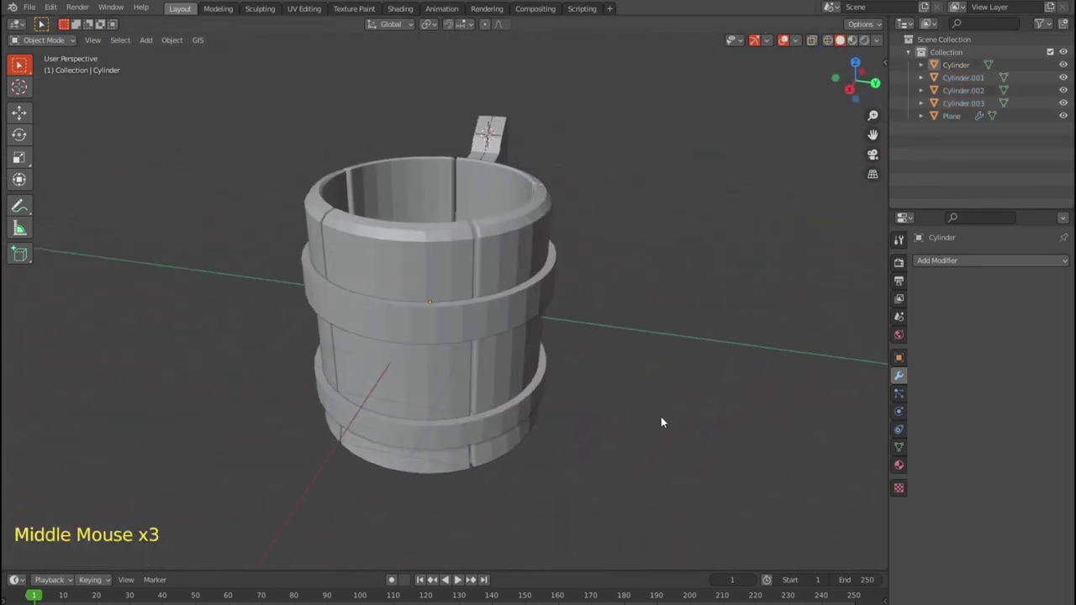
{"action": "scroll", "scroll_direction": "down", "scroll_amount": 3}
{"action": "scroll", "scroll_direction": "down", "scroll_amount": 3}
{"action": "middle_click", "coordinate": [585, 415]}
{"action": "scroll", "scroll_direction": "down", "scroll_amount": 3}
{"action": "middle_click", "coordinate": [579, 406]}
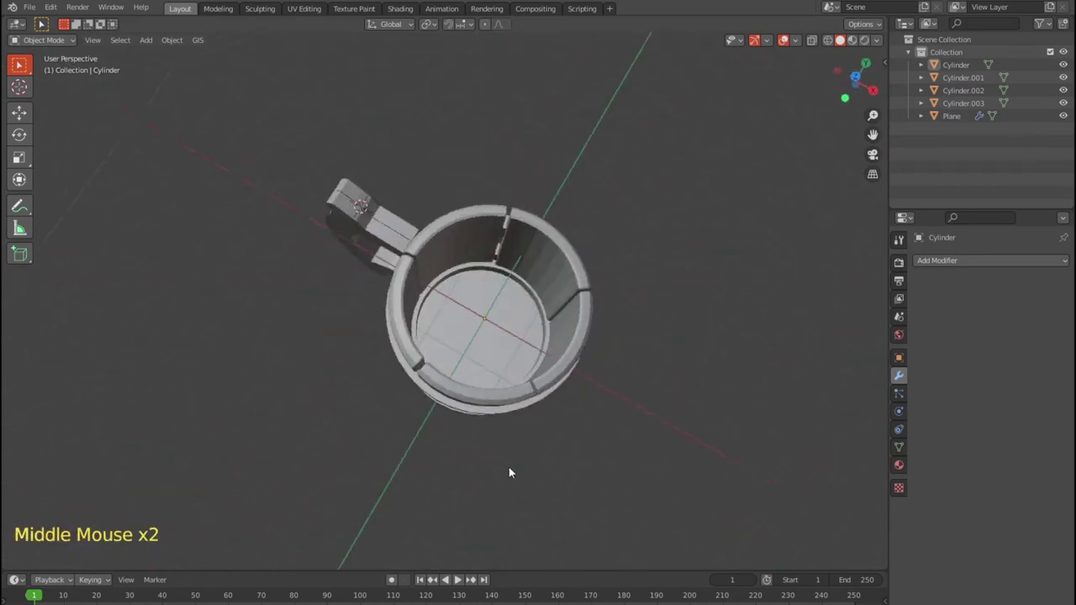
Inspect the inside of the mug and the flared base, ending in front view.
{"action": "scroll", "scroll_direction": "up", "scroll_amount": 3}
{"action": "middle_click", "coordinate": [571, 417]}
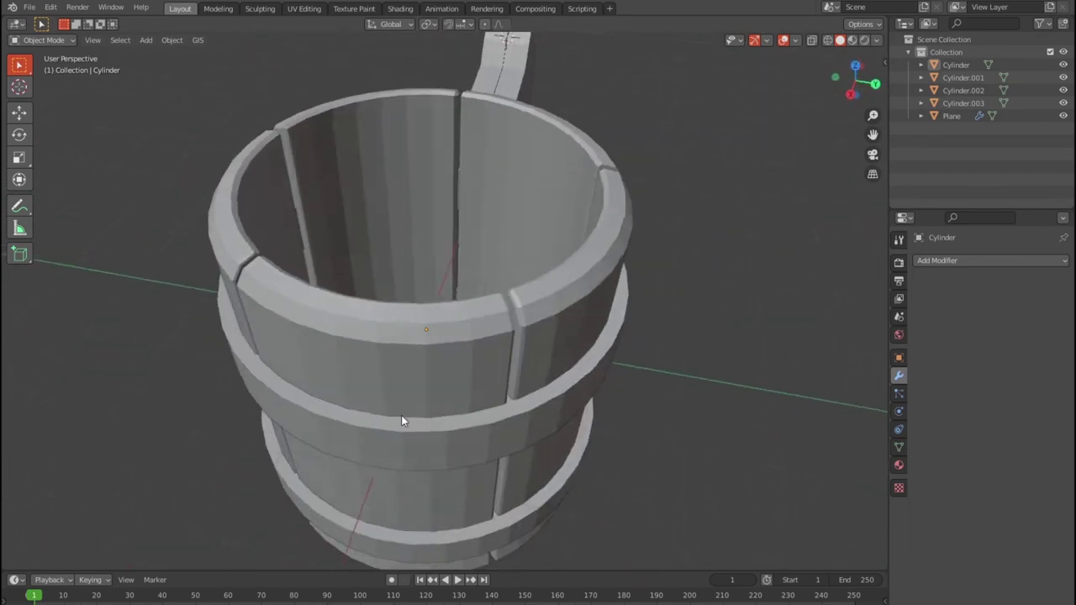
{"action": "scroll", "scroll_direction": "up", "scroll_amount": 3}
{"action": "scroll", "scroll_direction": "down", "scroll_amount": 3}
{"action": "middle_click", "coordinate": [599, 431]}
{"action": "key", "text": "KP_1"}
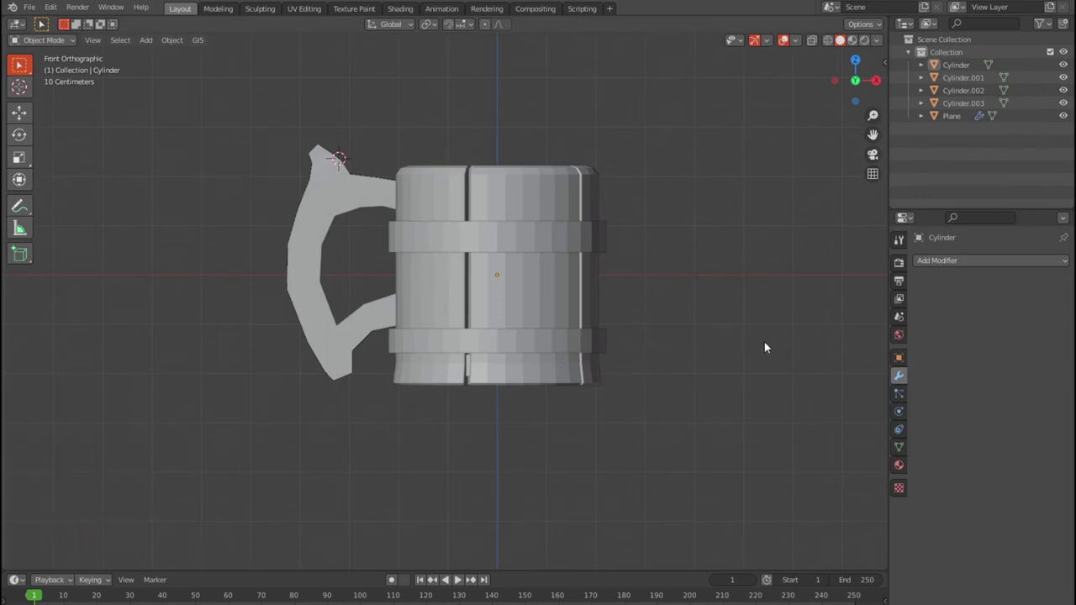
{"action": "scroll", "scroll_direction": "down", "scroll_amount": 3}
{"action": "middle_click", "coordinate": [694, 314]}
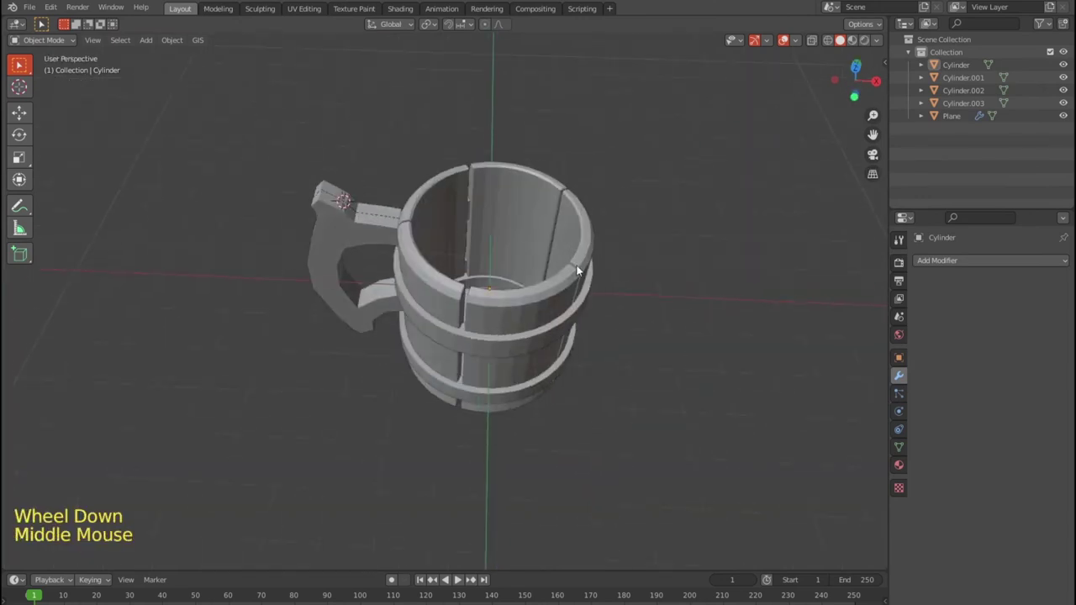
{"action": "key", "text": "KP_1"}
{"action": "scroll", "scroll_direction": "up", "scroll_amount": 3}
Add a small sphere by the upper hoop and scale it up in front view.
{"action": "right_click", "coordinate": [571, 213]}
{"action": "key", "text": "shift+a"}
{"action": "key", "text": "r"}
{"action": "middle_click", "coordinate": [702, 382]}
{"action": "key", "text": "s"}
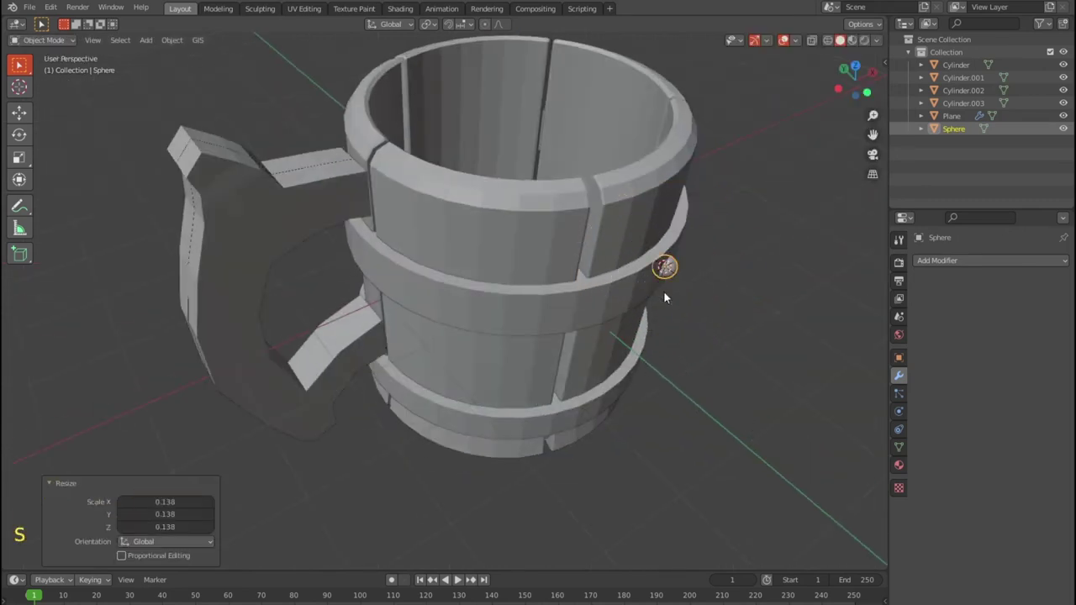
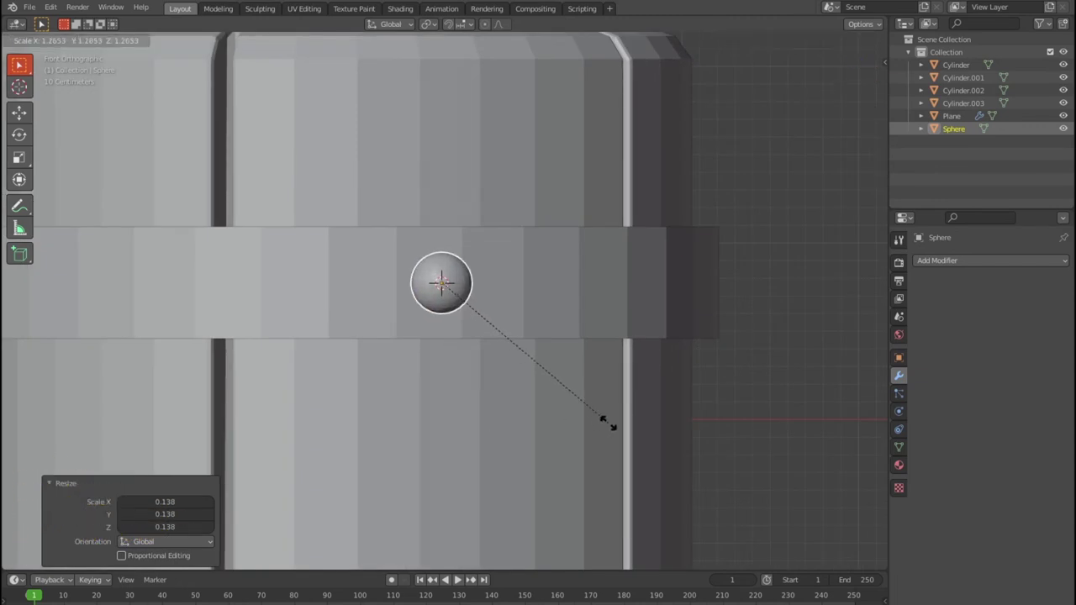
{"action": "middle_click", "coordinate": [663, 414]}
{"action": "scroll", "scroll_direction": "down", "scroll_amount": 3}
In top view, rotate the sphere to line up with the hoop and start editing its mesh.
{"action": "key", "text": "KP_7"}
{"action": "scroll", "scroll_direction": "down", "scroll_amount": 3}
{"action": "middle_click", "coordinate": [579, 441]}
{"action": "scroll", "scroll_direction": "up", "scroll_amount": 3}
{"action": "key", "text": "shift+z"}
{"action": "middle_click", "coordinate": [647, 373]}
{"action": "key", "text": "r"}
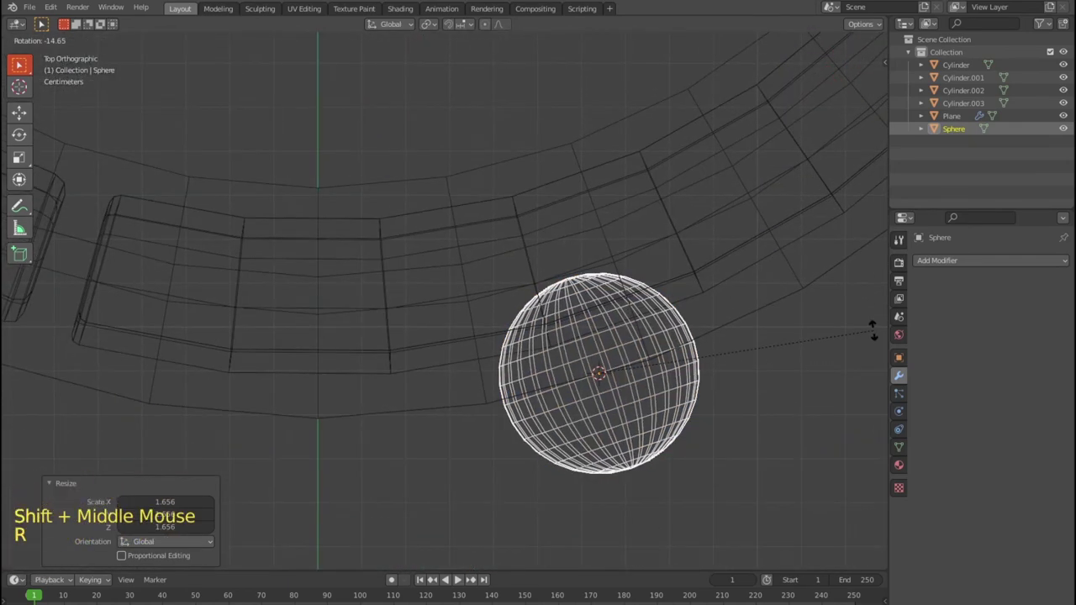
{"action": "key", "text": "Tab"}
{"action": "left_click", "coordinate": [22, 72]}
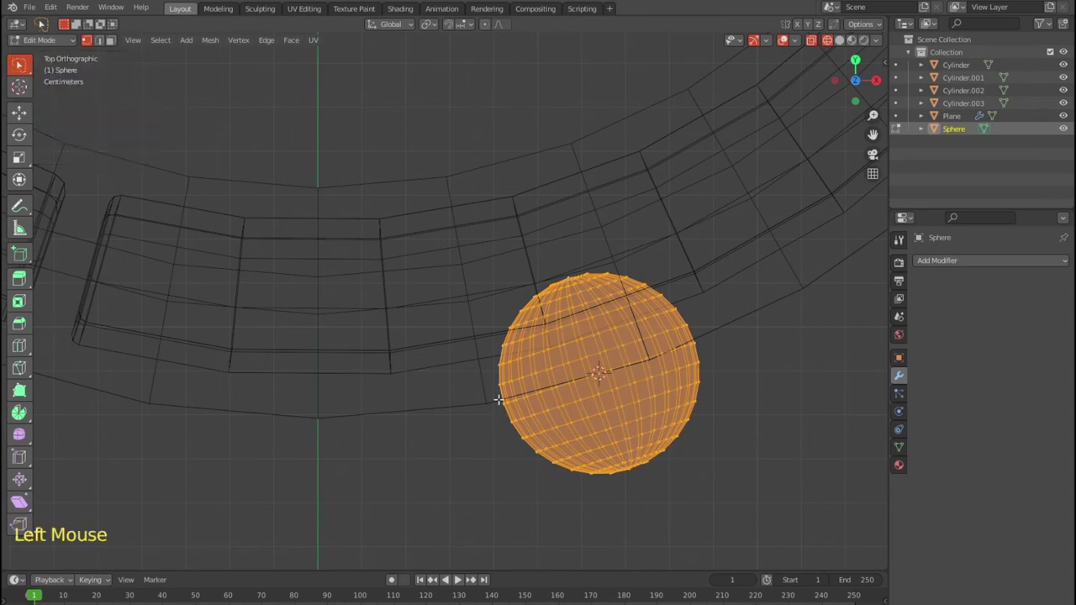
Delete the back half of the sphere's faces, leaving a half dome.
{"action": "left_click", "coordinate": [471, 378]}
{"action": "key", "text": "Delete"}
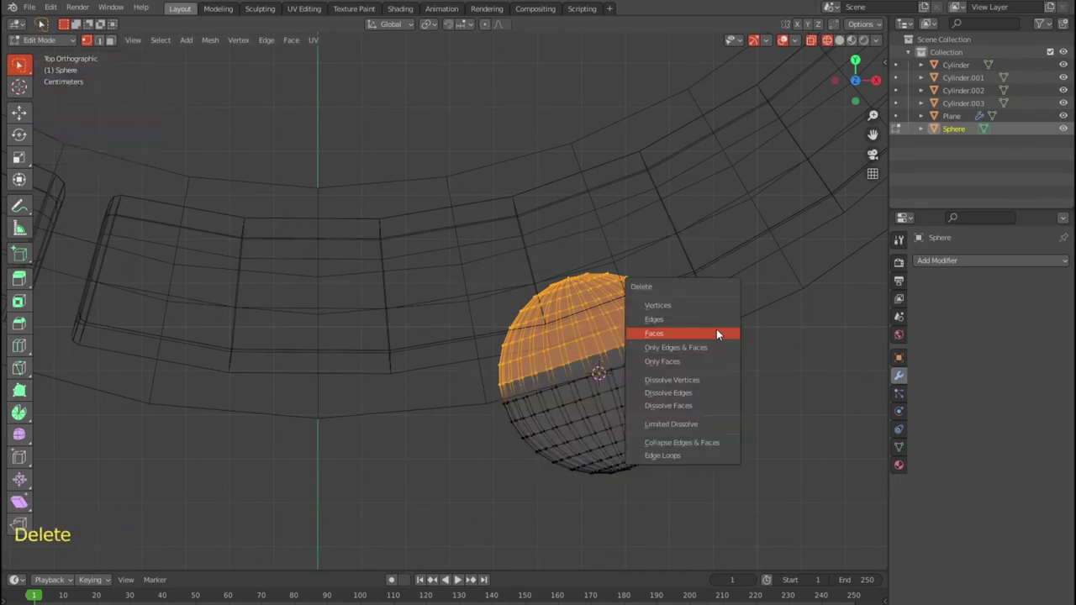
{"action": "key", "text": "Tab"}
{"action": "middle_click", "coordinate": [687, 398]}
{"action": "scroll", "scroll_direction": "down", "scroll_amount": 3}
{"action": "key", "text": "shift+z"}
{"action": "middle_click", "coordinate": [528, 343]}
{"action": "middle_click", "coordinate": [667, 348]}
{"action": "scroll", "scroll_direction": "up", "scroll_amount": 3}
In top view, push the half dome along Y onto the upper hoop as a rivet head.
{"action": "key", "text": "KP_7"}
{"action": "key", "text": "g"}
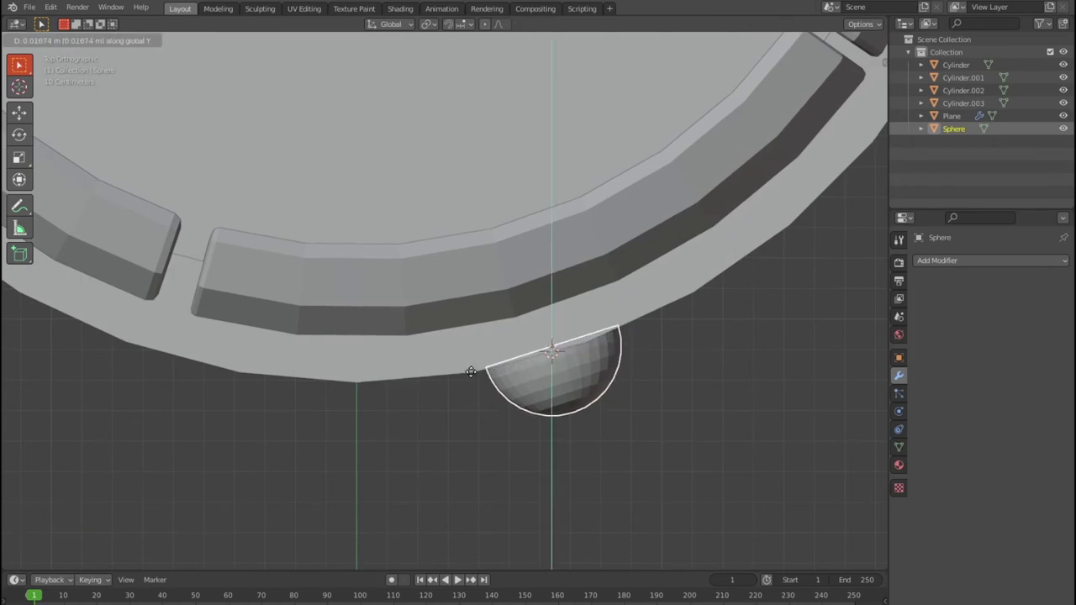
{"action": "key", "text": "Tab"}
{"action": "middle_click", "coordinate": [671, 409]}
{"action": "key", "text": "Tab"}
{"action": "key", "text": "shift+z"}
{"action": "scroll", "scroll_direction": "down", "scroll_amount": 3}
Return to Object Mode with solid shading and inspect the stud on the hoop.
{"action": "key", "text": "Tab"}
{"action": "key", "text": "Tab"}
{"action": "key", "text": "shift+z"}
{"action": "double_click", "coordinate": [772, 362]}
{"action": "left_click", "coordinate": [772, 361]}
{"action": "scroll", "scroll_direction": "down", "scroll_amount": 3}
{"action": "middle_click", "coordinate": [742, 370]}
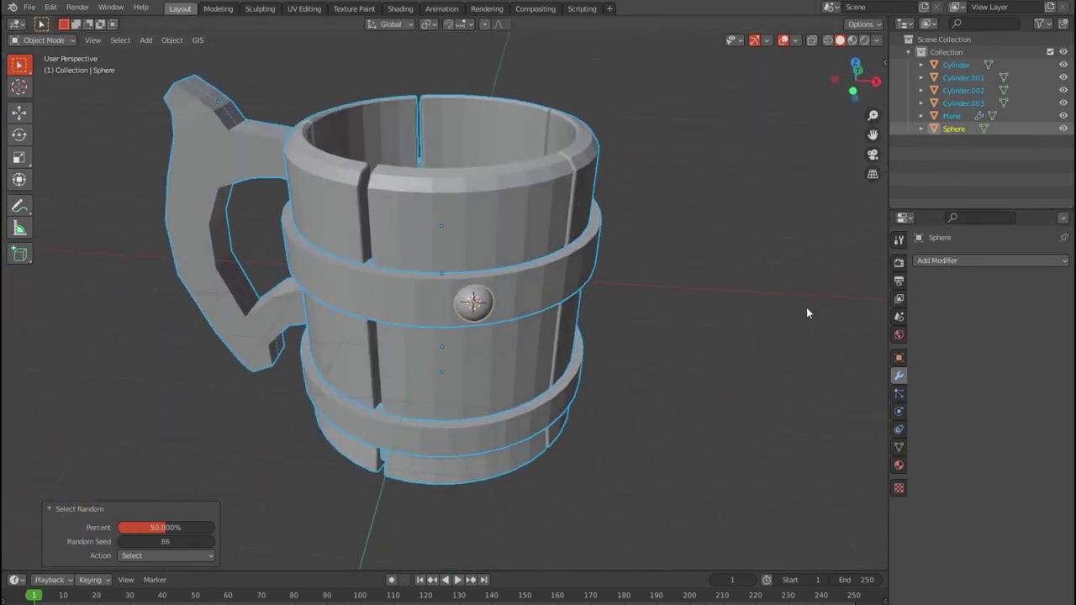
{"action": "middle_click", "coordinate": [723, 387]}
{"action": "scroll", "scroll_direction": "up", "scroll_amount": 3}
{"action": "scroll", "scroll_direction": "up", "scroll_amount": 3}
{"action": "middle_click", "coordinate": [579, 379]}
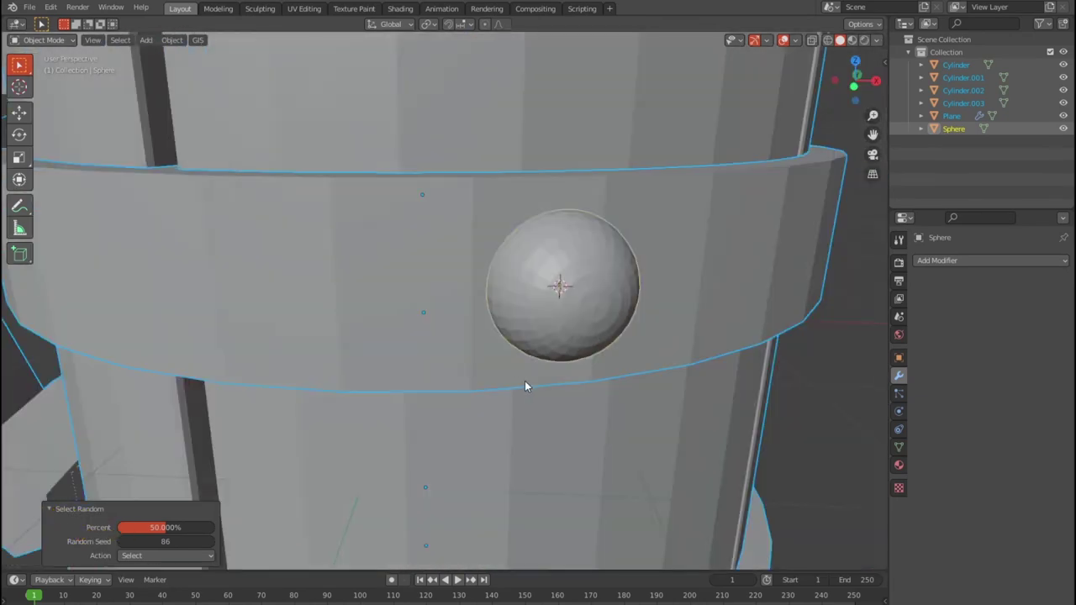
From top view, rotate the half-sphere rivet so it angles along the hoop's curve.
{"action": "scroll", "scroll_direction": "down", "scroll_amount": 3}
{"action": "key", "text": "KP_7"}
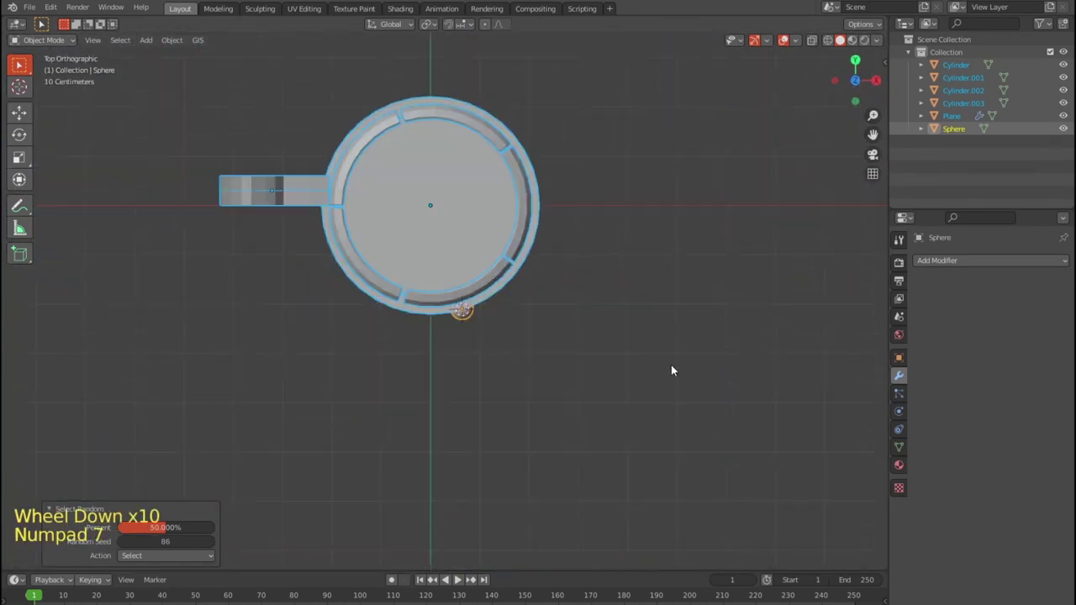
{"action": "key", "text": "r"}
{"action": "key", "text": "shift+z"}
{"action": "scroll", "scroll_direction": "up", "scroll_amount": 3}
{"action": "left_click", "coordinate": [715, 351]}
{"action": "left_click", "coordinate": [962, 135]}
{"action": "key", "text": "r"}
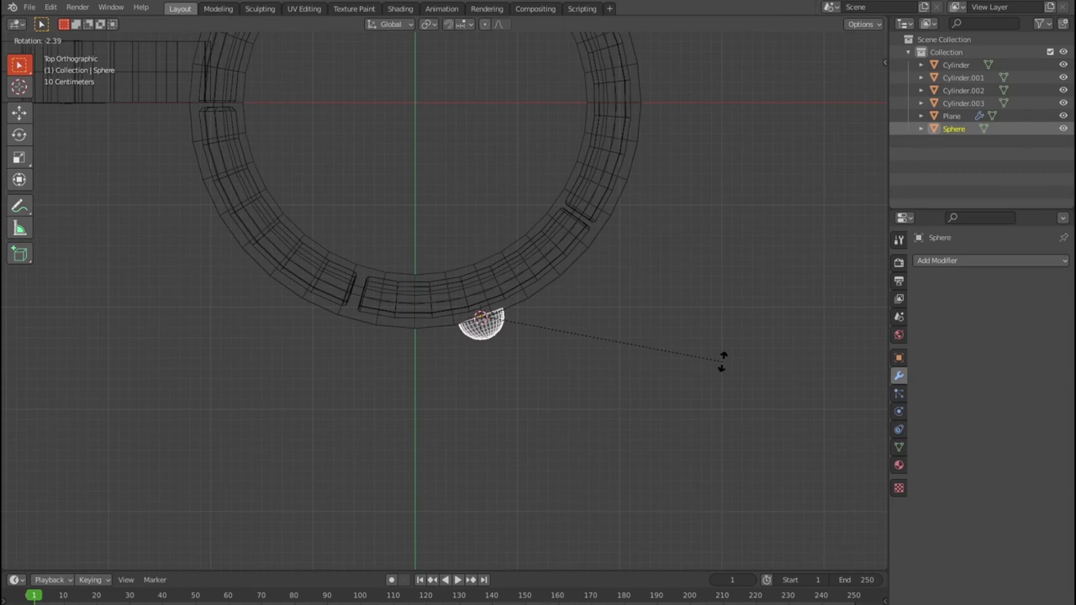
{"action": "scroll", "scroll_direction": "up", "scroll_amount": 3}
{"action": "scroll", "scroll_direction": "up", "scroll_amount": 3}
{"action": "middle_click", "coordinate": [739, 384]}
{"action": "key", "text": "r"}
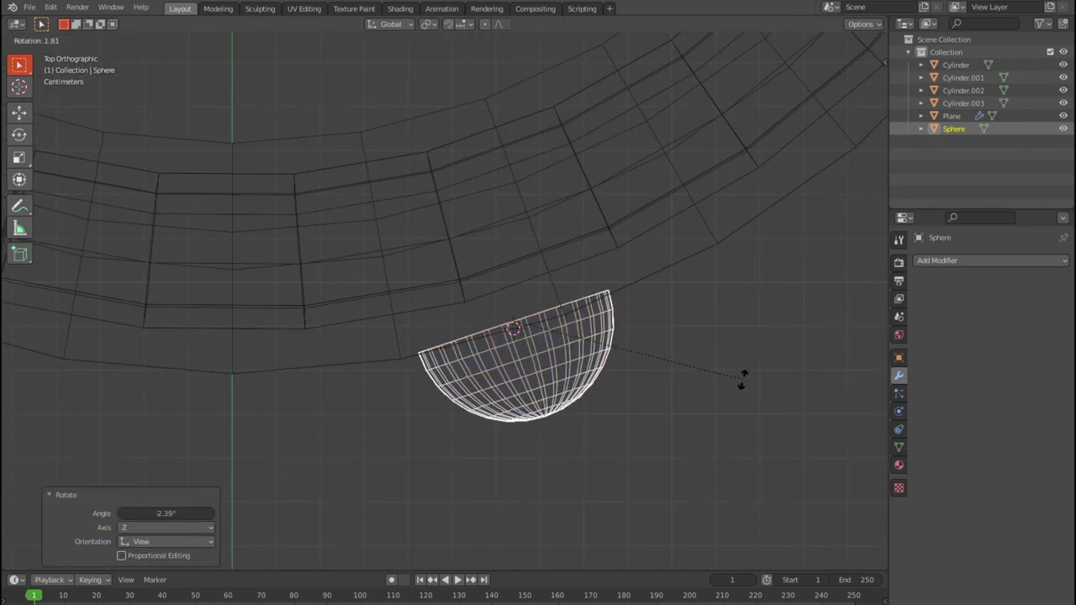
In Edit Mode scale the dome along Y into a shallower rivet head, then leave Edit Mode.
{"action": "key", "text": "Tab"}
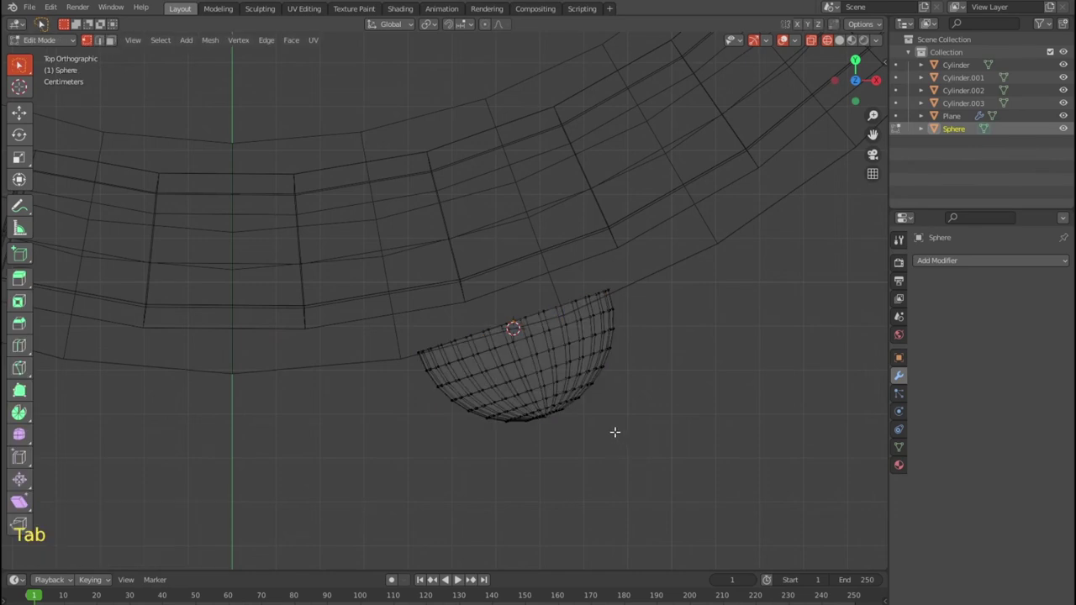
{"action": "key", "text": "Tab"}
{"action": "key", "text": "s"}
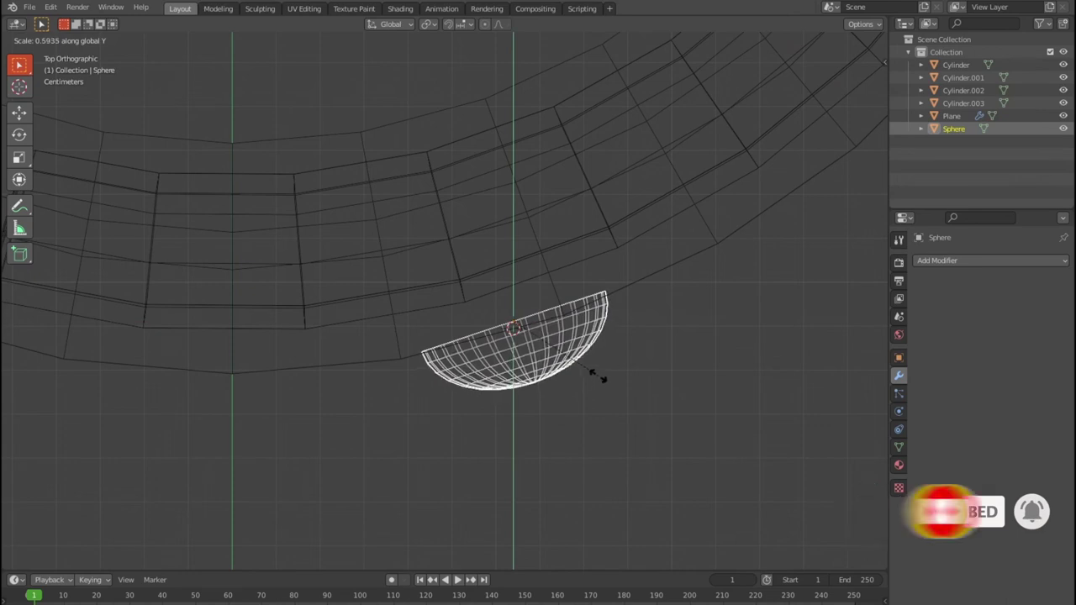
{"action": "key", "text": "KP_7"}
{"action": "key", "text": "`"}
{"action": "key", "text": "Escape"}
Check from above and the front that the rivet sits on the hoop's outer edge.
{"action": "left_click", "coordinate": [626, 406]}
{"action": "scroll", "scroll_direction": "down", "scroll_amount": 3}
{"action": "key", "text": "KP_7"}
{"action": "left_click", "coordinate": [676, 456]}
{"action": "double_click", "coordinate": [668, 416]}
{"action": "key", "text": "KP_7"}
{"action": "key", "text": "KP_1"}
{"action": "scroll", "scroll_direction": "down", "scroll_amount": 3}
{"action": "key", "text": "KP_7"}
{"action": "middle_click", "coordinate": [580, 358]}
{"action": "scroll", "scroll_direction": "up", "scroll_amount": 3}
{"action": "middle_click", "coordinate": [630, 162]}
{"action": "scroll", "scroll_direction": "up", "scroll_amount": 3}
{"action": "right_click", "coordinate": [410, 357]}
{"action": "scroll", "scroll_direction": "up", "scroll_amount": 3}
{"action": "middle_click", "coordinate": [329, 425]}
{"action": "scroll", "scroll_direction": "up", "scroll_amount": 3}
{"action": "right_click", "coordinate": [620, 403]}
{"action": "scroll", "scroll_direction": "up", "scroll_amount": 3}
{"action": "middle_click", "coordinate": [628, 425]}
{"action": "right_click", "coordinate": [522, 376]}
{"action": "right_click", "coordinate": [522, 374]}
{"action": "scroll", "scroll_direction": "up", "scroll_amount": 3}
{"action": "right_click", "coordinate": [524, 372]}
{"action": "right_click", "coordinate": [523, 375]}
{"action": "right_click", "coordinate": [525, 377]}
{"action": "right_click", "coordinate": [581, 409]}
{"action": "scroll", "scroll_direction": "down", "scroll_amount": 3}
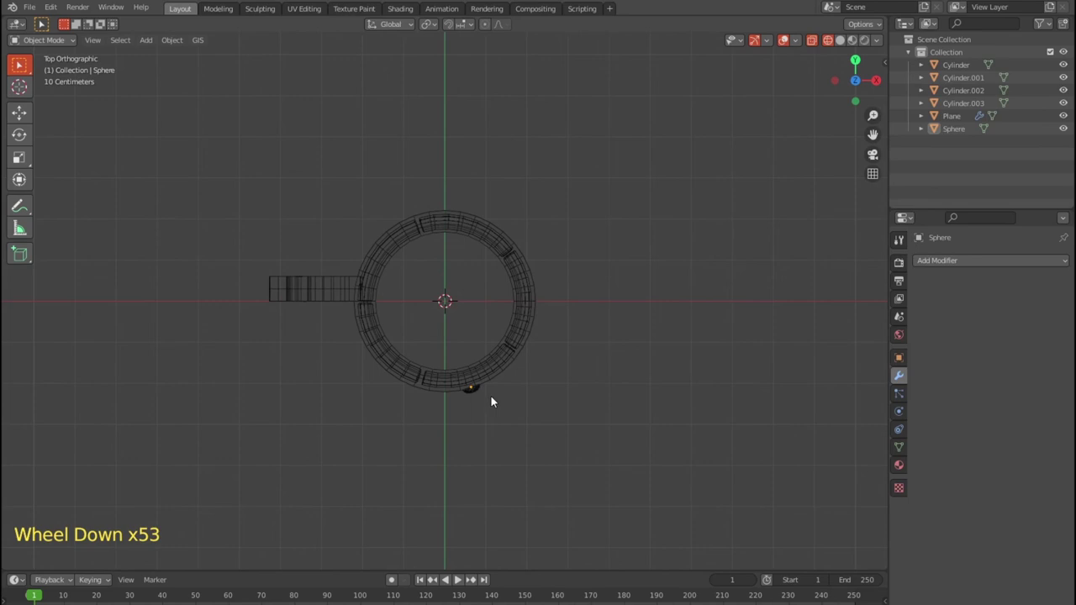
Select the rivet and set up rotation about the 3D cursor at the mug's centre.
{"action": "left_click", "coordinate": [478, 392]}
{"action": "scroll", "scroll_direction": "down", "scroll_amount": 3}
{"action": "left_click", "coordinate": [478, 395]}
{"action": "double_click", "coordinate": [805, 306]}
{"action": "double_click", "coordinate": [162, 45]}
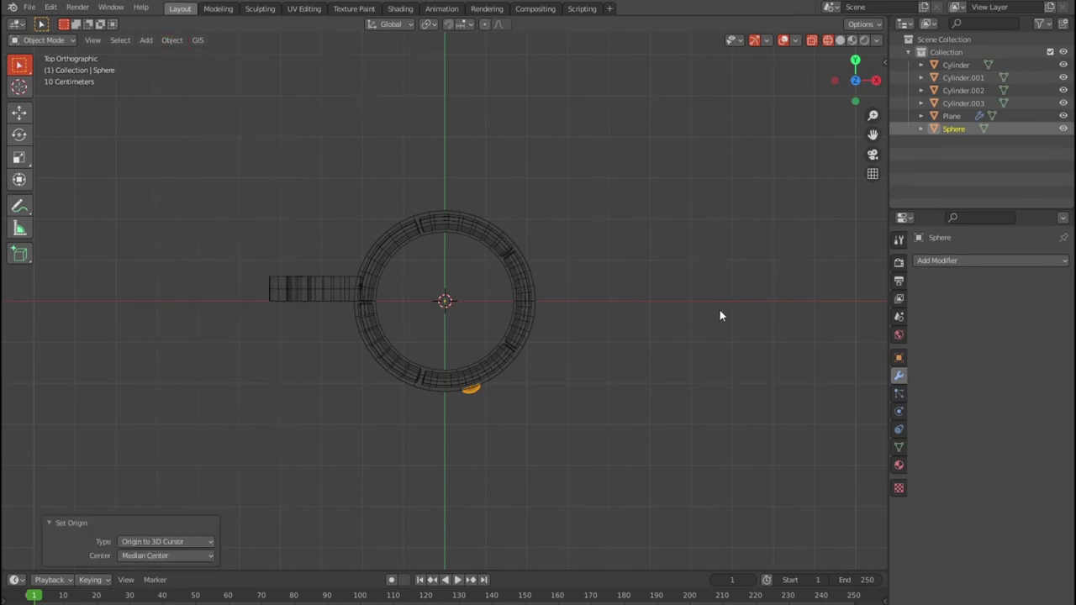
Duplicate the rivet and repeat the rotation so copies ring the upper hoop.
{"action": "key", "text": "shift+d"}
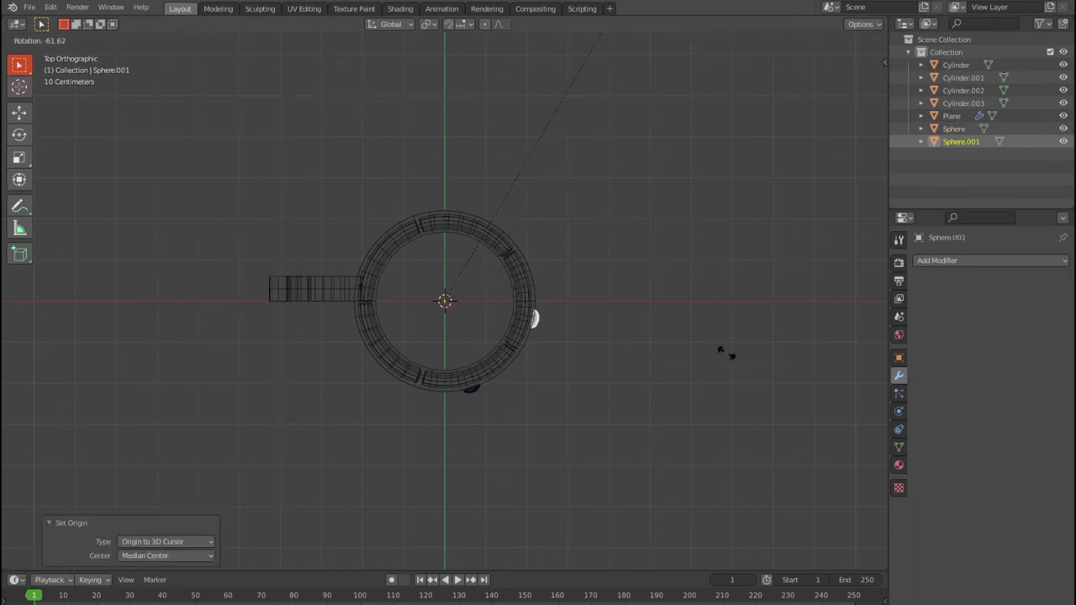
{"action": "key", "text": "shift+r"}
{"action": "key", "text": "shift+r"}
{"action": "key", "text": "shift+r"}
{"action": "middle_click", "coordinate": [673, 413]}
{"action": "key", "text": "shift+z"}
{"action": "middle_click", "coordinate": [606, 359]}
{"action": "middle_click", "coordinate": [626, 433]}
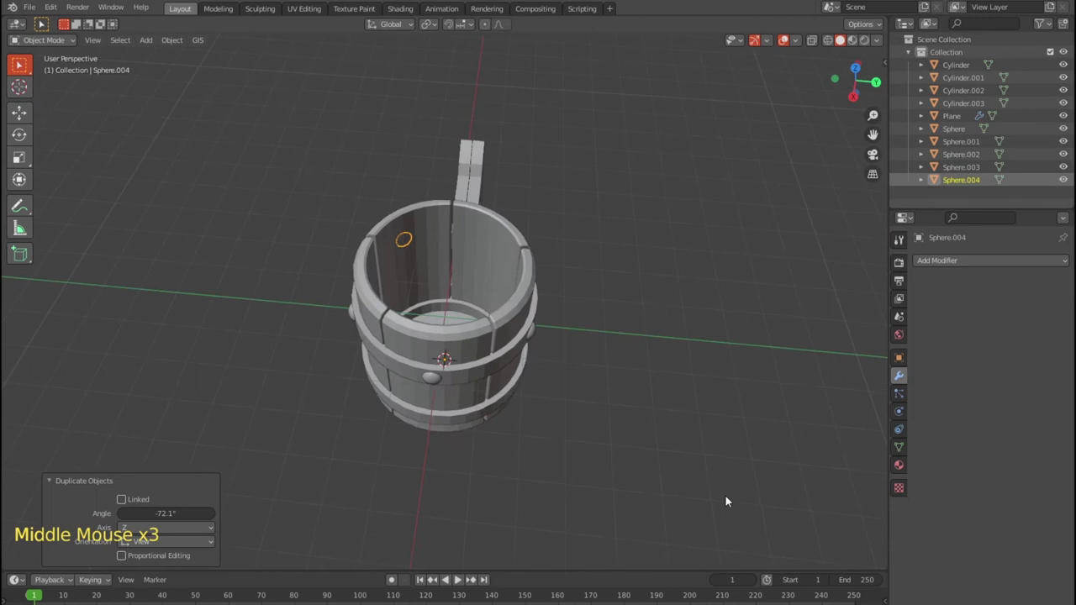
{"action": "middle_click", "coordinate": [582, 446]}
{"action": "middle_click", "coordinate": [509, 411]}
Select all the rivet copies and join them into one object with Ctrl+J.
{"action": "left_click", "coordinate": [477, 343]}
{"action": "left_click", "coordinate": [664, 416]}
{"action": "left_click", "coordinate": [473, 349]}
{"action": "left_click", "coordinate": [561, 361]}
{"action": "left_click", "coordinate": [971, 180]}
{"action": "left_click", "coordinate": [969, 169]}
{"action": "left_click", "coordinate": [968, 155]}
{"action": "left_click", "coordinate": [965, 142]}
{"action": "double_click", "coordinate": [960, 133]}
{"action": "middle_click", "coordinate": [715, 371]}
{"action": "key", "text": "ctrl+j"}
Duplicate the rivet ring down onto the lower hoop and rotate it to offset the studs.
{"action": "middle_click", "coordinate": [705, 400]}
{"action": "key", "text": "KP_1"}
{"action": "key", "text": "shift+d"}
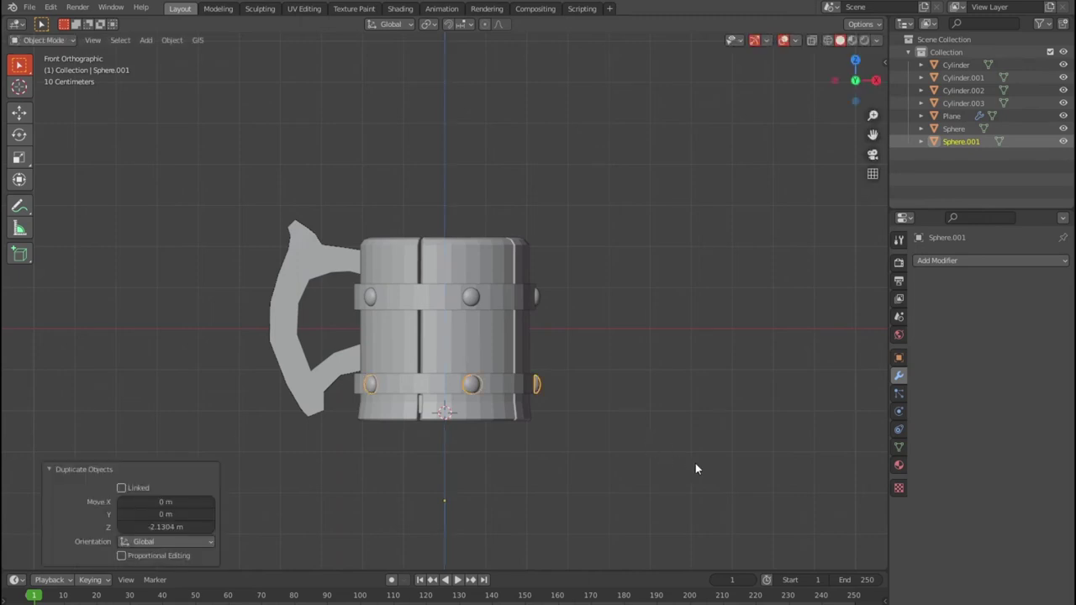
{"action": "key", "text": "KP_7"}
{"action": "key", "text": "r"}
{"action": "middle_click", "coordinate": [647, 504]}
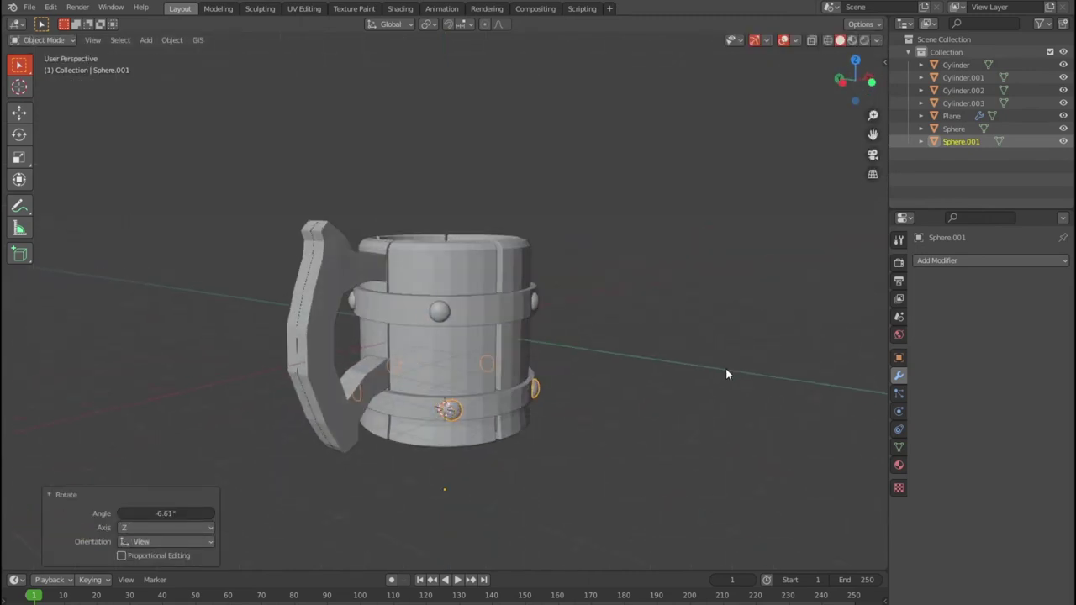
{"action": "left_click", "coordinate": [697, 336]}
{"action": "middle_click", "coordinate": [593, 371]}
{"action": "middle_click", "coordinate": [635, 411]}
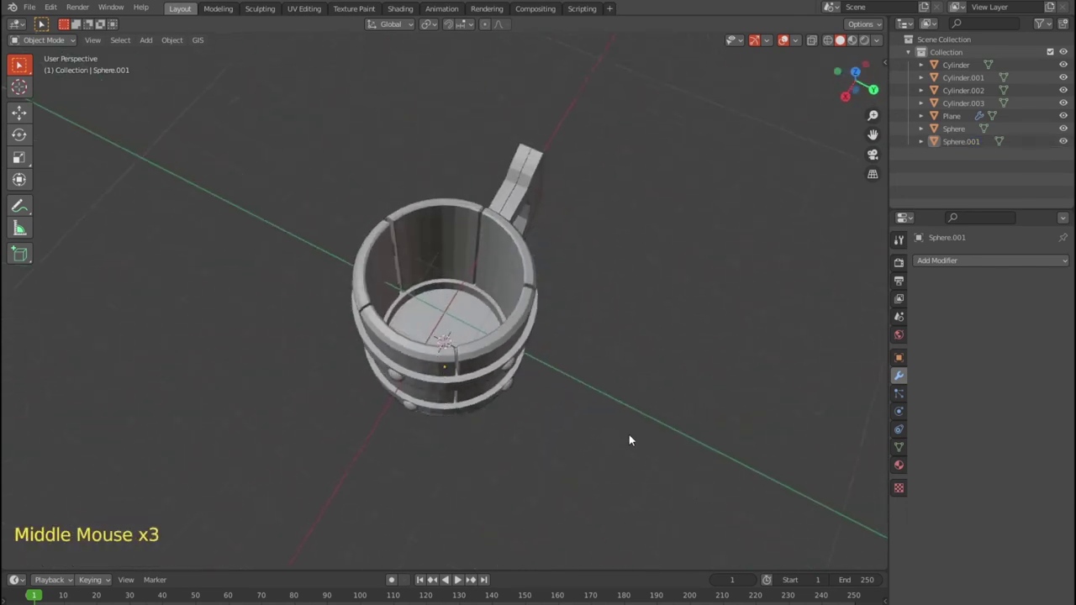
{"action": "middle_click", "coordinate": [633, 425]}
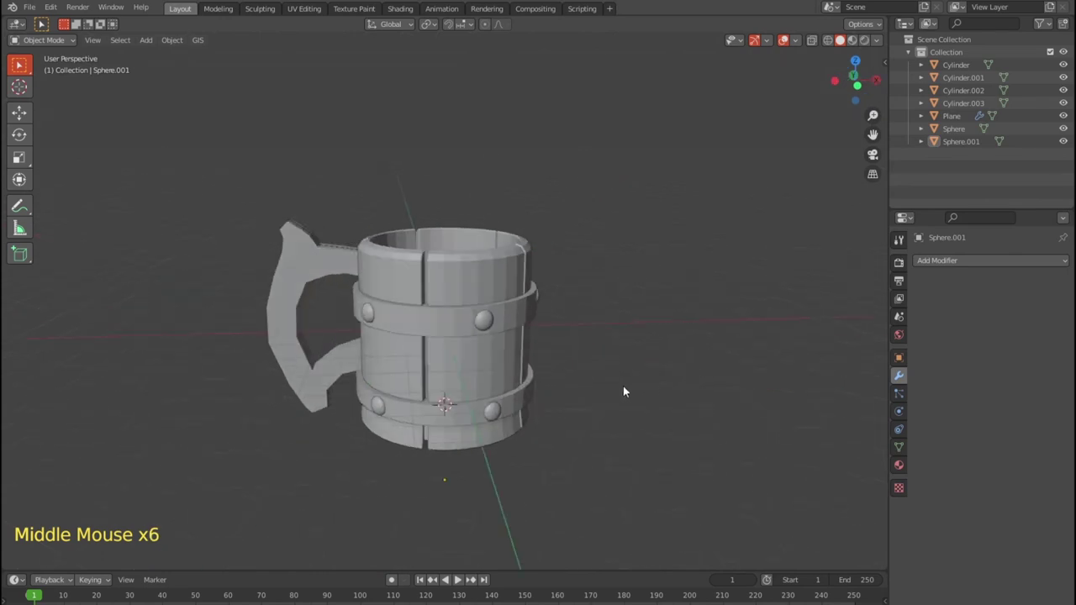
{"action": "key", "text": "KP_1"}
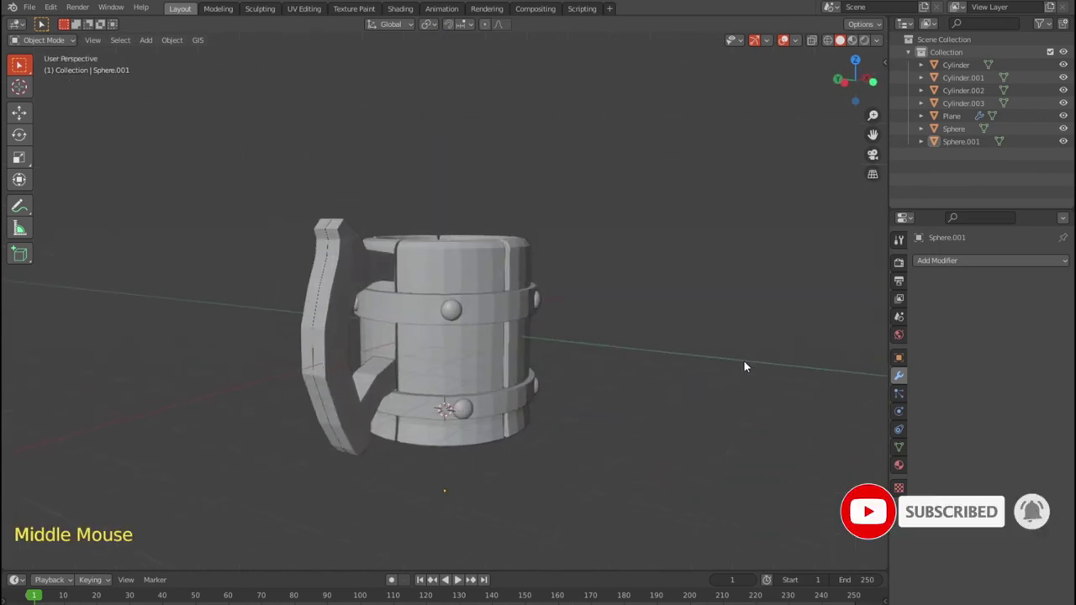
{"action": "middle_click", "coordinate": [687, 379]}
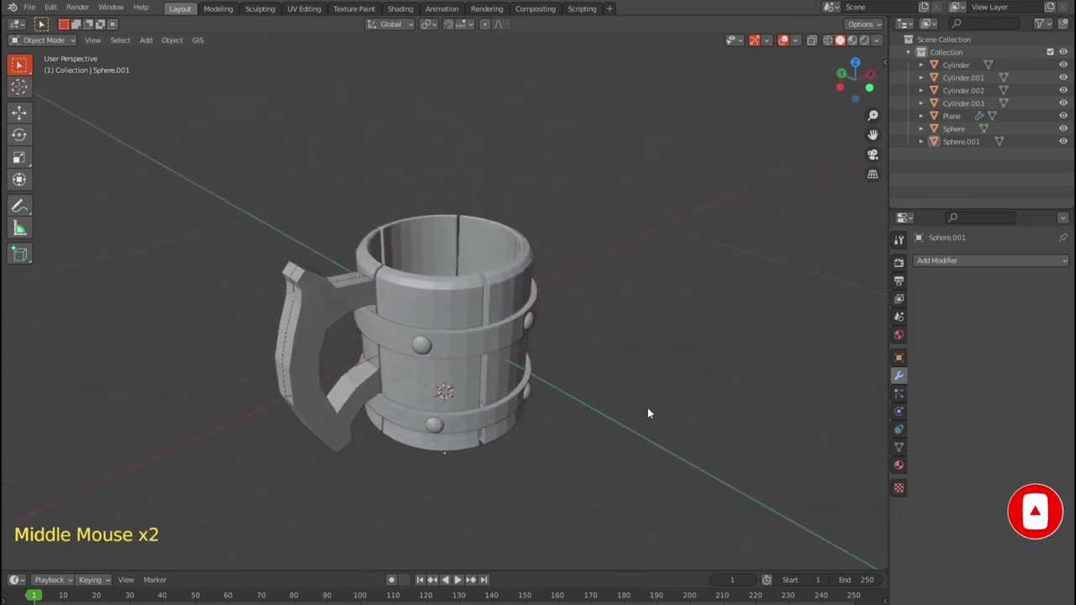
From top view, nudge the selected rivets' rotation and position to sit on the hoop.
{"action": "key", "text": "KP_7"}
{"action": "left_click", "coordinate": [315, 282]}
{"action": "left_click", "coordinate": [713, 376]}
{"action": "left_click", "coordinate": [728, 357]}
{"action": "key", "text": "r"}
{"action": "double_click", "coordinate": [703, 349]}
{"action": "key", "text": "g"}
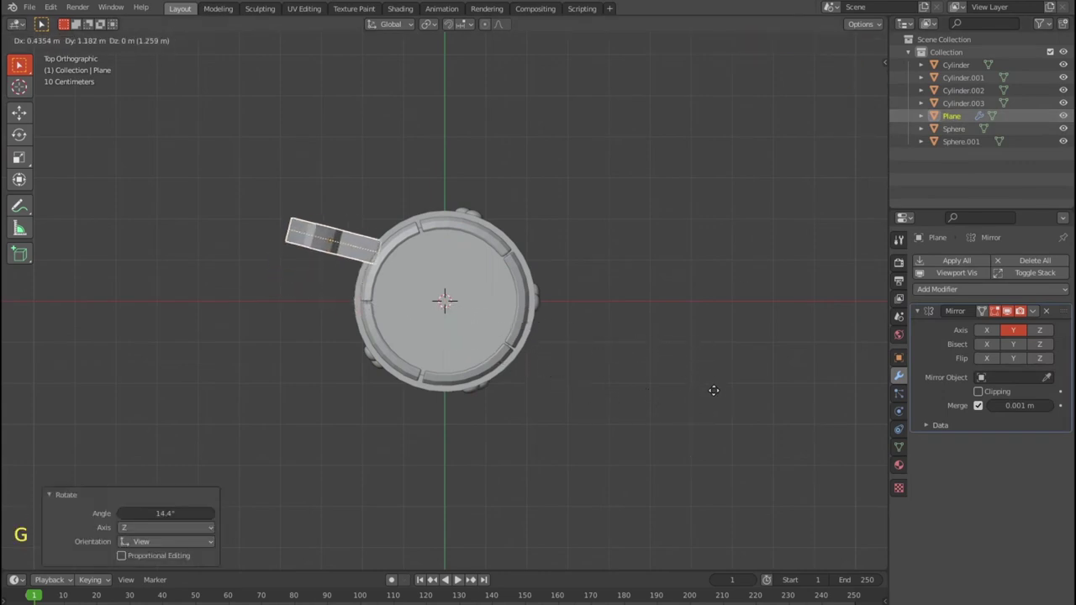
{"action": "key", "text": "r"}
{"action": "key", "text": "g"}
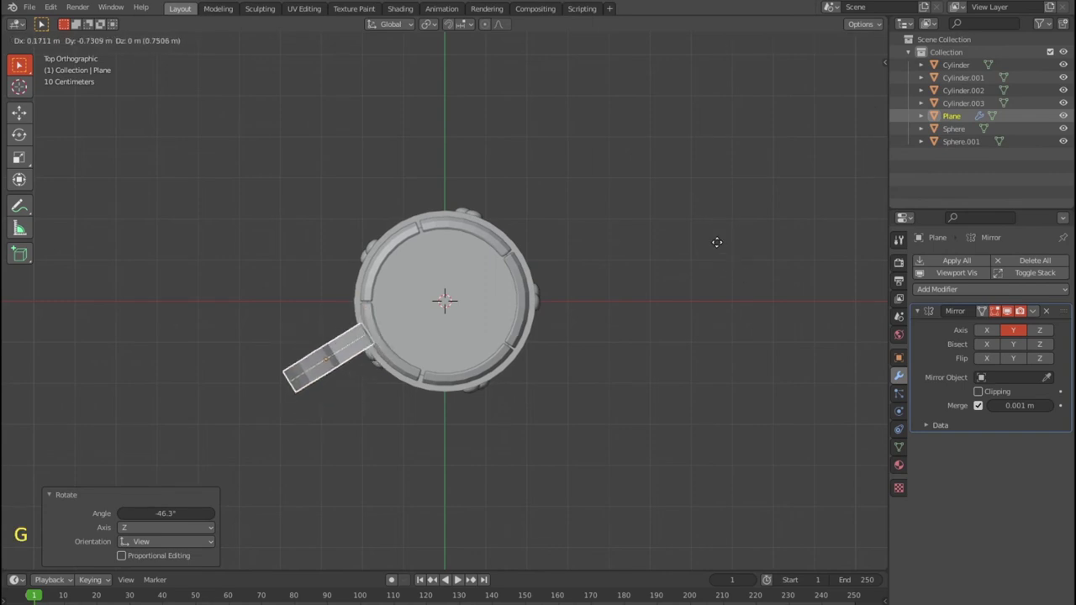
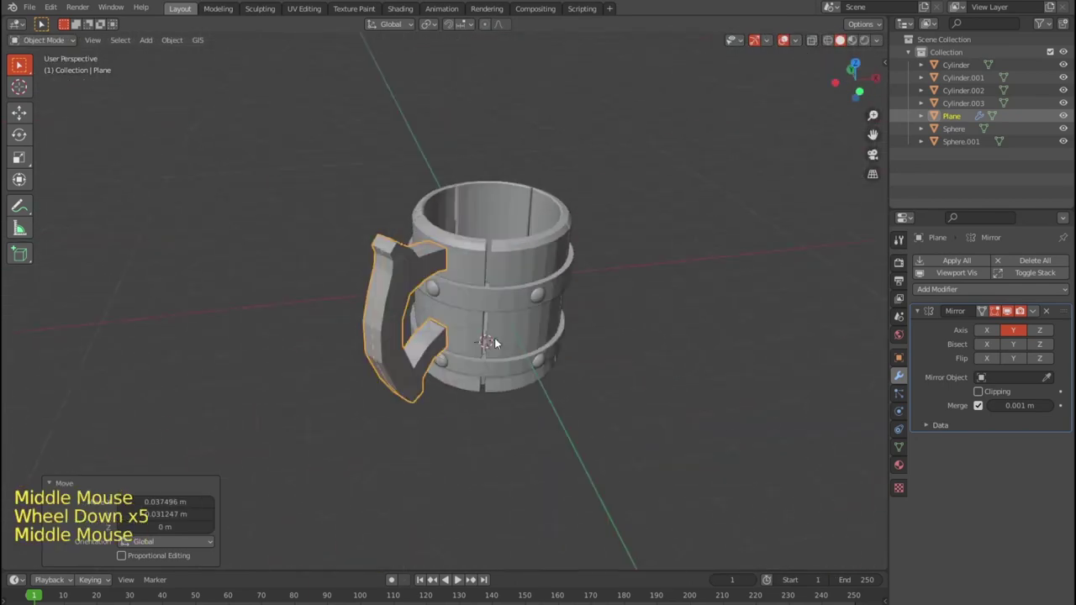
Save the file and orbit around the mug to review the studded hoops.
{"action": "scroll", "scroll_direction": "down", "scroll_amount": 3}
{"action": "middle_click", "coordinate": [562, 346]}
{"action": "scroll", "scroll_direction": "up", "scroll_amount": 3}
{"action": "middle_click", "coordinate": [604, 351]}
{"action": "middle_click", "coordinate": [530, 362]}
{"action": "scroll", "scroll_direction": "down", "scroll_amount": 3}
{"action": "middle_click", "coordinate": [516, 343]}
{"action": "key", "text": "ctrl+s"}
{"action": "middle_click", "coordinate": [605, 323]}
{"action": "scroll", "scroll_direction": "up", "scroll_amount": 3}
{"action": "middle_click", "coordinate": [597, 357]}
{"action": "middle_click", "coordinate": [651, 359]}
{"action": "middle_click", "coordinate": [631, 332]}
{"action": "scroll", "scroll_direction": "down", "scroll_amount": 3}
{"action": "middle_click", "coordinate": [536, 331]}
{"action": "scroll", "scroll_direction": "up", "scroll_amount": 3}
{"action": "middle_click", "coordinate": [533, 362]}
{"action": "scroll", "scroll_direction": "down", "scroll_amount": 3}
{"action": "middle_click", "coordinate": [510, 365]}
{"action": "middle_click", "coordinate": [527, 350]}
{"action": "scroll", "scroll_direction": "up", "scroll_amount": 3}
{"action": "middle_click", "coordinate": [429, 375]}
{"action": "middle_click", "coordinate": [475, 355]}
Look the mug over from the sides and underneath; the Plane handle gets deleted.
{"action": "left_click", "coordinate": [292, 360]}
{"action": "left_click", "coordinate": [287, 342]}
{"action": "left_click", "coordinate": [303, 356]}
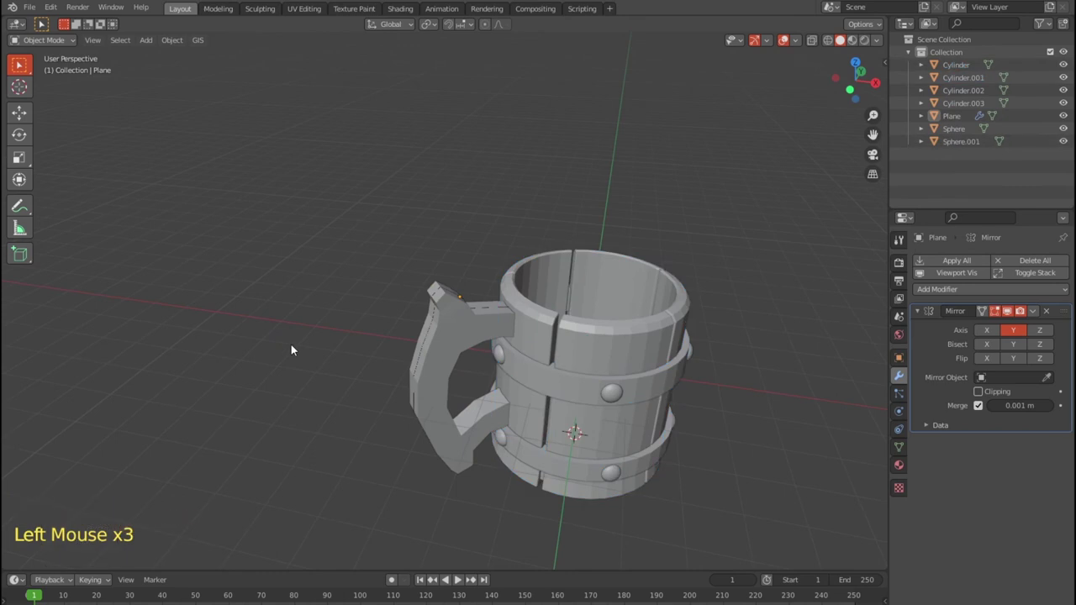
{"action": "middle_click", "coordinate": [271, 367]}
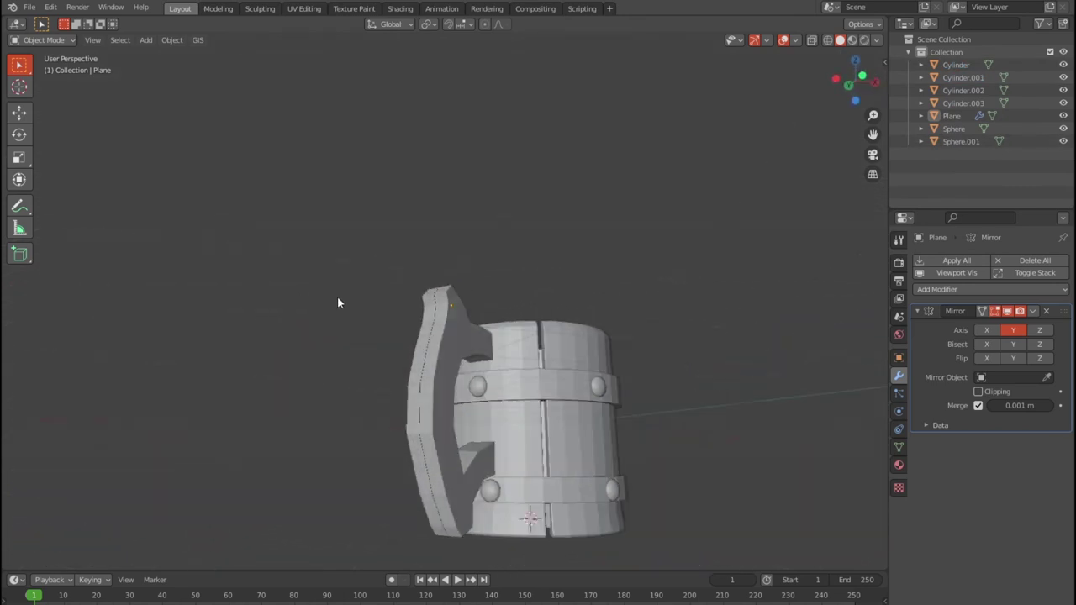
{"action": "scroll", "scroll_direction": "up", "scroll_amount": 3}
{"action": "middle_click", "coordinate": [545, 367]}
{"action": "scroll", "scroll_direction": "up", "scroll_amount": 3}
{"action": "middle_click", "coordinate": [549, 208]}
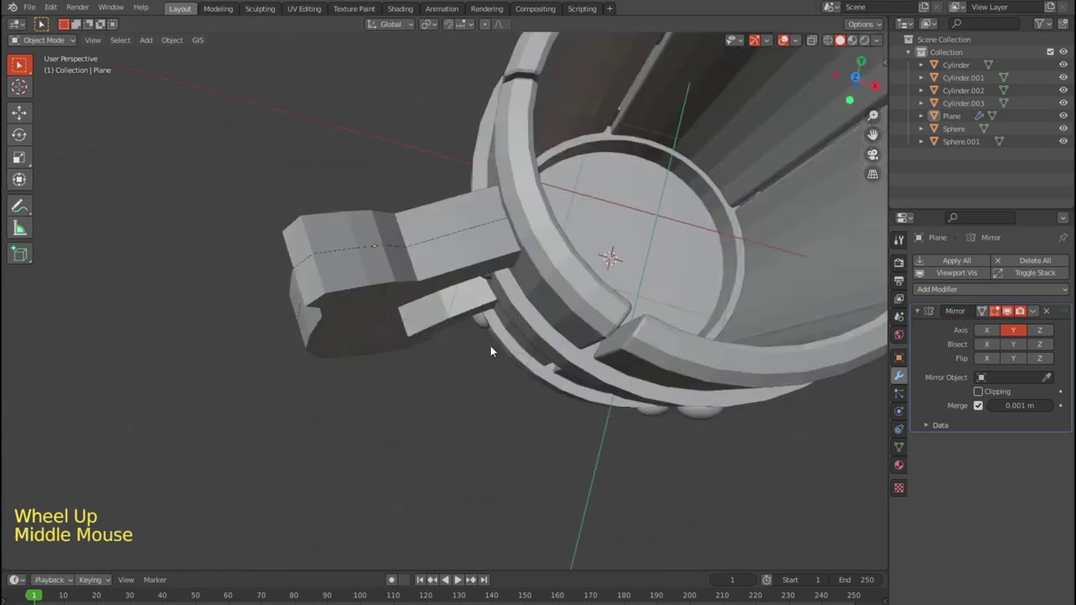
{"action": "scroll", "scroll_direction": "down", "scroll_amount": 3}
{"action": "middle_click", "coordinate": [444, 289]}
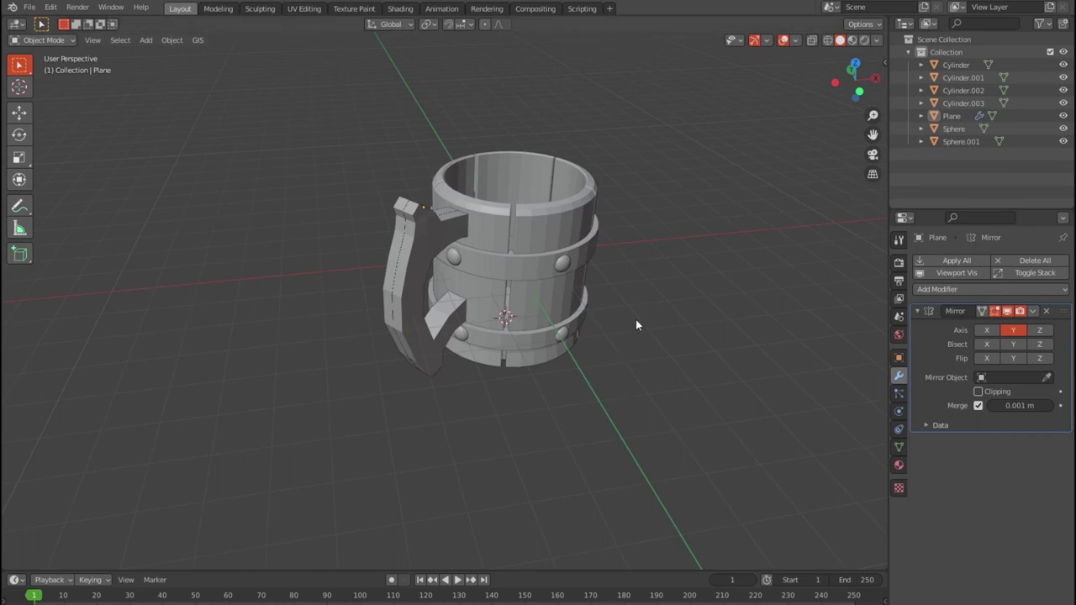
{"action": "middle_click", "coordinate": [647, 300]}
{"action": "middle_click", "coordinate": [530, 329]}
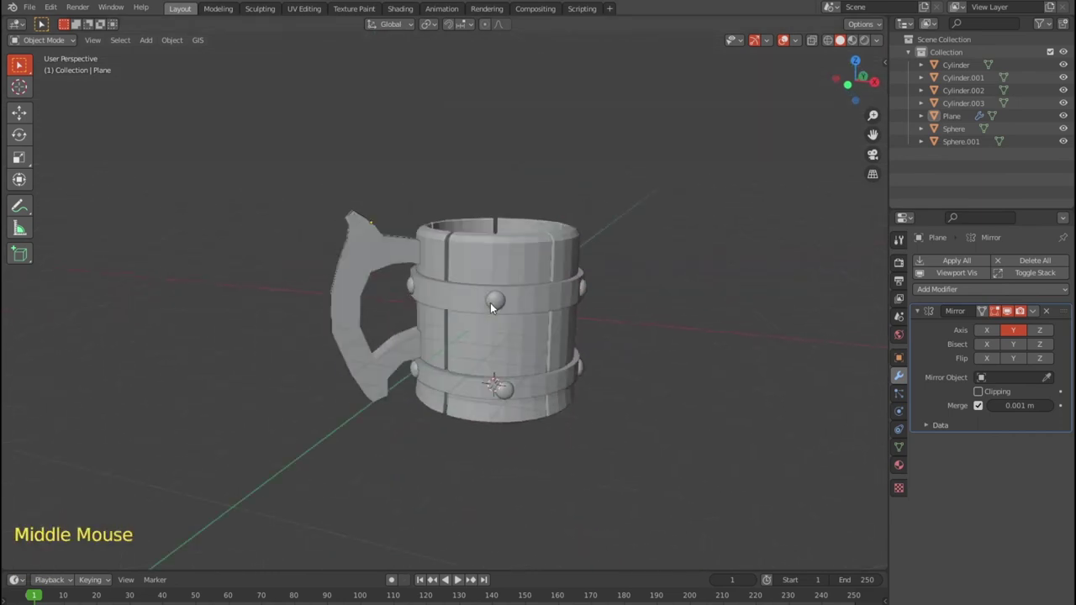
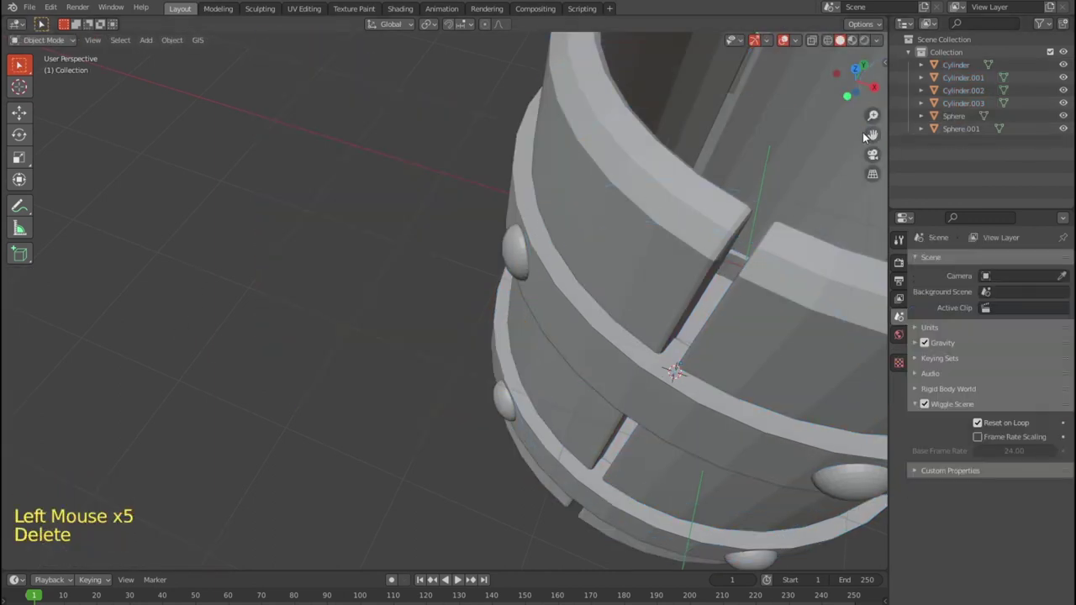
Undo to restore the Plane handle, isolate it from the mug and enter Edit Mode on it.
{"action": "key", "text": "ctrl+z"}
{"action": "key", "text": "Tab"}
{"action": "key", "text": "a"}
{"action": "key", "text": "Delete"}
{"action": "key", "text": "ctrl+z"}
{"action": "key", "text": "Tab"}
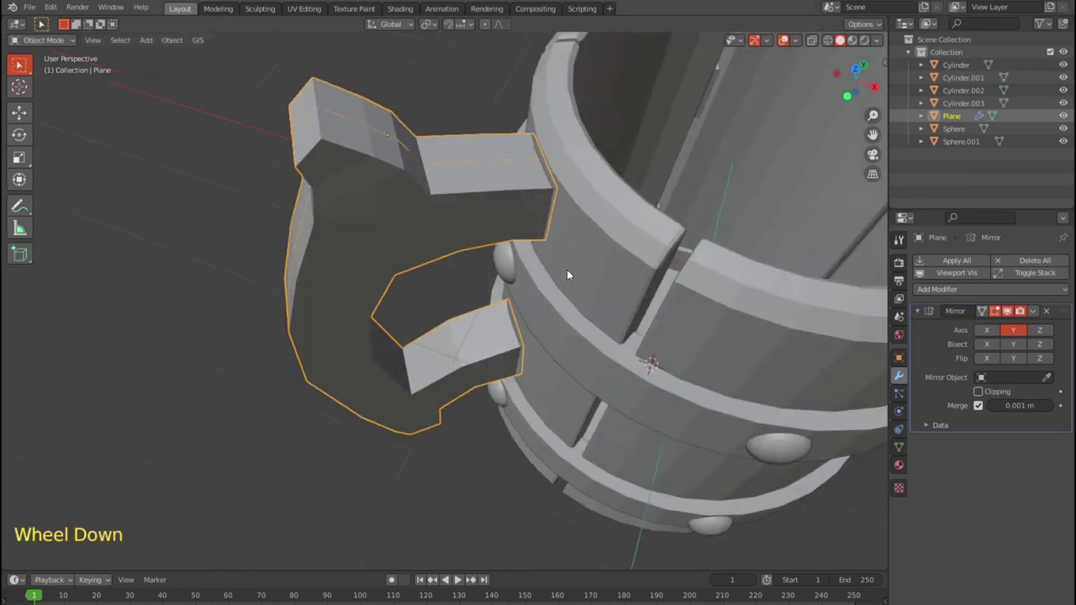
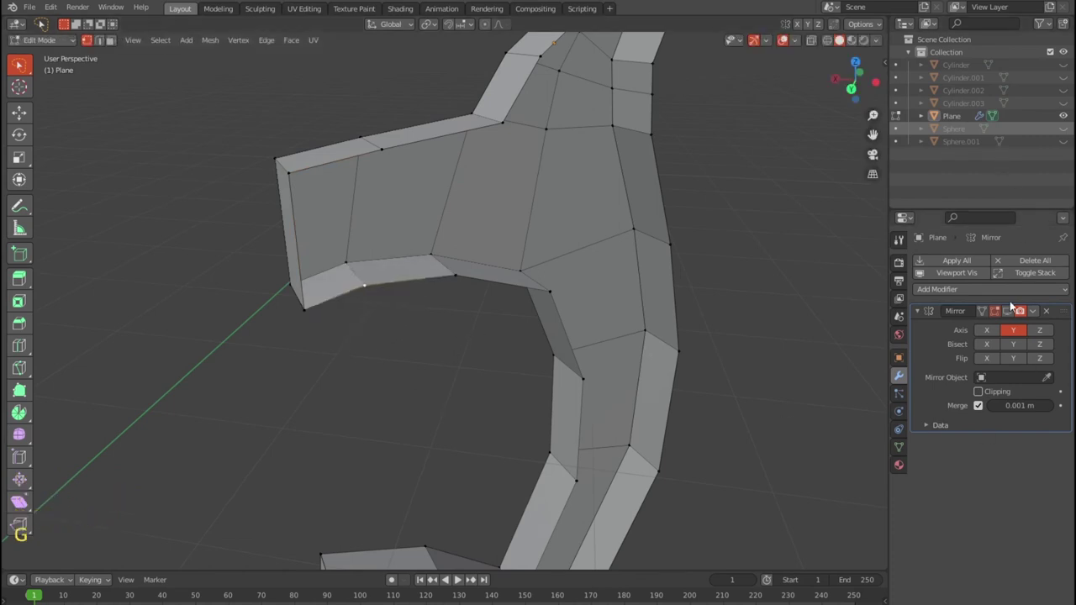
Enable Clipping on the handle's Mirror modifier so the halves stay joined at the centre.
{"action": "left_click", "coordinate": [1012, 314]}
{"action": "left_click", "coordinate": [984, 397]}
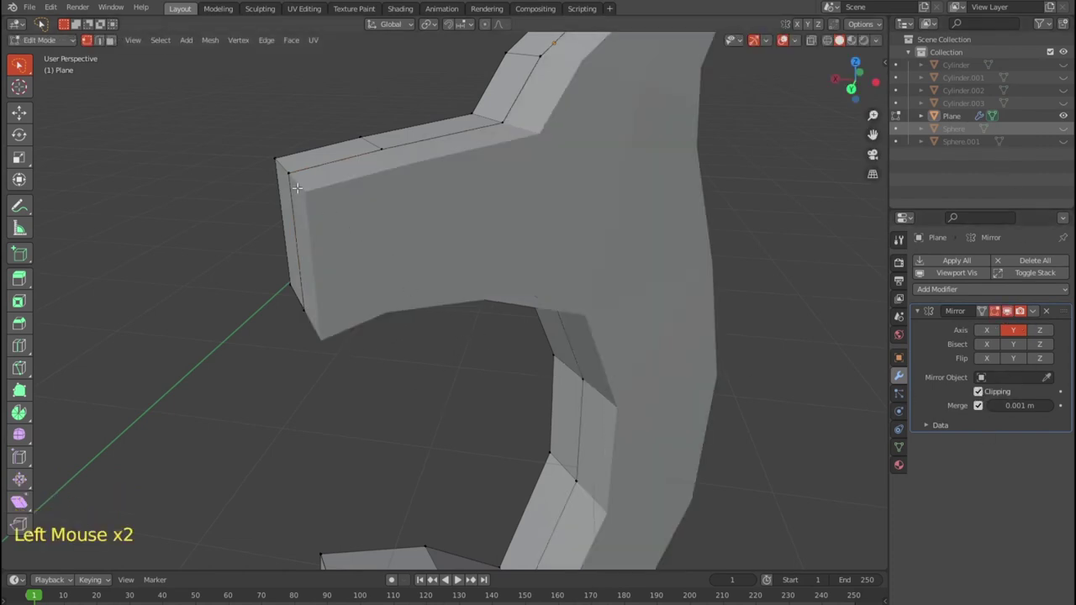
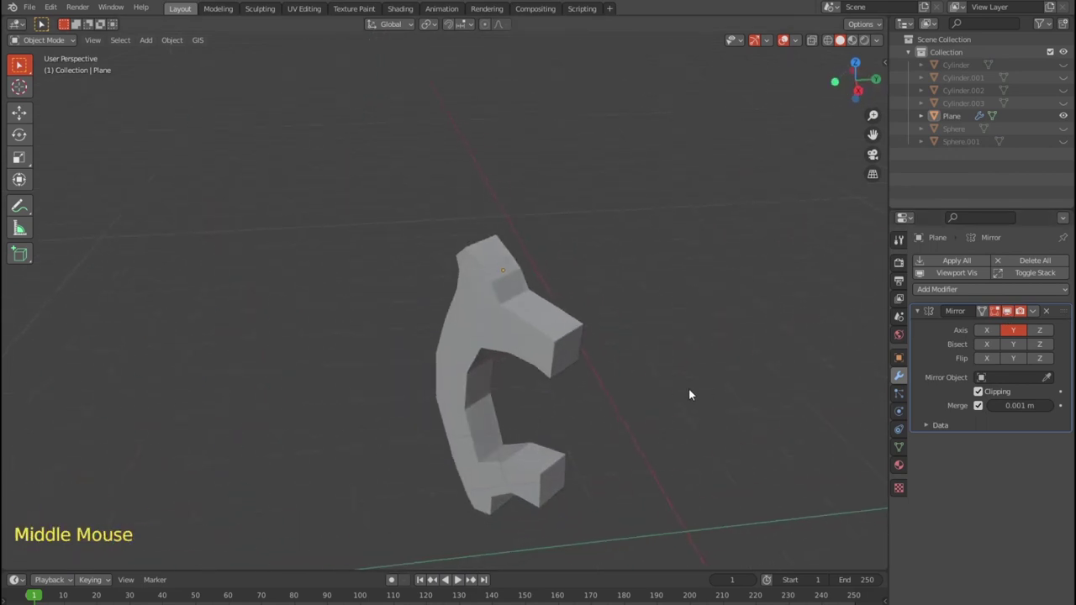
Scale and move the handle's outer edge loops to build up a chamfered edge profile.
{"action": "scroll", "scroll_direction": "up", "scroll_amount": 3}
{"action": "scroll", "scroll_direction": "down", "scroll_amount": 3}
{"action": "scroll", "scroll_direction": "down", "scroll_amount": 3}
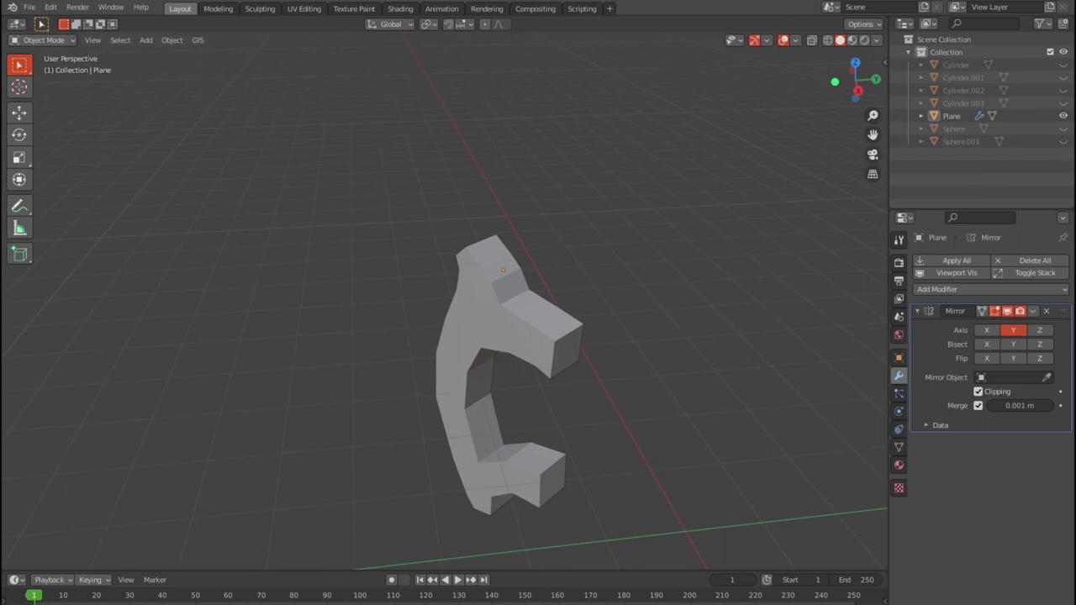
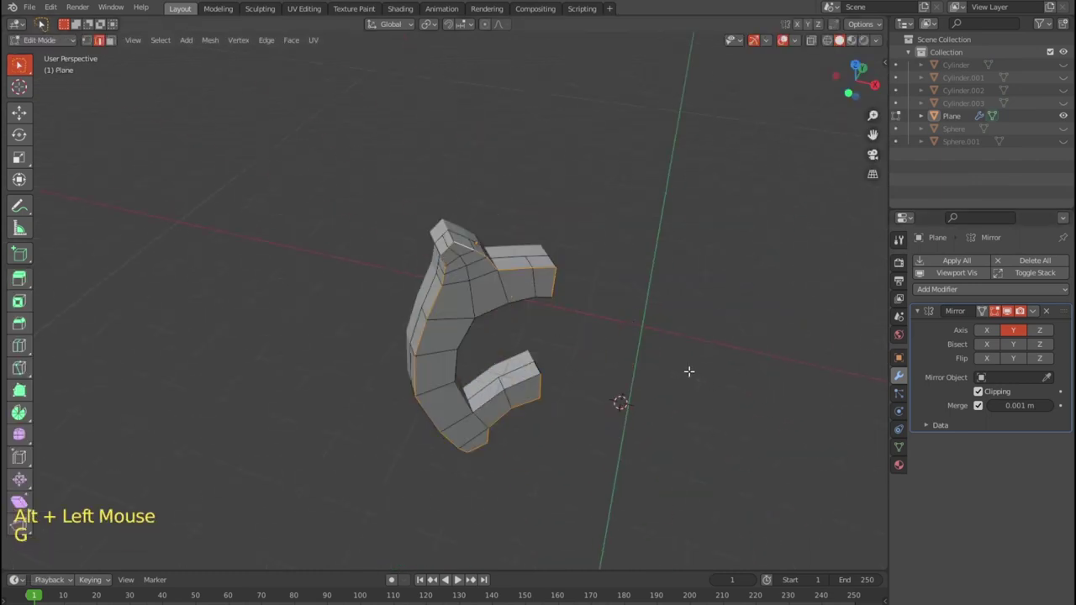
{"action": "key", "text": "ctrl+b"}
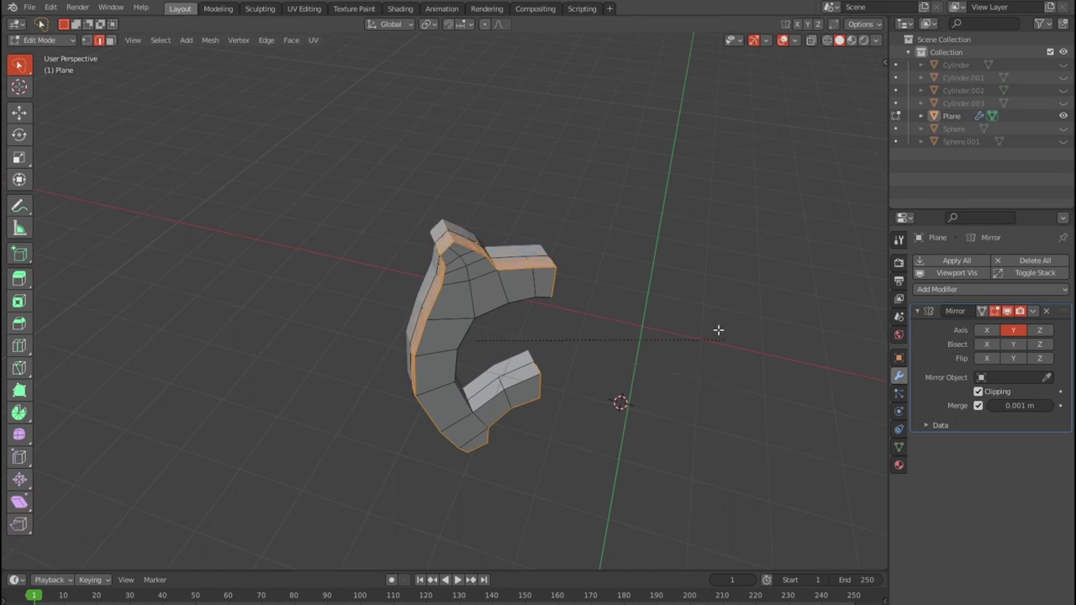
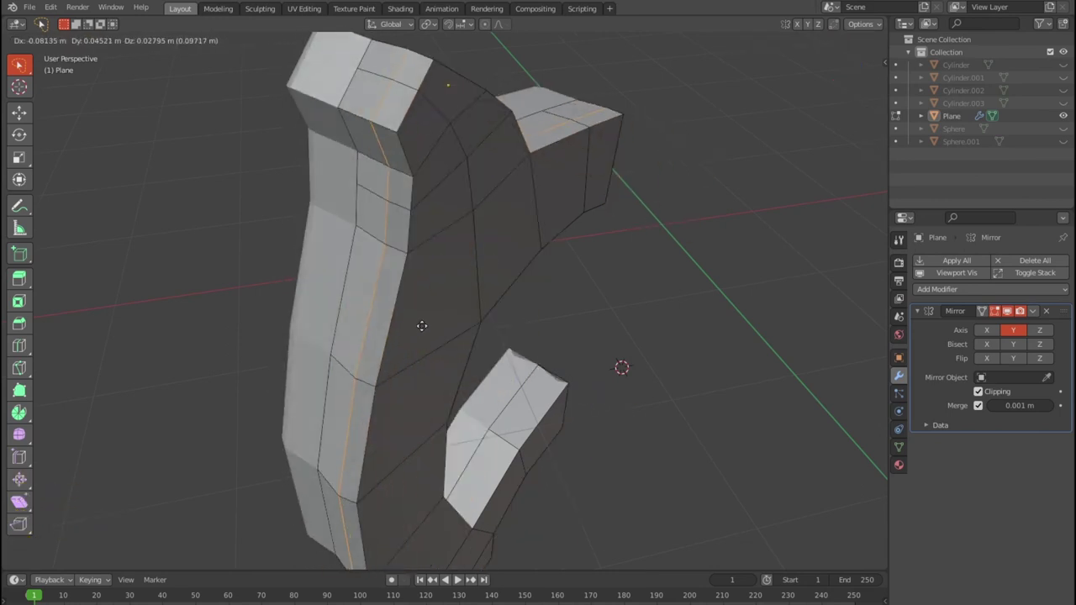
{"action": "key", "text": "g"}
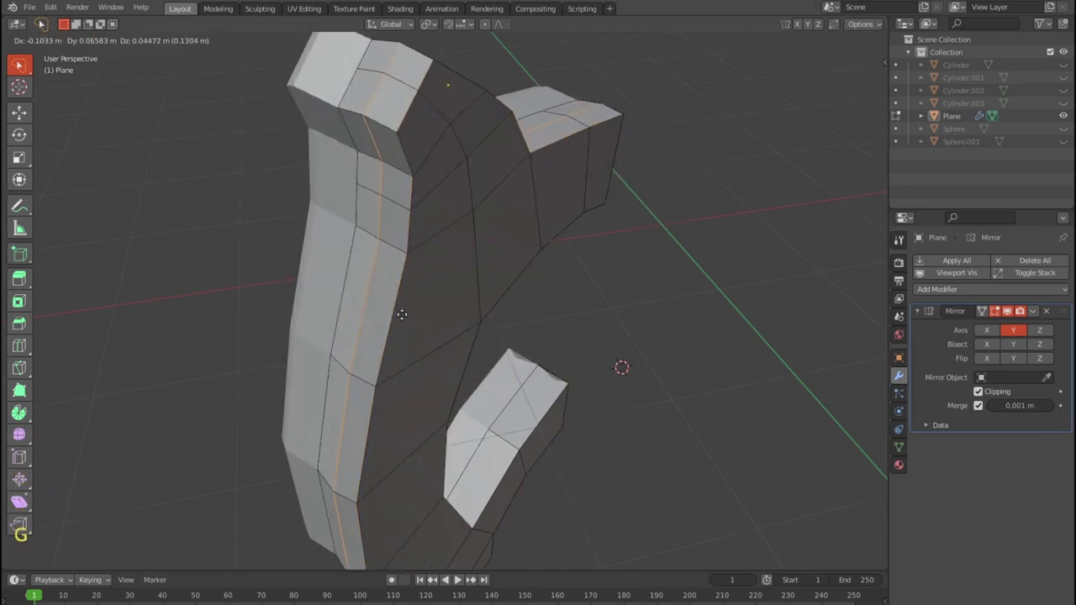
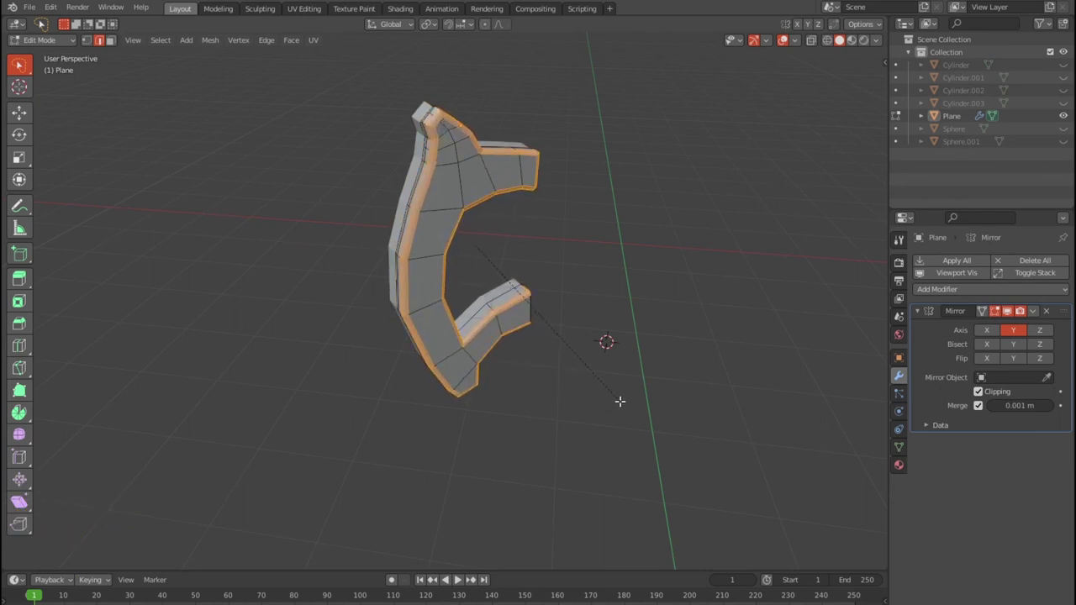
Return to Object Mode and view the thickened handle from the side.
{"action": "key", "text": "Tab"}
{"action": "middle_click", "coordinate": [617, 410]}
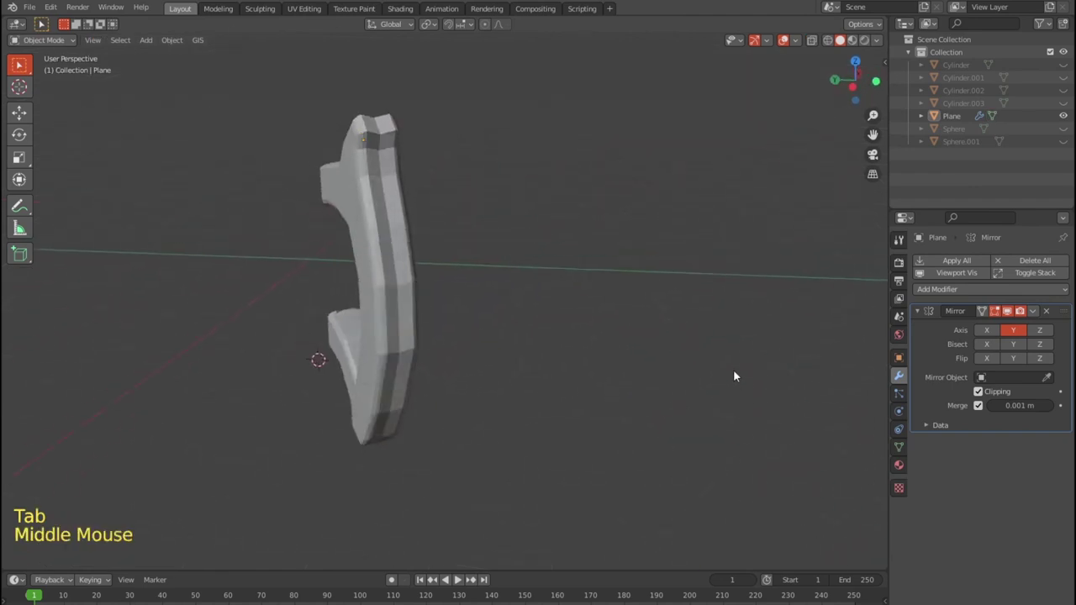
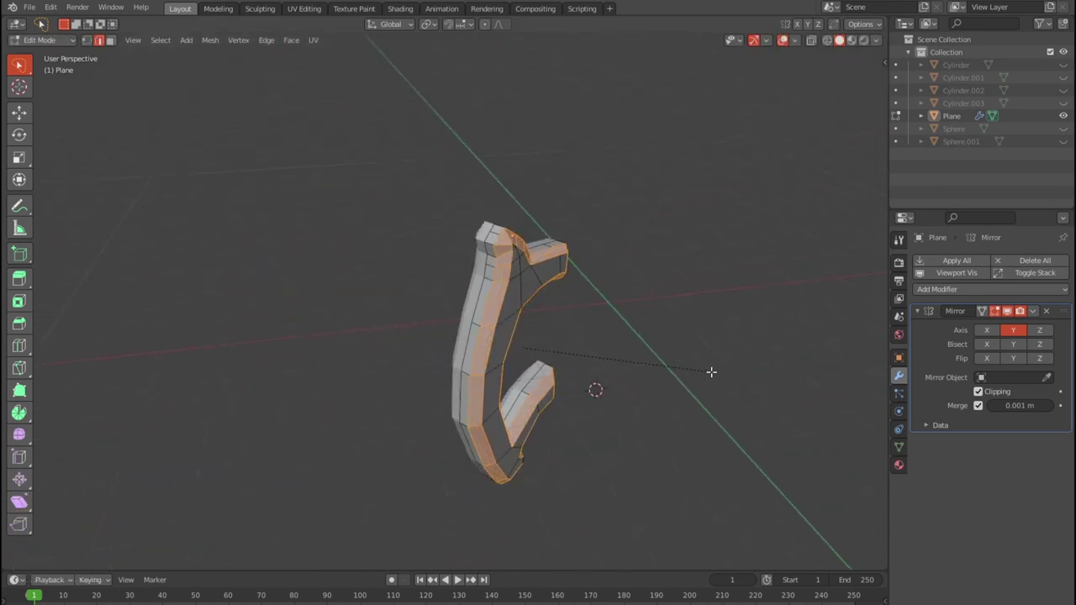
Scale the handle's outer edges for a smoother, thicker curved profile, checking it from all sides.
{"action": "middle_click", "coordinate": [662, 399]}
{"action": "key", "text": "Tab"}
{"action": "middle_click", "coordinate": [470, 378]}
{"action": "scroll", "scroll_direction": "up", "scroll_amount": 3}
{"action": "middle_click", "coordinate": [666, 373]}
{"action": "scroll", "scroll_direction": "down", "scroll_amount": 3}
{"action": "middle_click", "coordinate": [645, 361]}
{"action": "scroll", "scroll_direction": "up", "scroll_amount": 3}
{"action": "scroll", "scroll_direction": "down", "scroll_amount": 3}
{"action": "middle_click", "coordinate": [583, 378]}
{"action": "scroll", "scroll_direction": "up", "scroll_amount": 3}
{"action": "middle_click", "coordinate": [608, 382]}
{"action": "scroll", "scroll_direction": "down", "scroll_amount": 3}
{"action": "scroll", "scroll_direction": "down", "scroll_amount": 3}
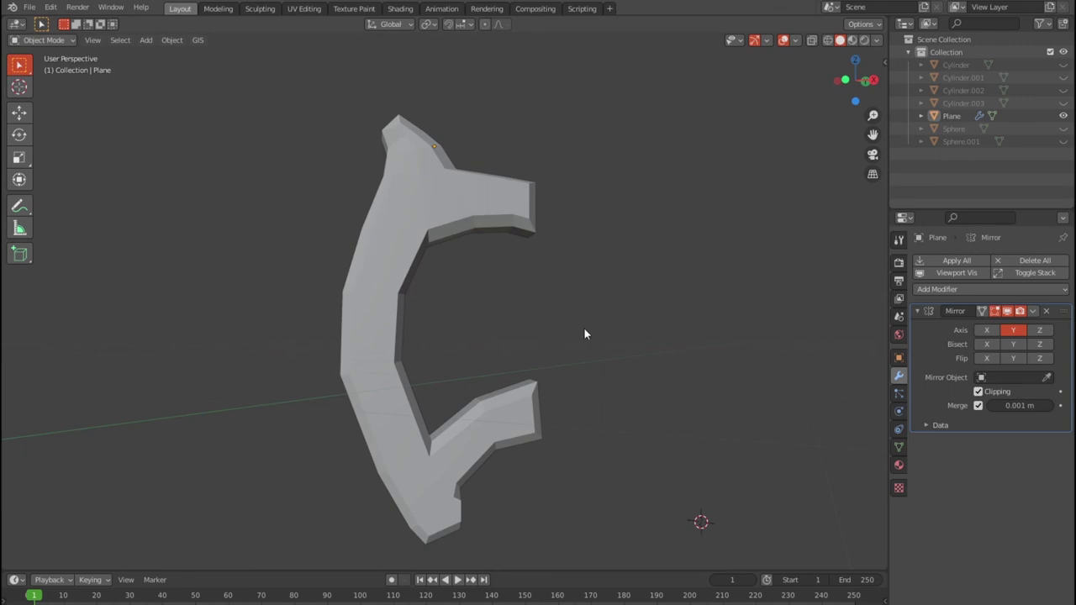
Leave mesh editing and bring up the hide-collections choice.
{"action": "key", "text": "shift+h"}
{"action": "key", "text": "shift+h"}
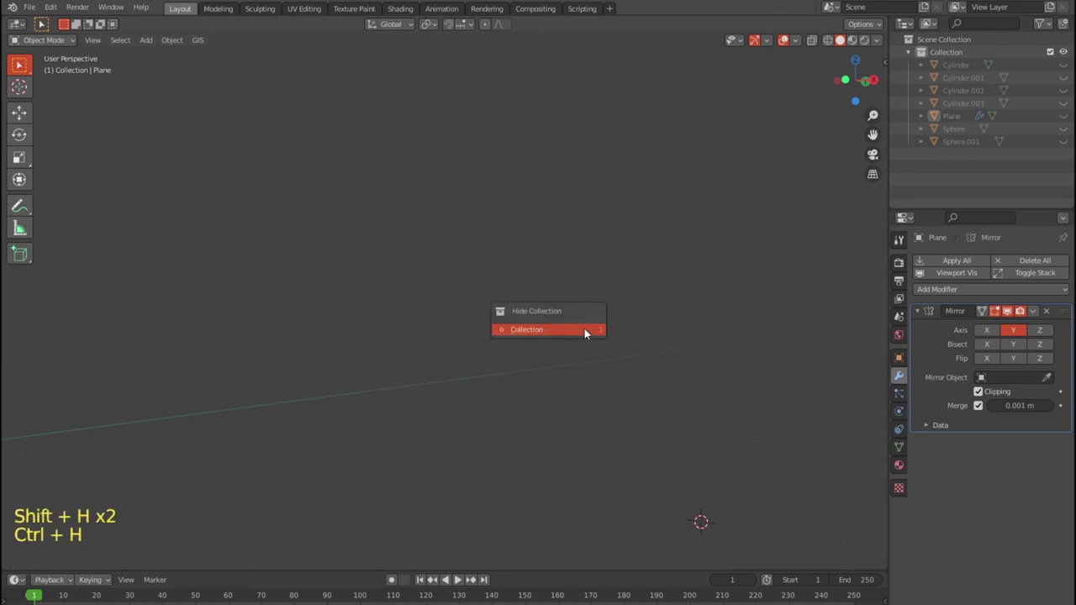
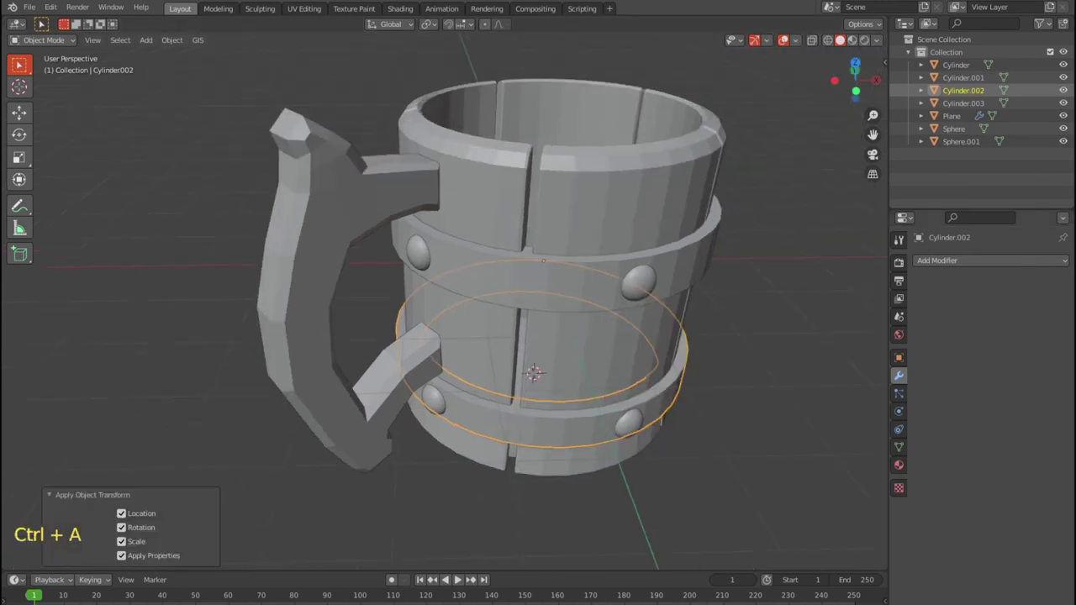
Edit the upper hoop Cylinder.001 and scale its top edge loop inward.
{"action": "left_click", "coordinate": [701, 277]}
{"action": "left_click", "coordinate": [965, 109]}
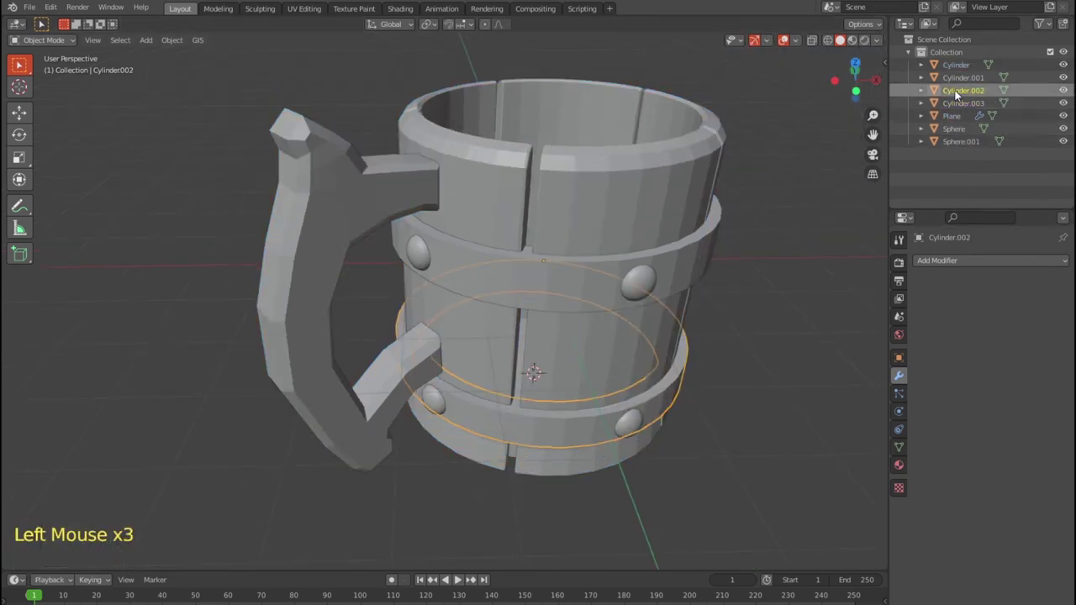
{"action": "double_click", "coordinate": [959, 87]}
{"action": "key", "text": "ctrl+a"}
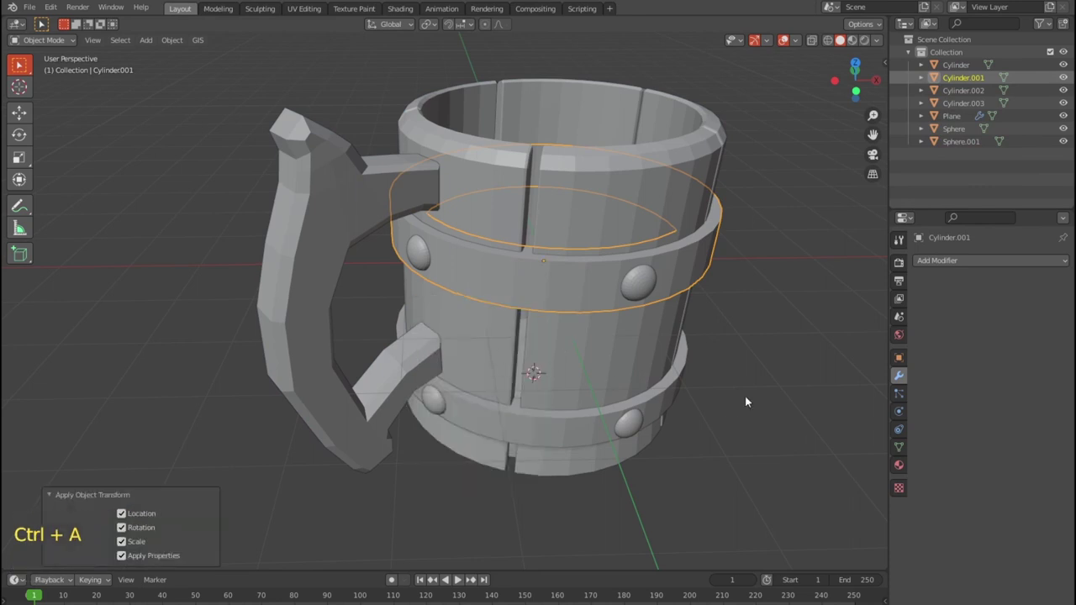
{"action": "key", "text": "Tab"}
{"action": "left_click", "coordinate": [601, 260]}
{"action": "key", "text": "ctrl+b"}
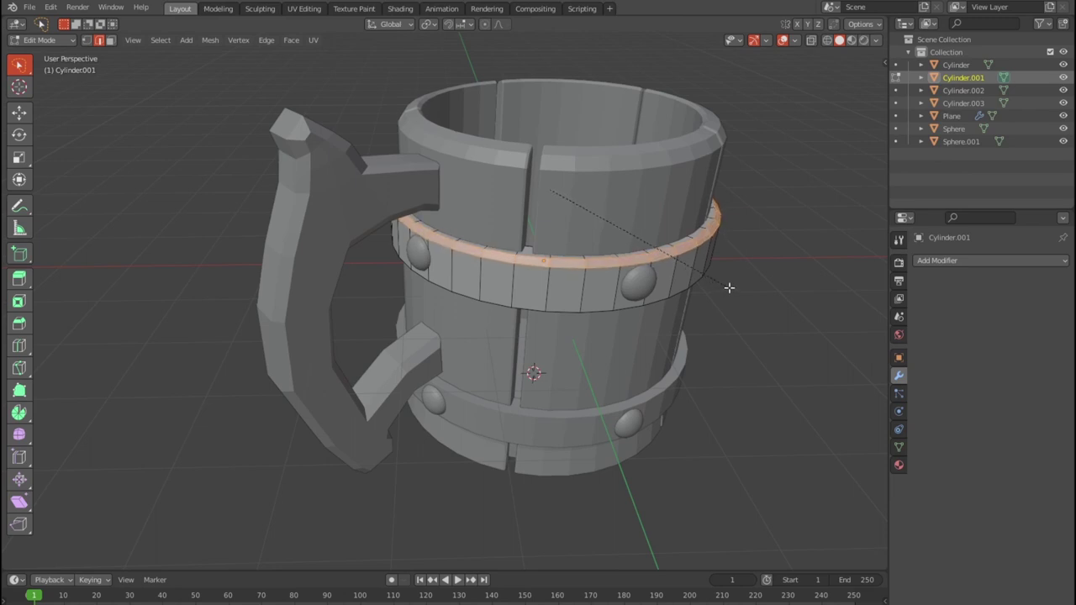
{"action": "key", "text": "Tab"}
{"action": "scroll", "scroll_direction": "up", "scroll_amount": 3}
{"action": "middle_click", "coordinate": [613, 333]}
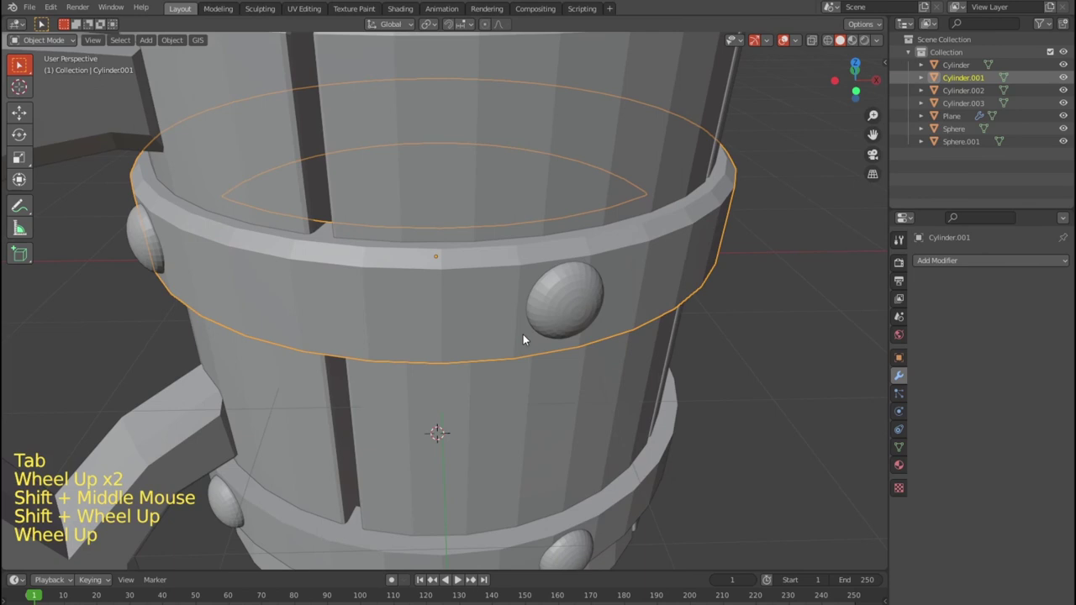
Undo and redo the top-loop scaling until the rim sits right, then leave the upper hoop.
{"action": "key", "text": "ctrl+z"}
{"action": "key", "text": "ctrl+z"}
{"action": "key", "text": "ctrl+b"}
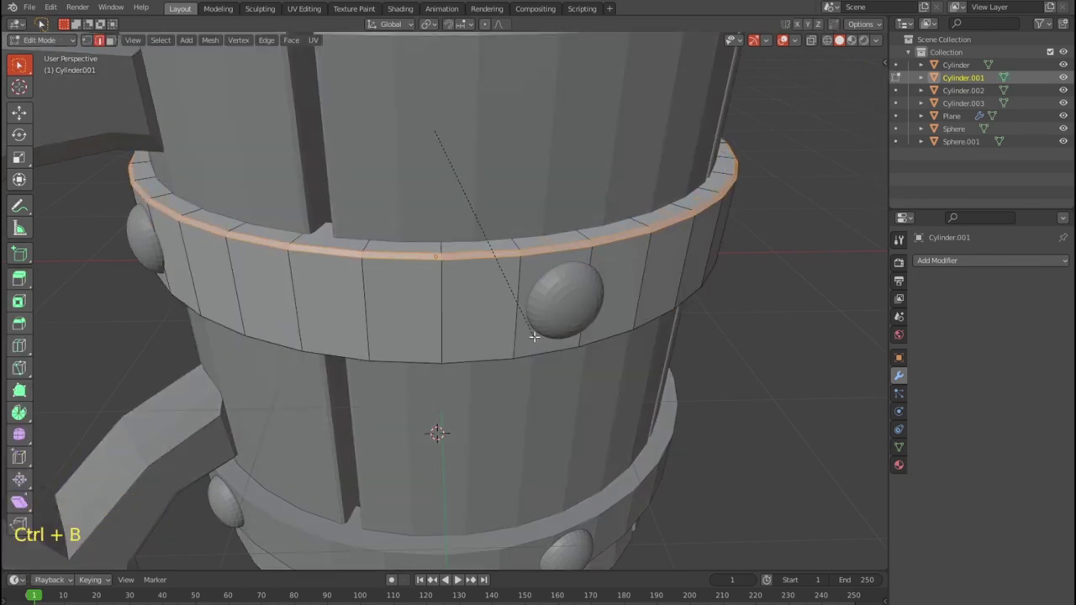
{"action": "key", "text": "Tab"}
{"action": "key", "text": "ctrl+z"}
{"action": "key", "text": "ctrl+z"}
{"action": "left_click", "coordinate": [485, 359]}
{"action": "key", "text": "ctrl+b"}
{"action": "key", "text": "Tab"}
{"action": "scroll", "scroll_direction": "down", "scroll_amount": 3}
{"action": "middle_click", "coordinate": [612, 426]}
{"action": "scroll", "scroll_direction": "up", "scroll_amount": 3}
Edit the lower hoop Cylinder.002, select its bottom edge loop and begin scaling it.
{"action": "left_click", "coordinate": [636, 369]}
{"action": "left_click", "coordinate": [742, 383]}
{"action": "left_click", "coordinate": [958, 110]}
{"action": "left_click", "coordinate": [958, 101]}
{"action": "key", "text": "Tab"}
{"action": "left_click", "coordinate": [736, 361]}
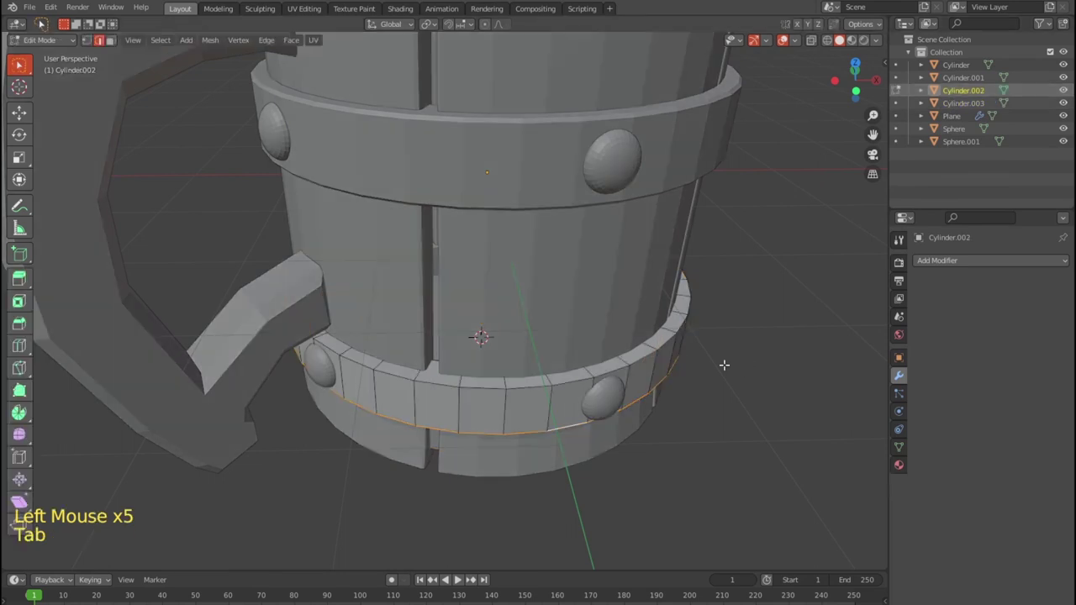
{"action": "key", "text": "ctrl+b"}
{"action": "middle_click", "coordinate": [674, 420]}
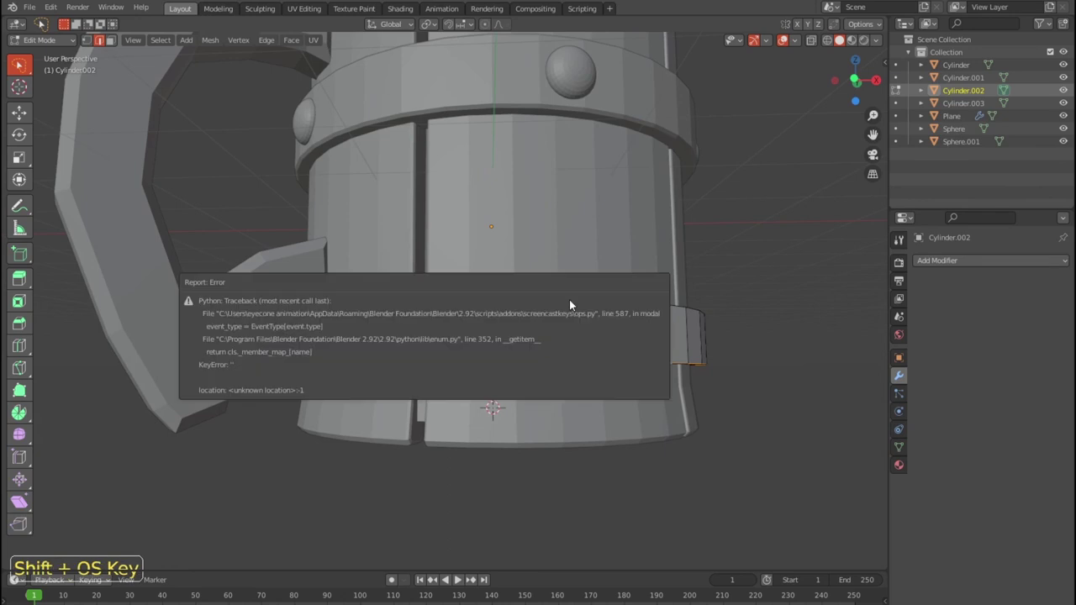